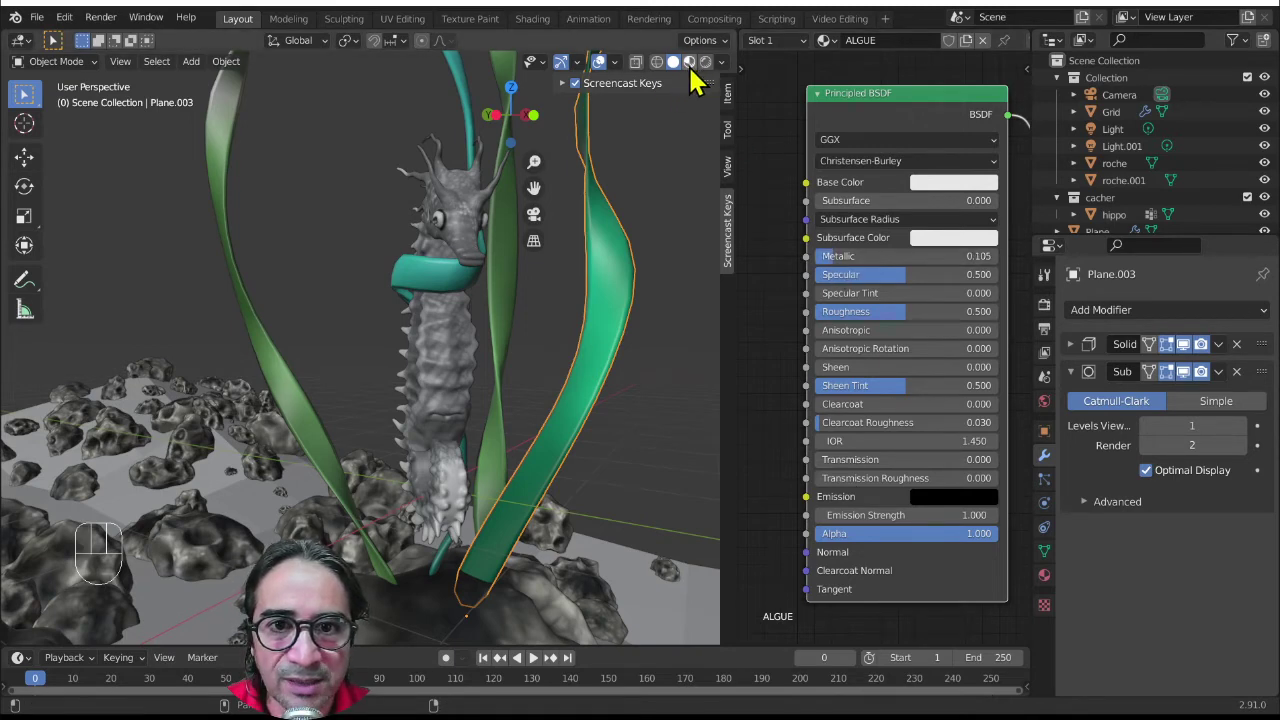
# - Switch the viewport to Material Preview shading and add a Vertex Color node to ALGUE
pyautogui.click(704, 80)
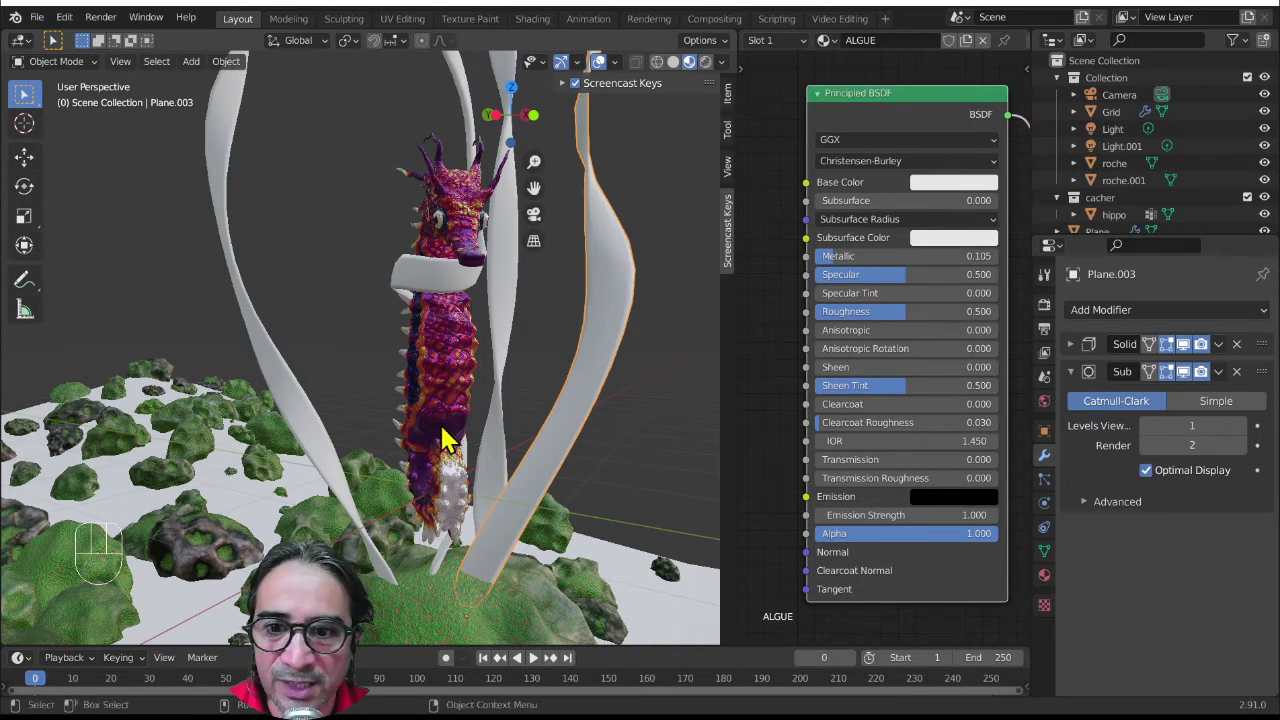
pyautogui.moveTo(507, 431); pyautogui.dragTo(909, 372)
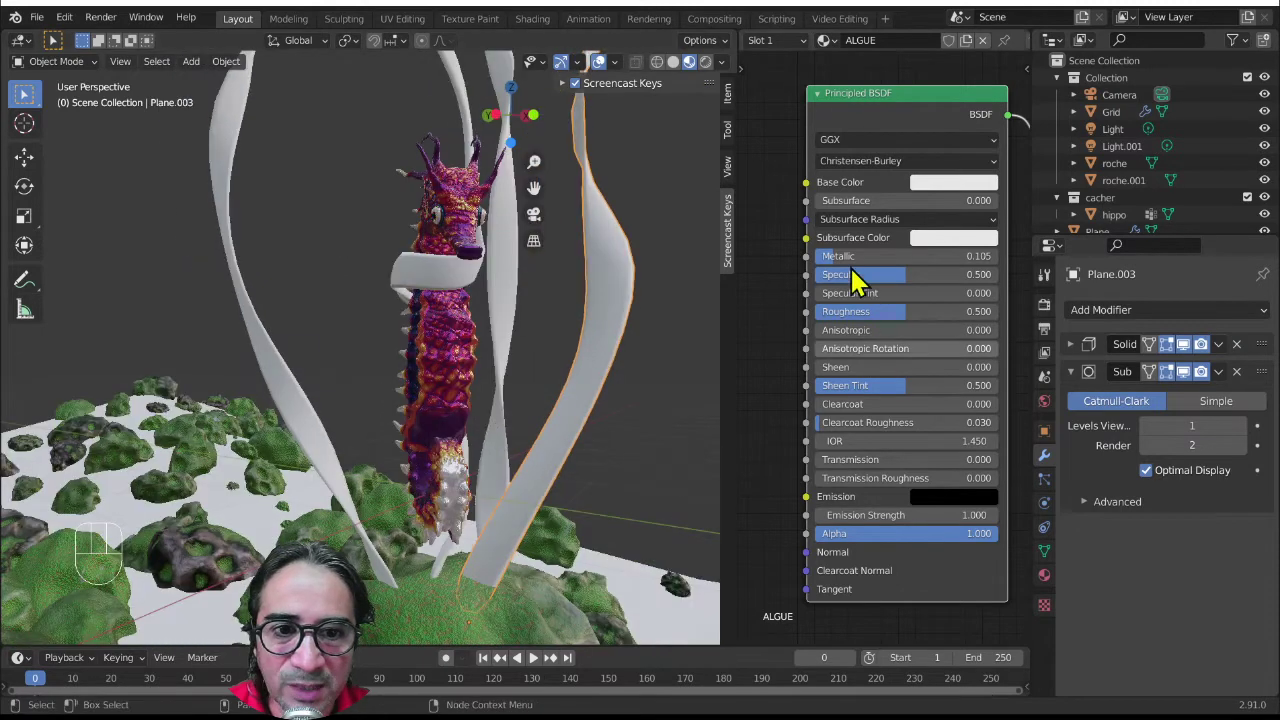
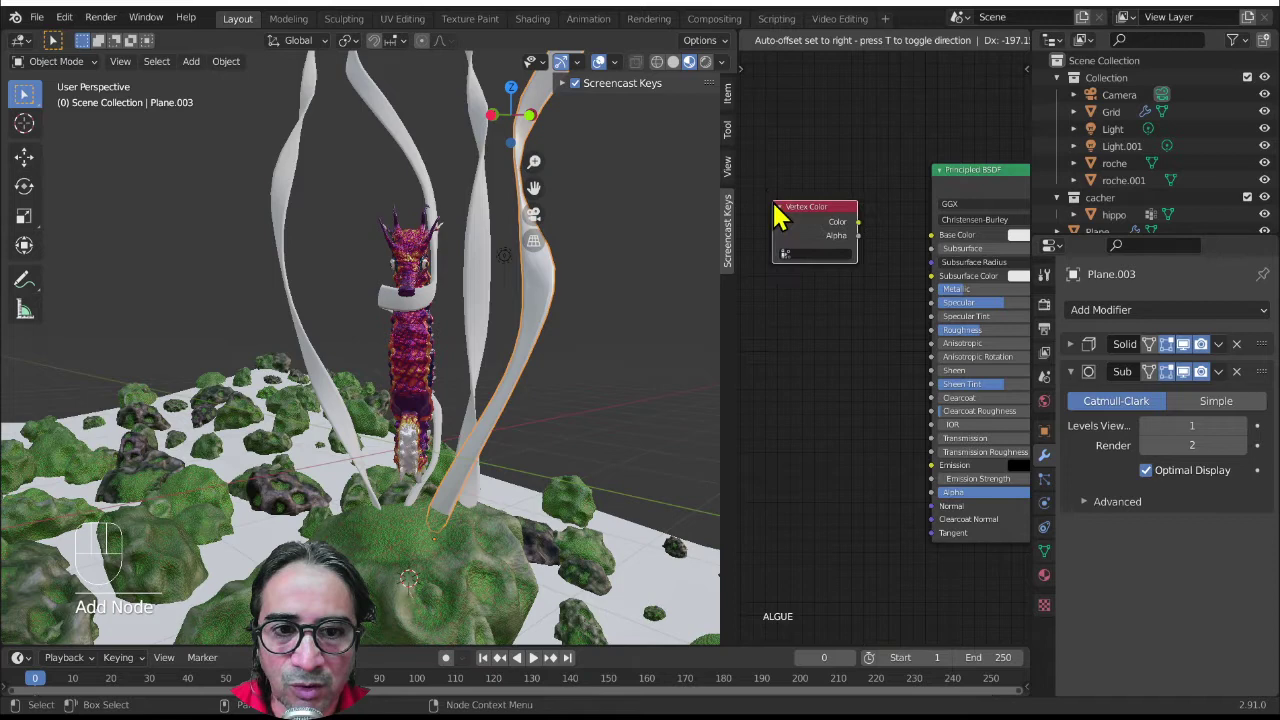
# - Feed the Vertex Color output into the Principled BSDF Base Color, turning the strand green
pyautogui.moveTo(931, 246); pyautogui.dragTo(944, 259)
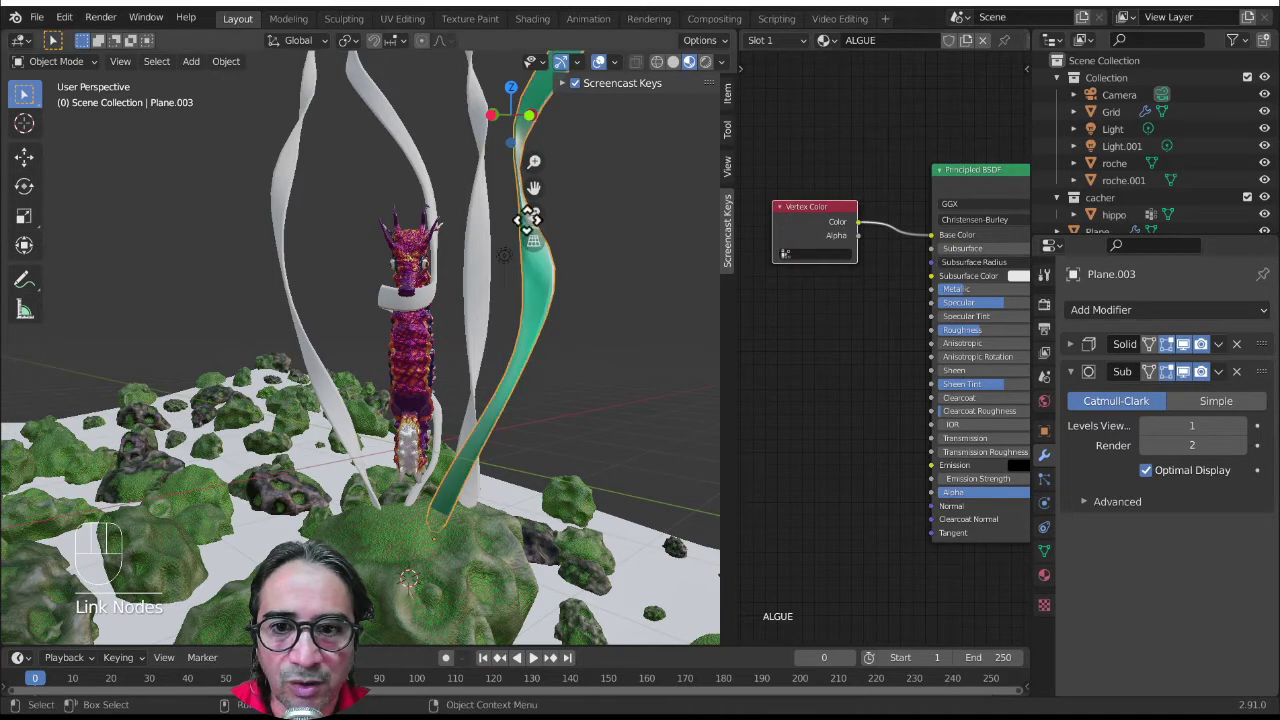
pyautogui.moveTo(592, 414); pyautogui.dragTo(580, 423)
pyautogui.moveTo(543, 441); pyautogui.dragTo(493, 429)
pyautogui.moveTo(528, 432); pyautogui.dragTo(806, 237)
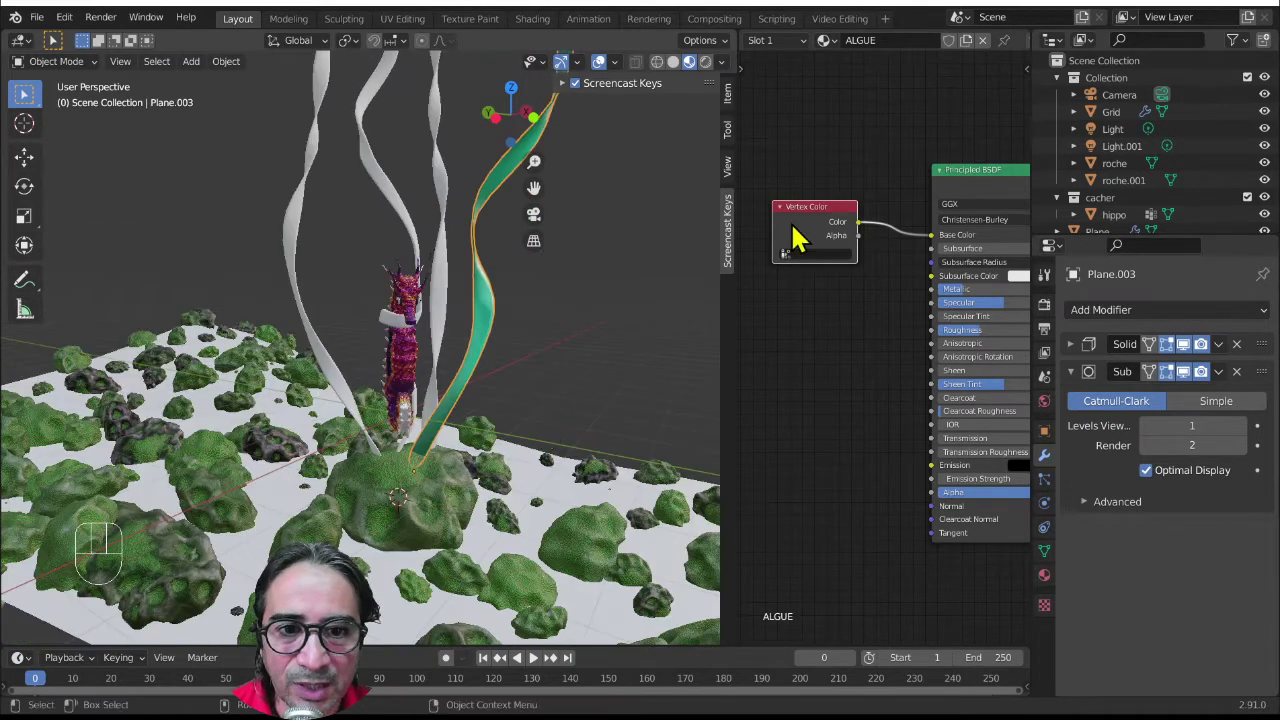
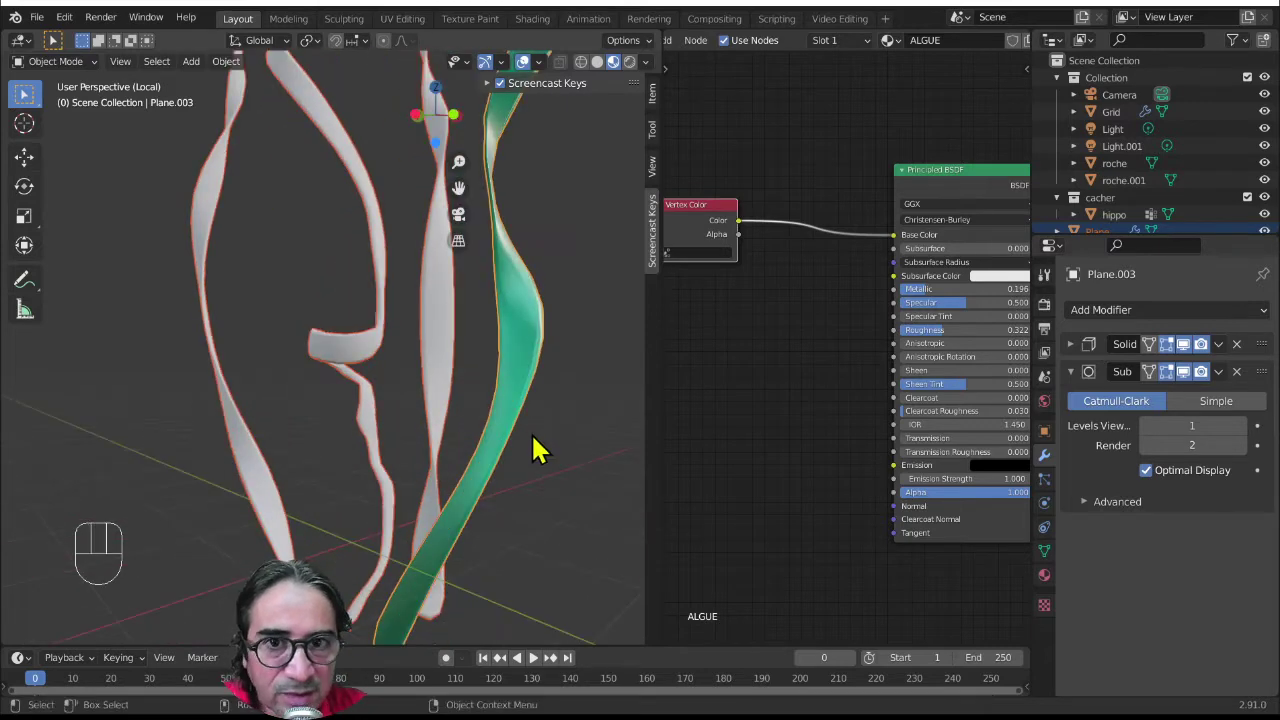
# - Widen the Shader Editor and select the neighbouring white ribbons for material sharing
pyautogui.moveTo(545, 440); pyautogui.dragTo(564, 422)
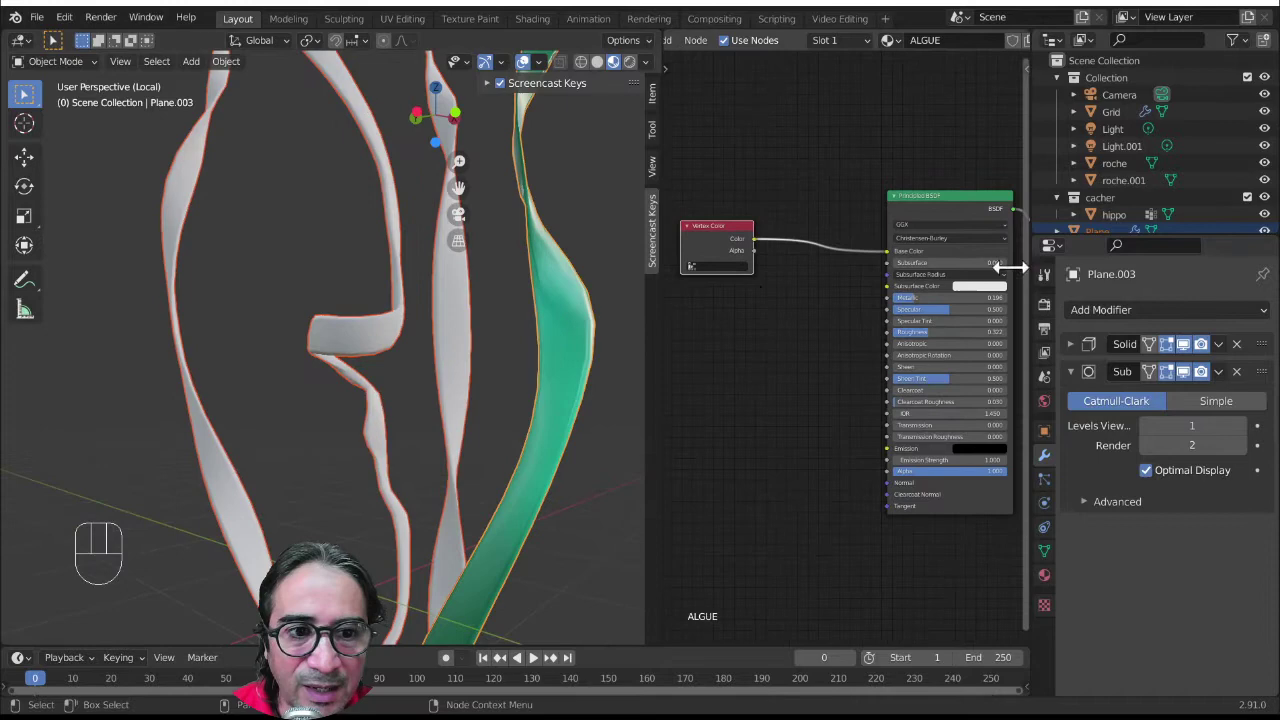
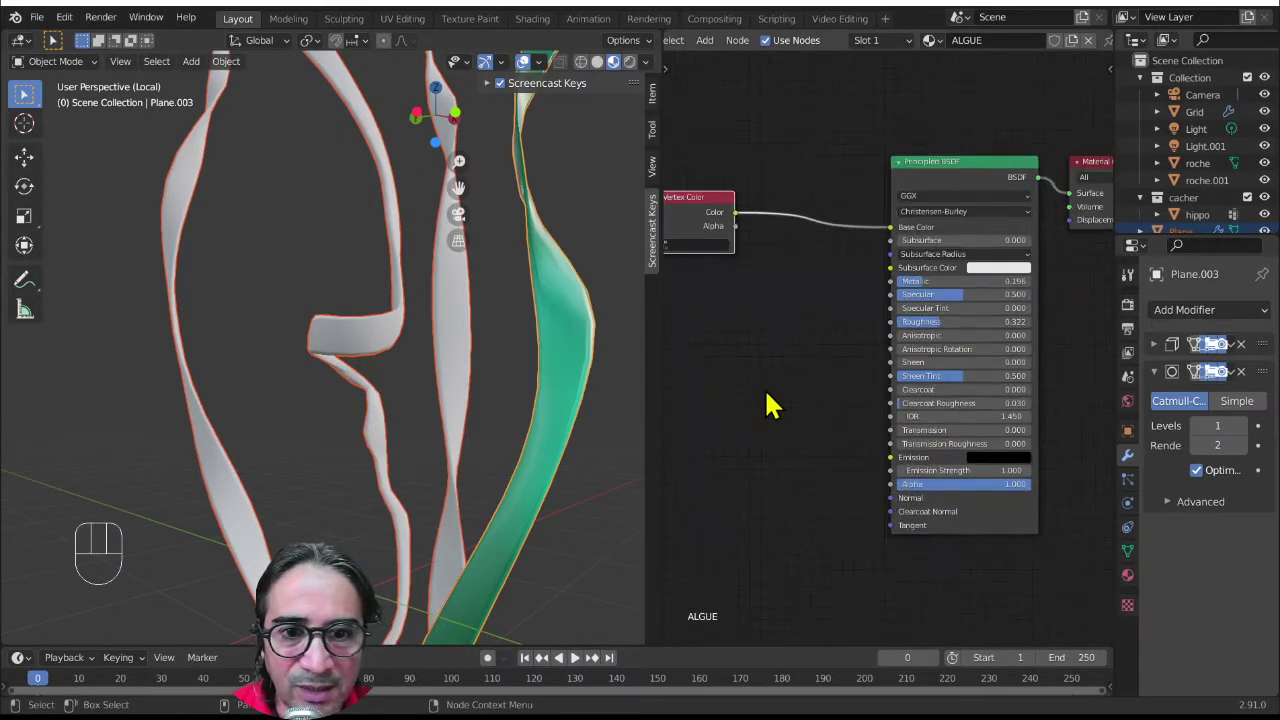
pyautogui.moveTo(716, 212); pyautogui.dragTo(811, 252)
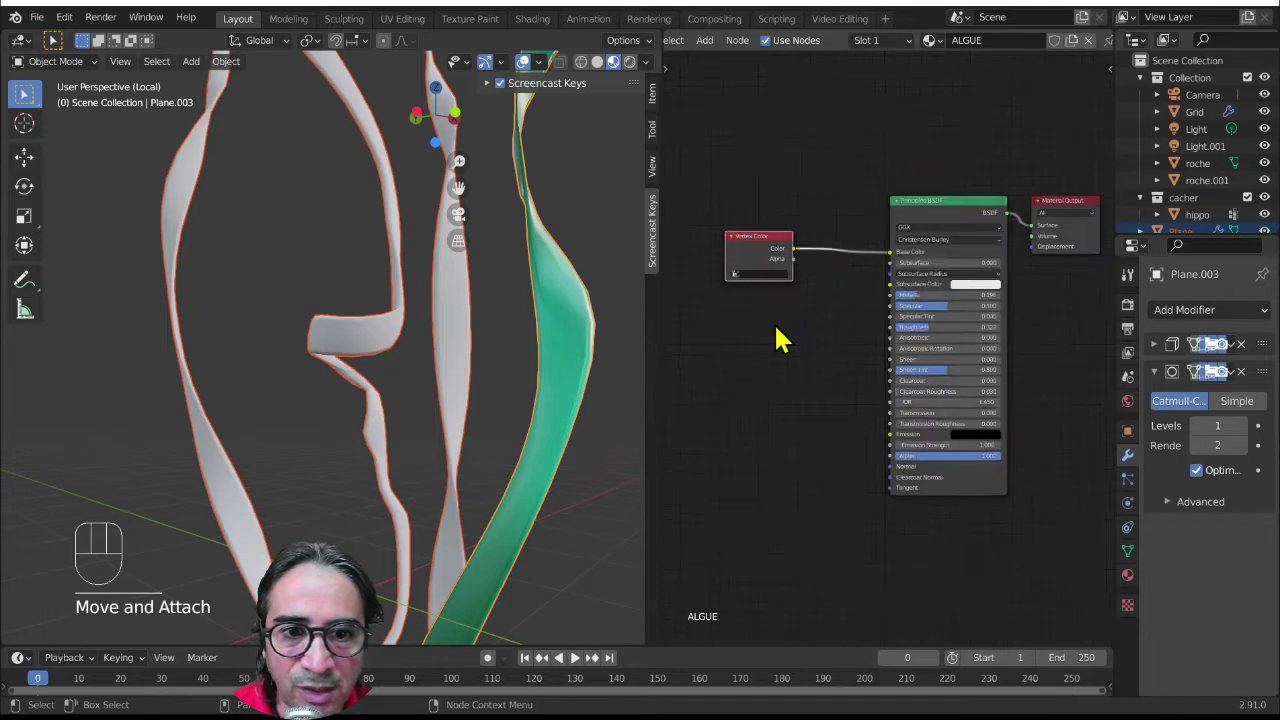
pyautogui.moveTo(795, 273); pyautogui.dragTo(454, 430)
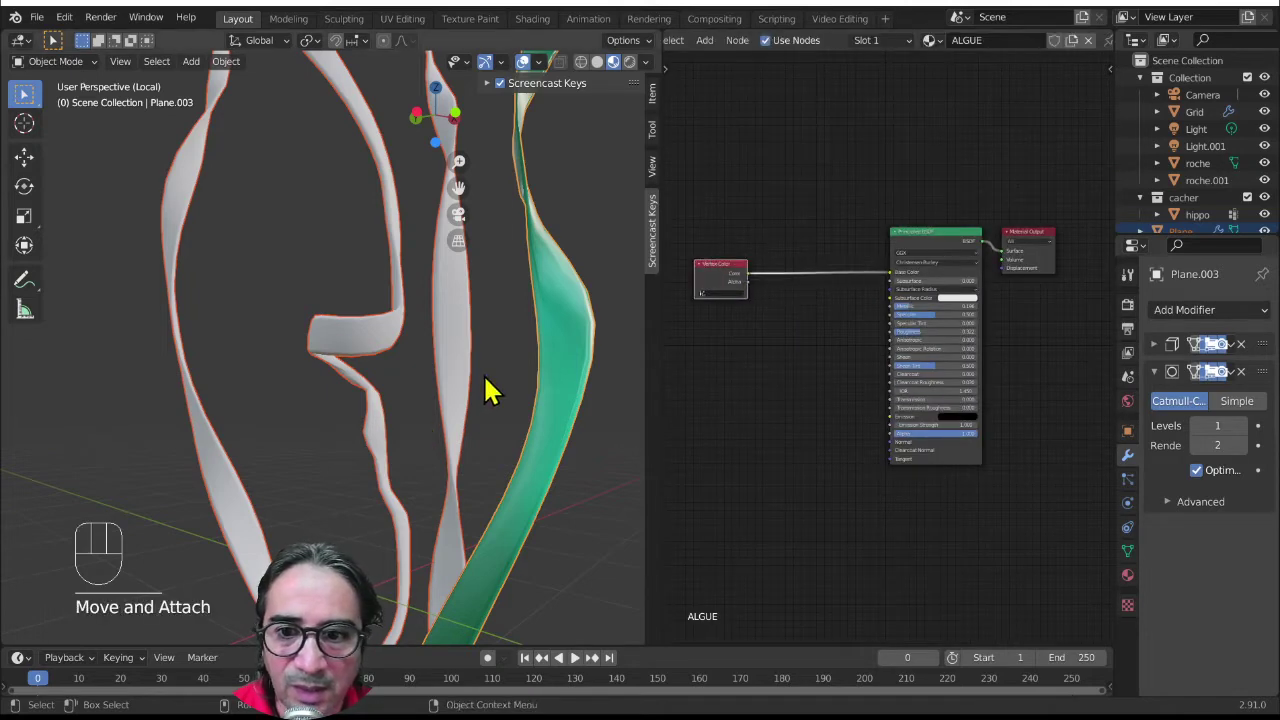
pyautogui.click(179, 315)
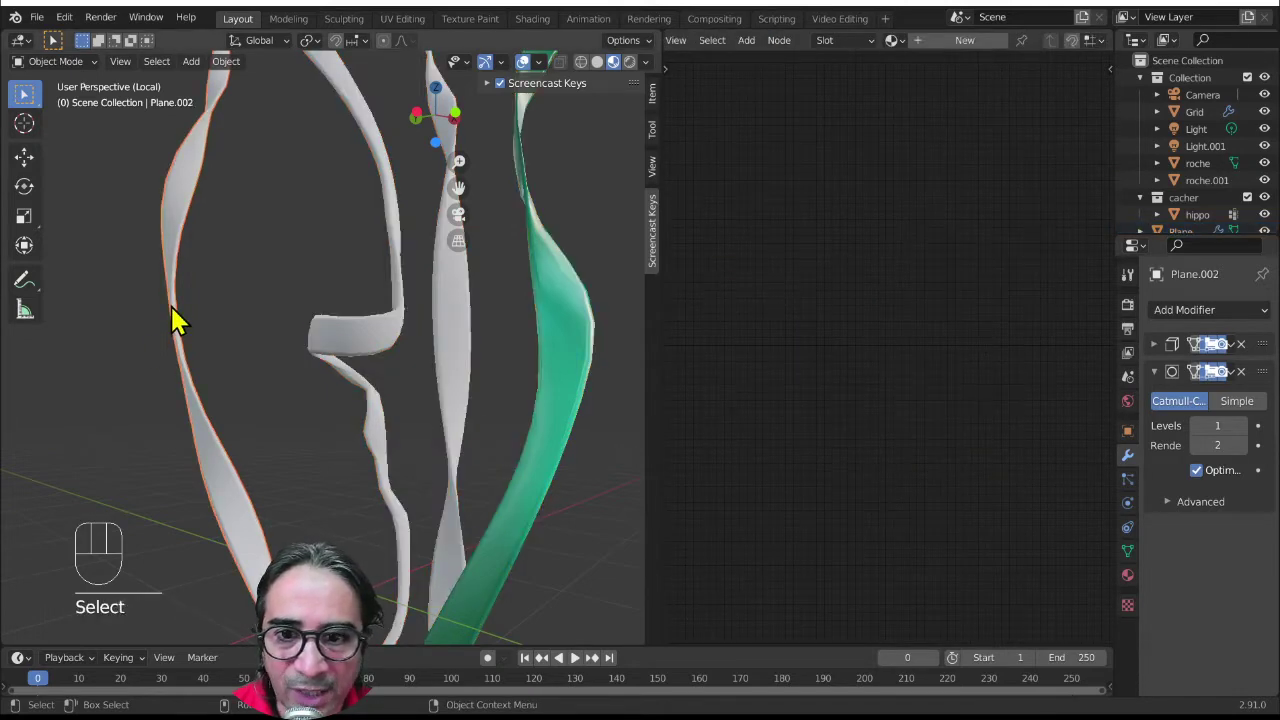
pyautogui.moveTo(340, 451); pyautogui.dragTo(354, 406)
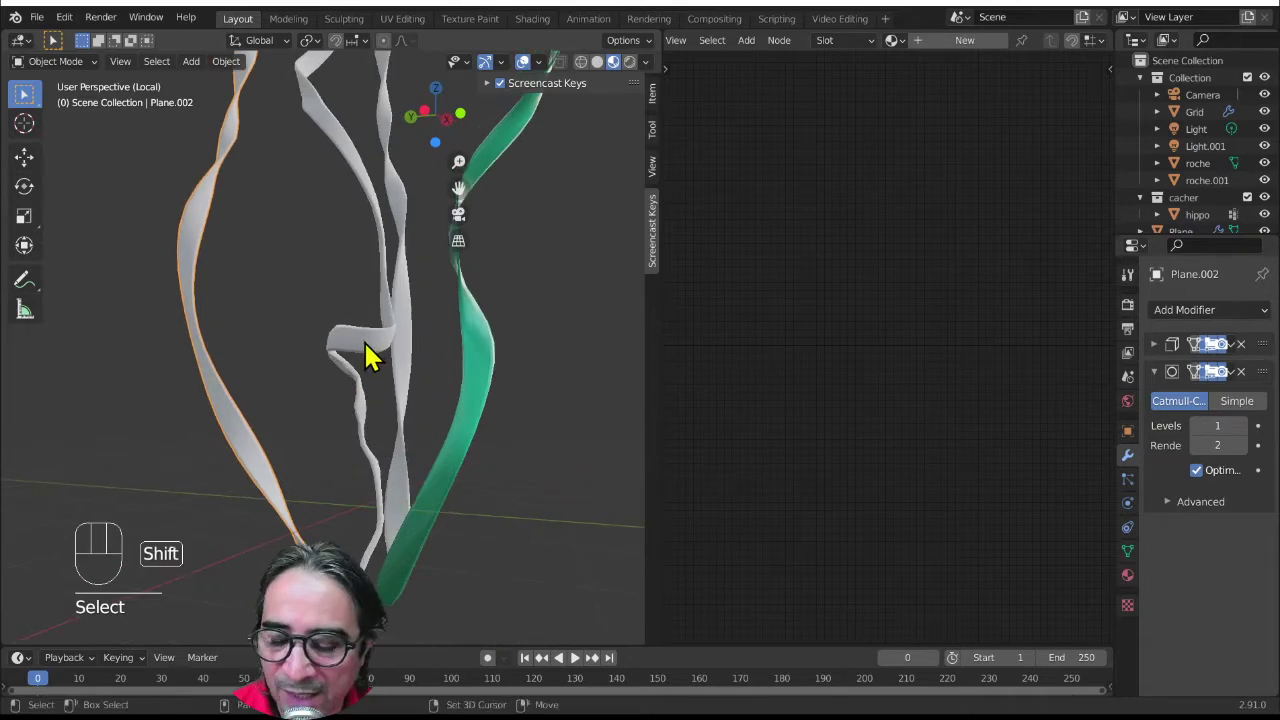
pyautogui.click(421, 373)
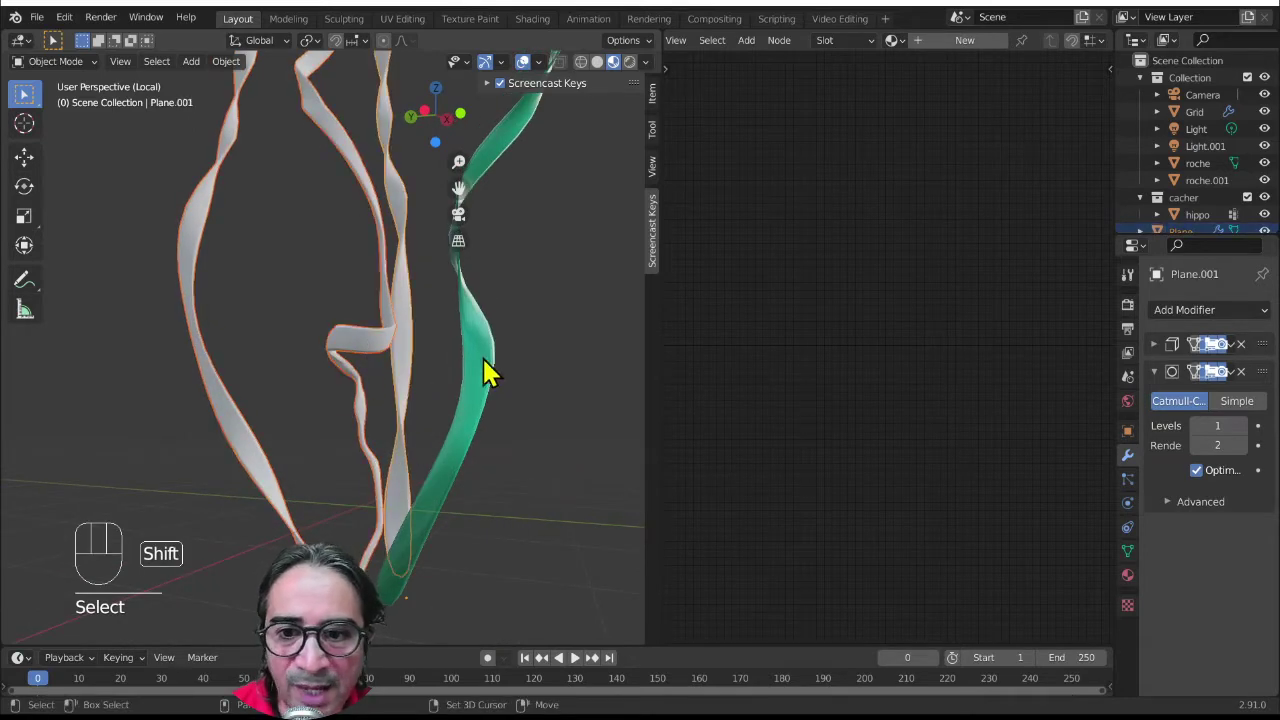
# - Make the green ribbon active and link its ALGUE material to all selected ribbons with Ctrl+L
pyautogui.click(488, 347)
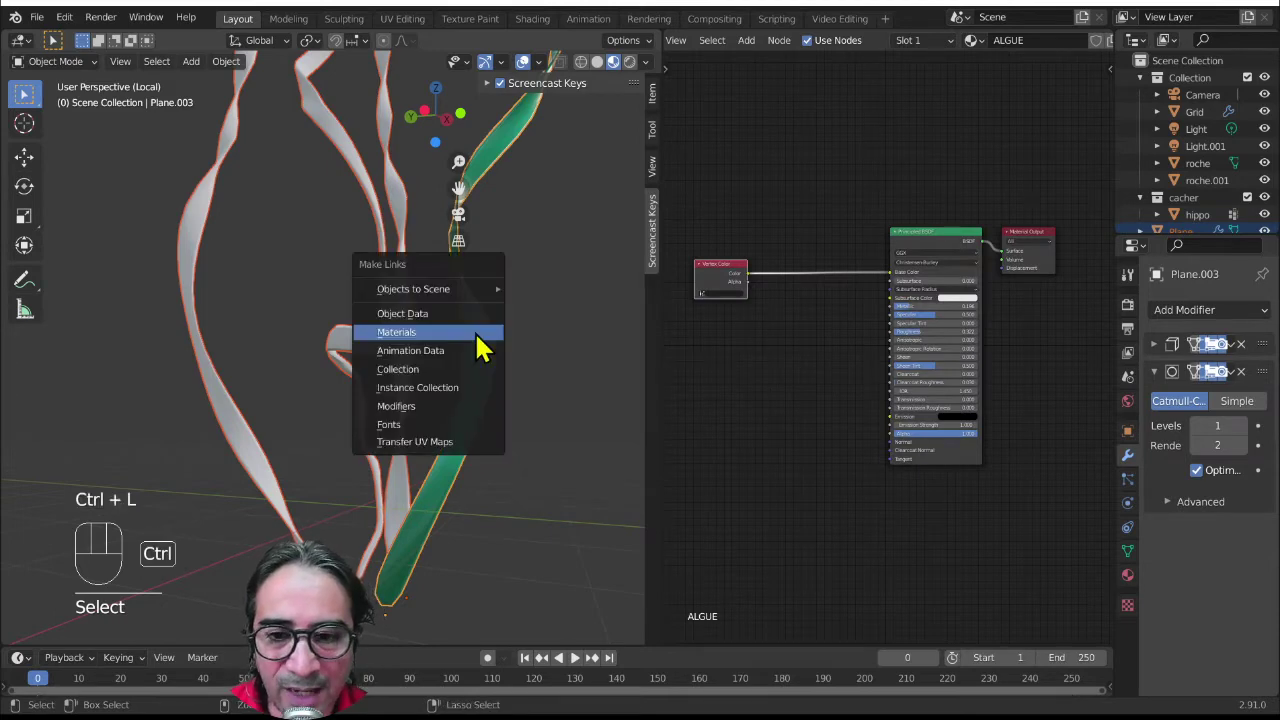
pyautogui.press('ctrl+l')
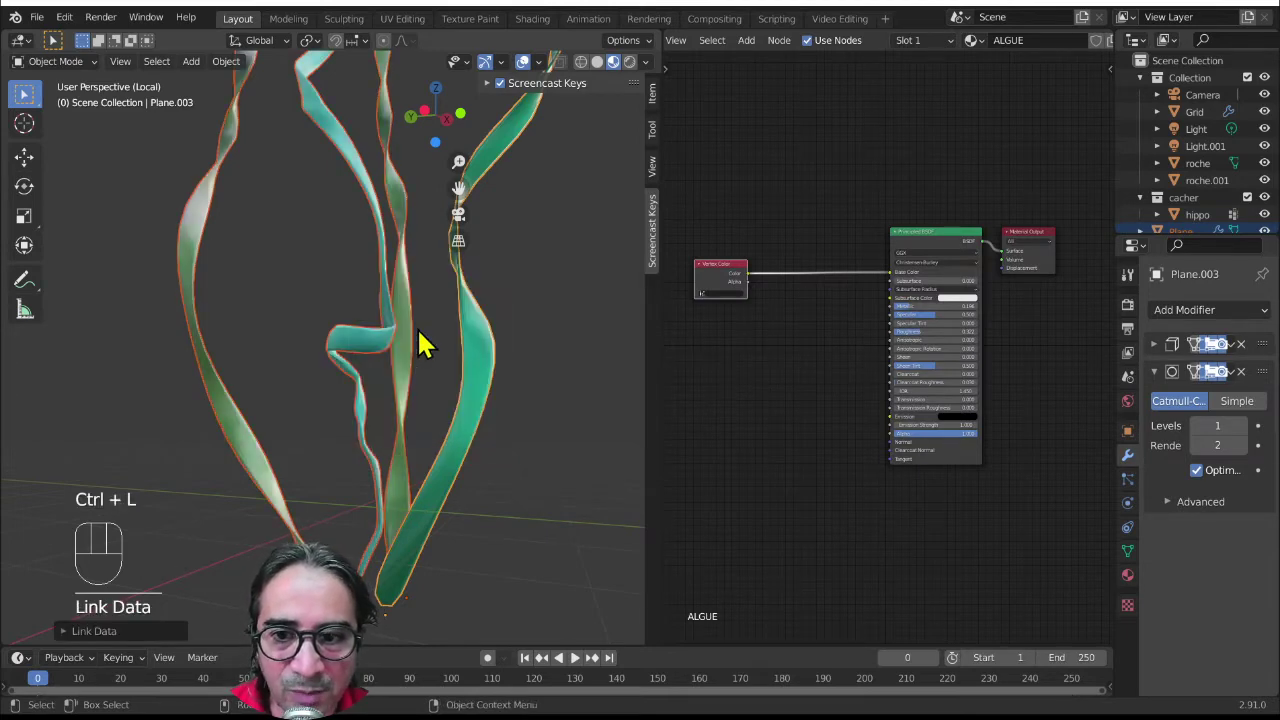
pyautogui.moveTo(530, 461); pyautogui.dragTo(499, 479)
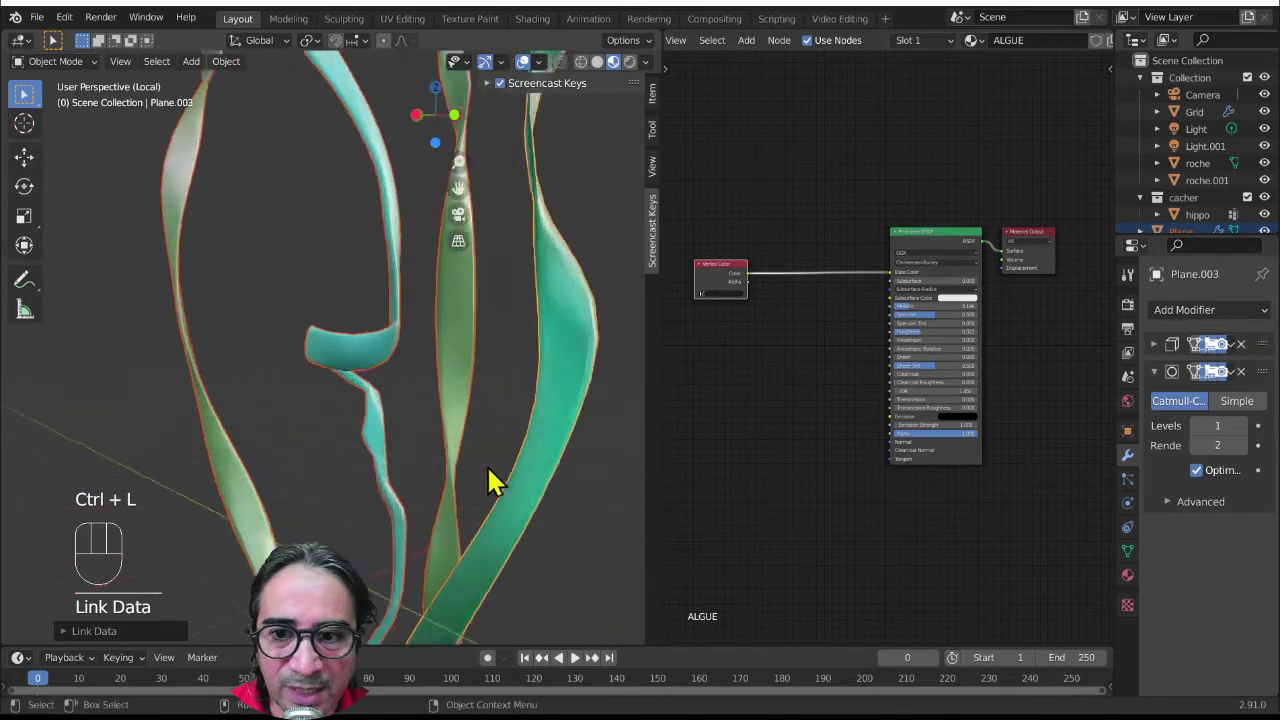
pyautogui.moveTo(536, 420); pyautogui.dragTo(515, 423)
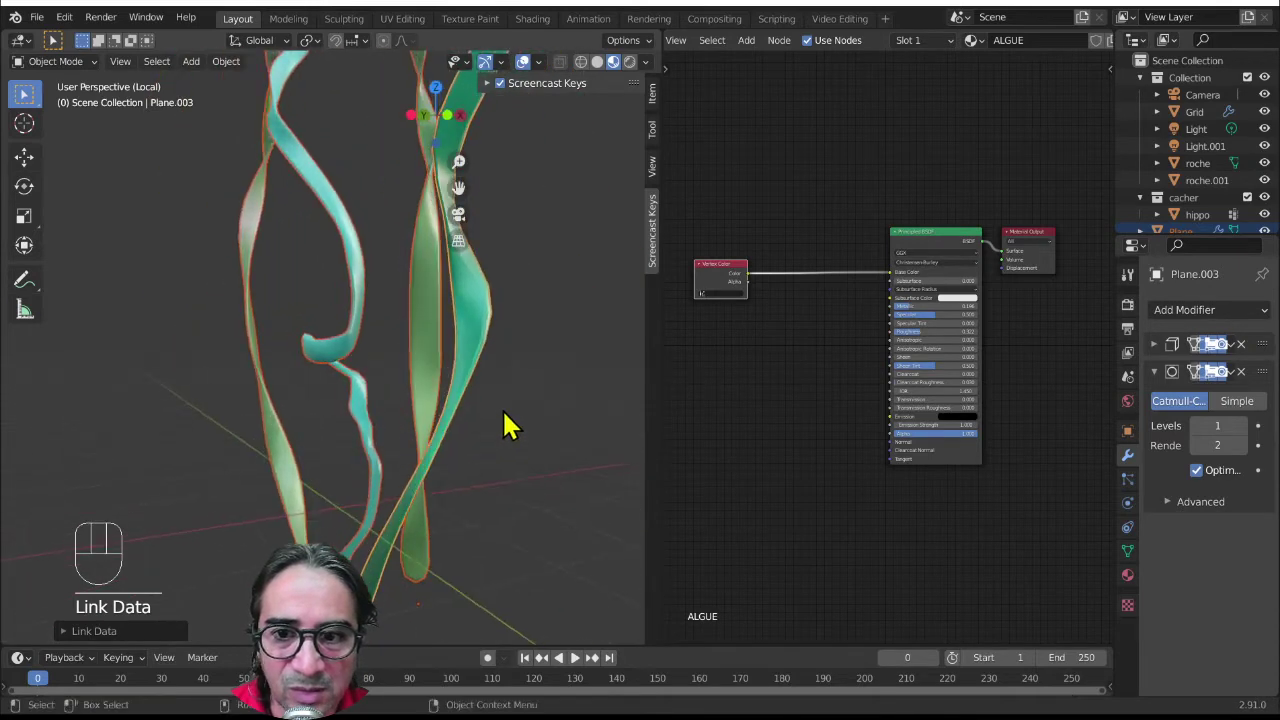
pyautogui.click(930, 251)
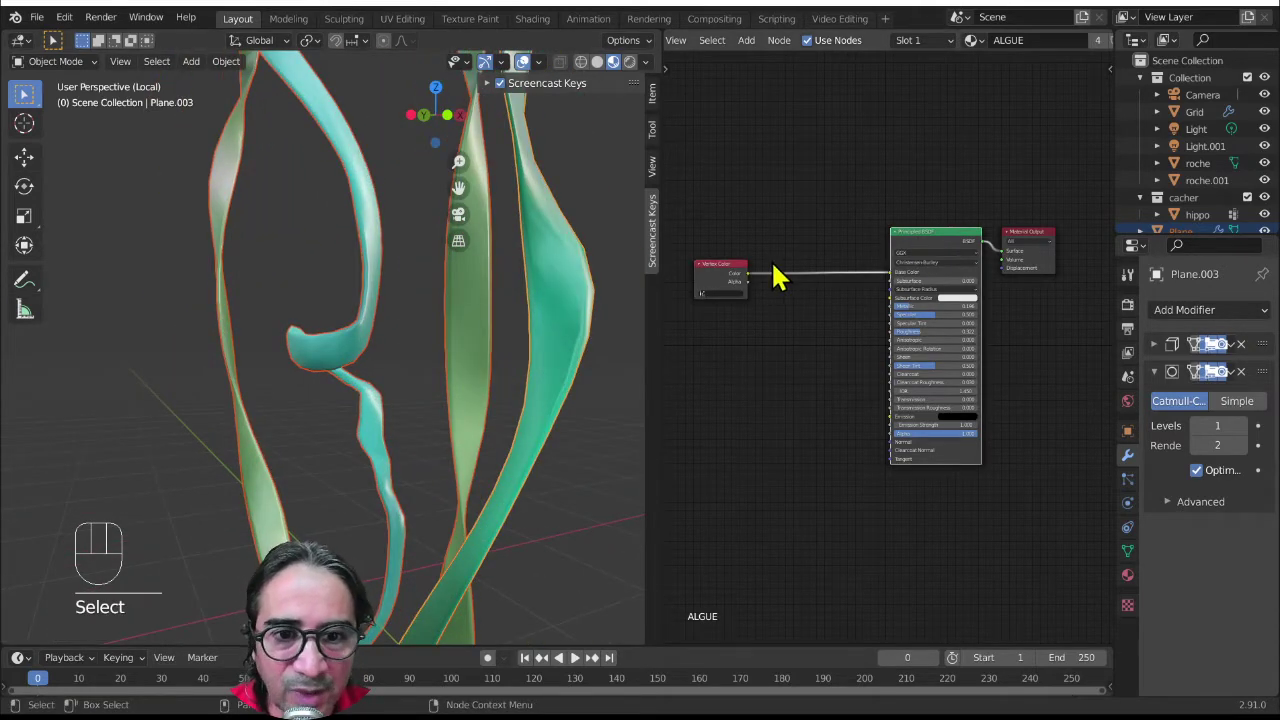
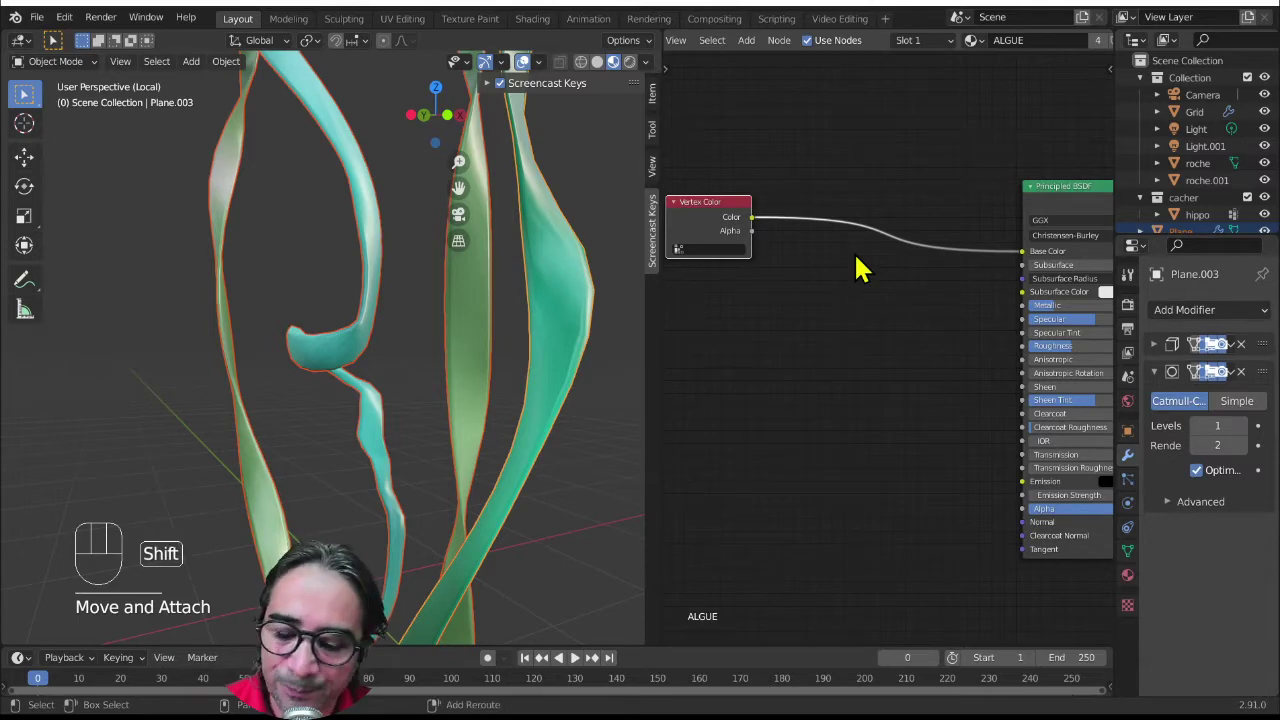
# - Add a ColorRamp node and park it below the Vertex Color node, unlinked
pyautogui.press('shift+a')
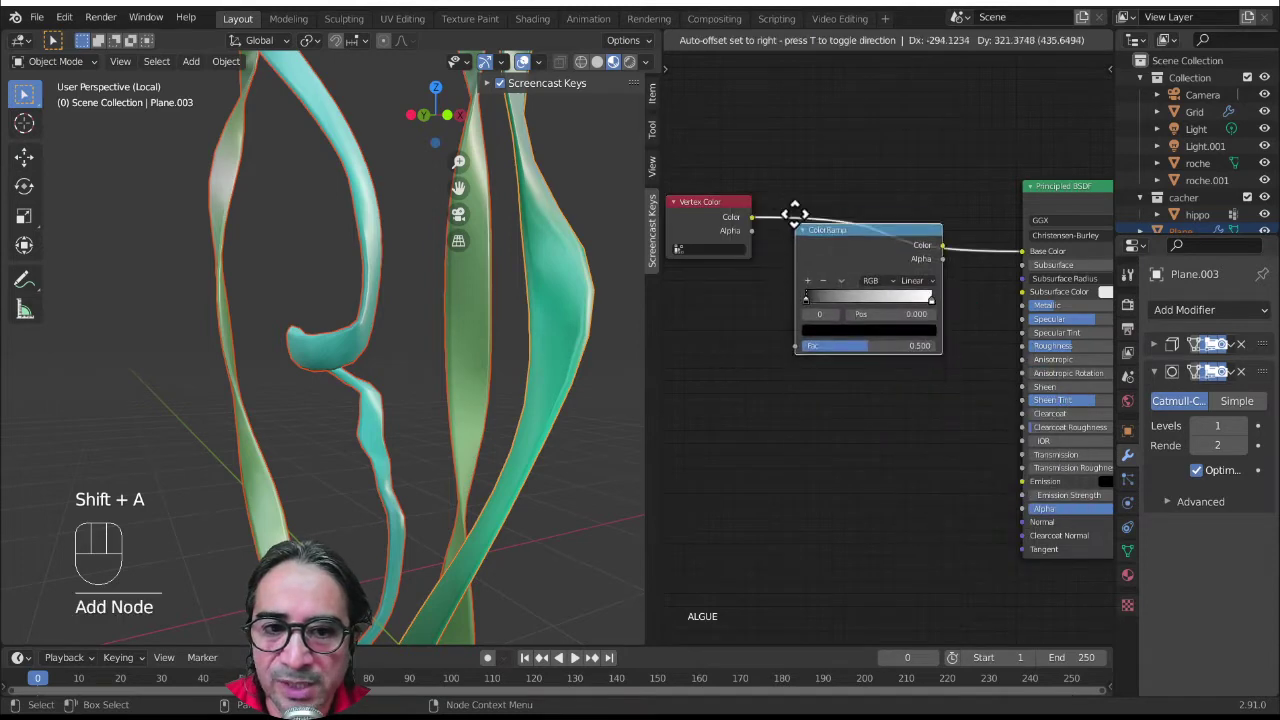
pyautogui.moveTo(821, 277); pyautogui.dragTo(827, 317)
pyautogui.click(823, 307)
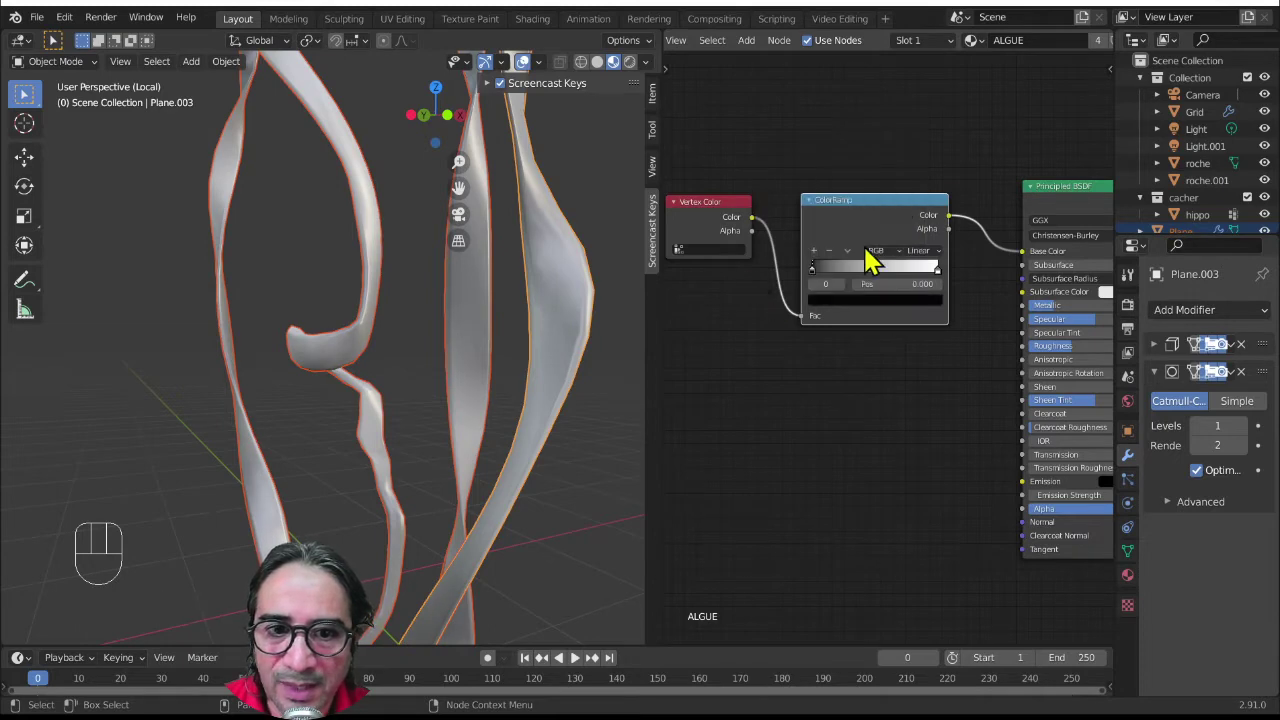
pyautogui.moveTo(817, 327); pyautogui.dragTo(965, 230)
pyautogui.moveTo(932, 209); pyautogui.dragTo(868, 320)
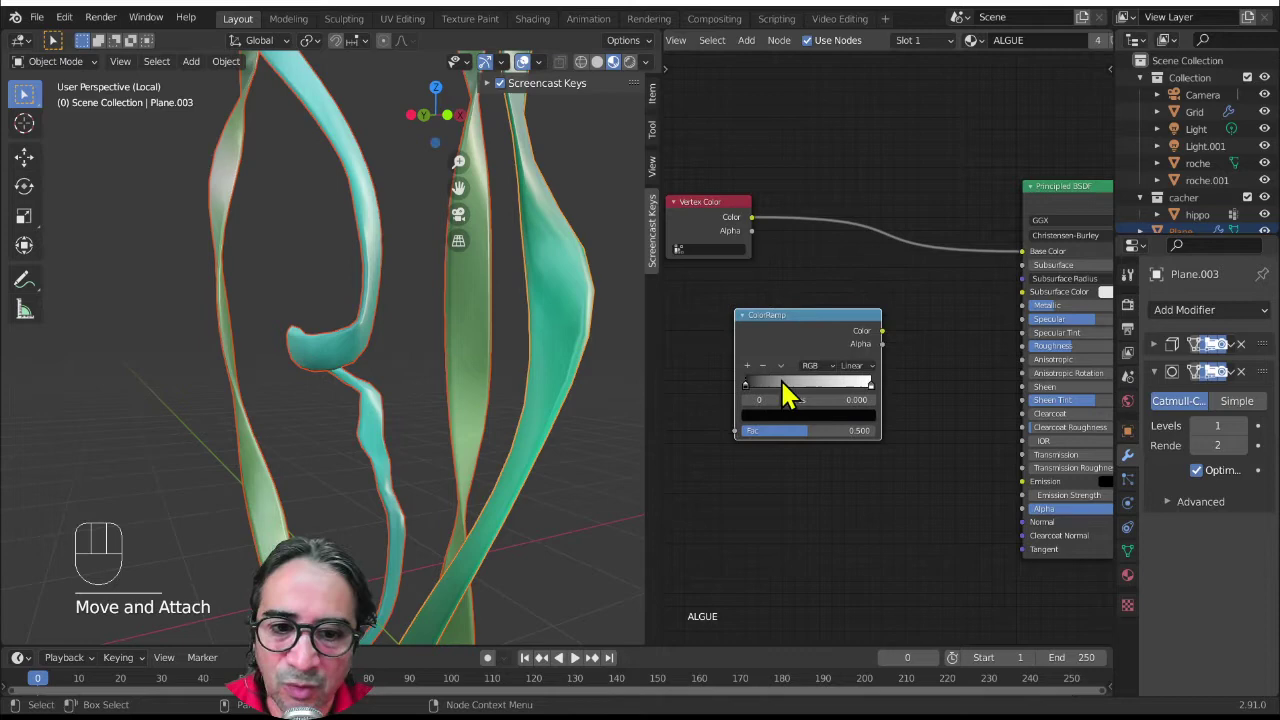
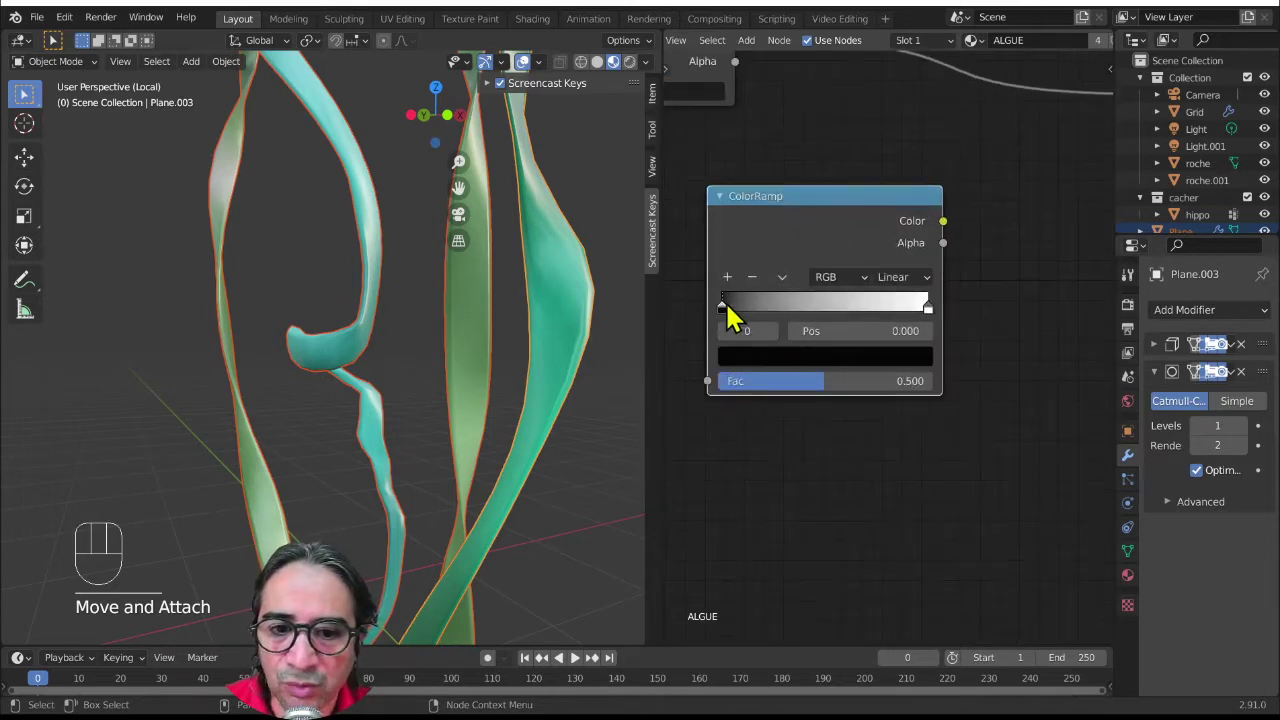
# - Set the ramp's dark stop to deep blue and the light stop to green at position 0.920
pyautogui.click(725, 320)
pyautogui.click(732, 322)
pyautogui.click(746, 363)
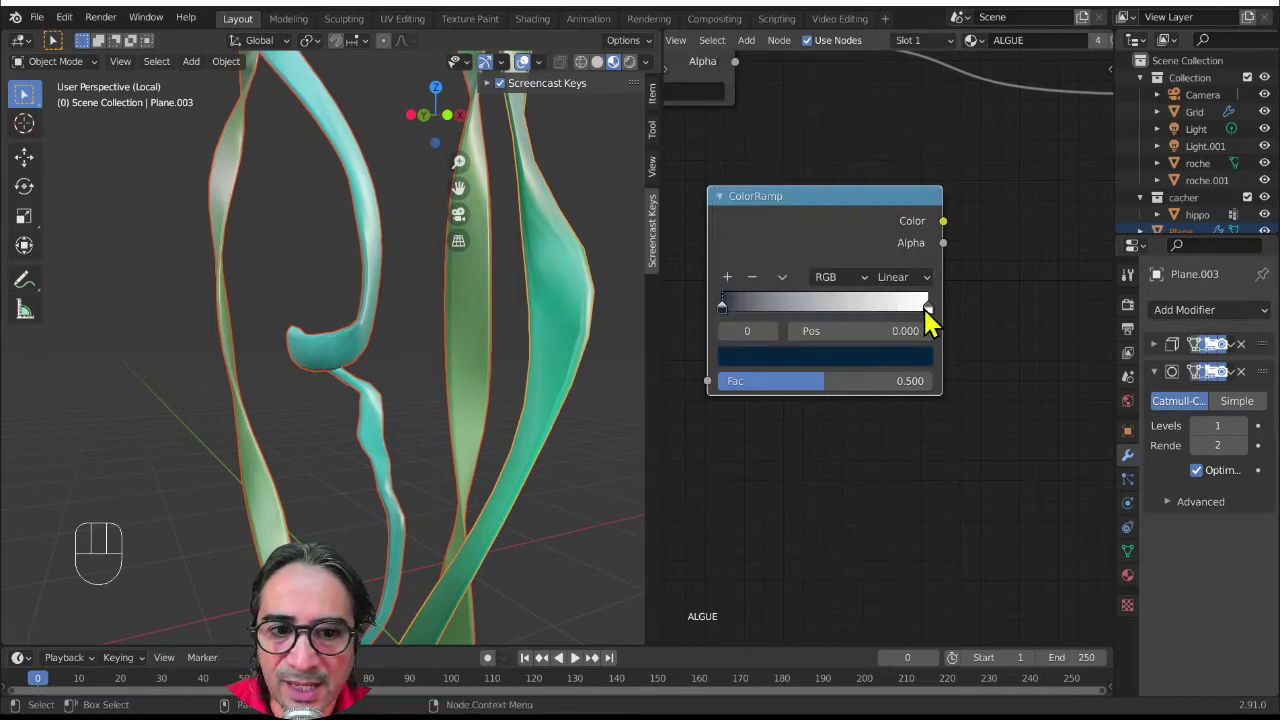
pyautogui.click(941, 326)
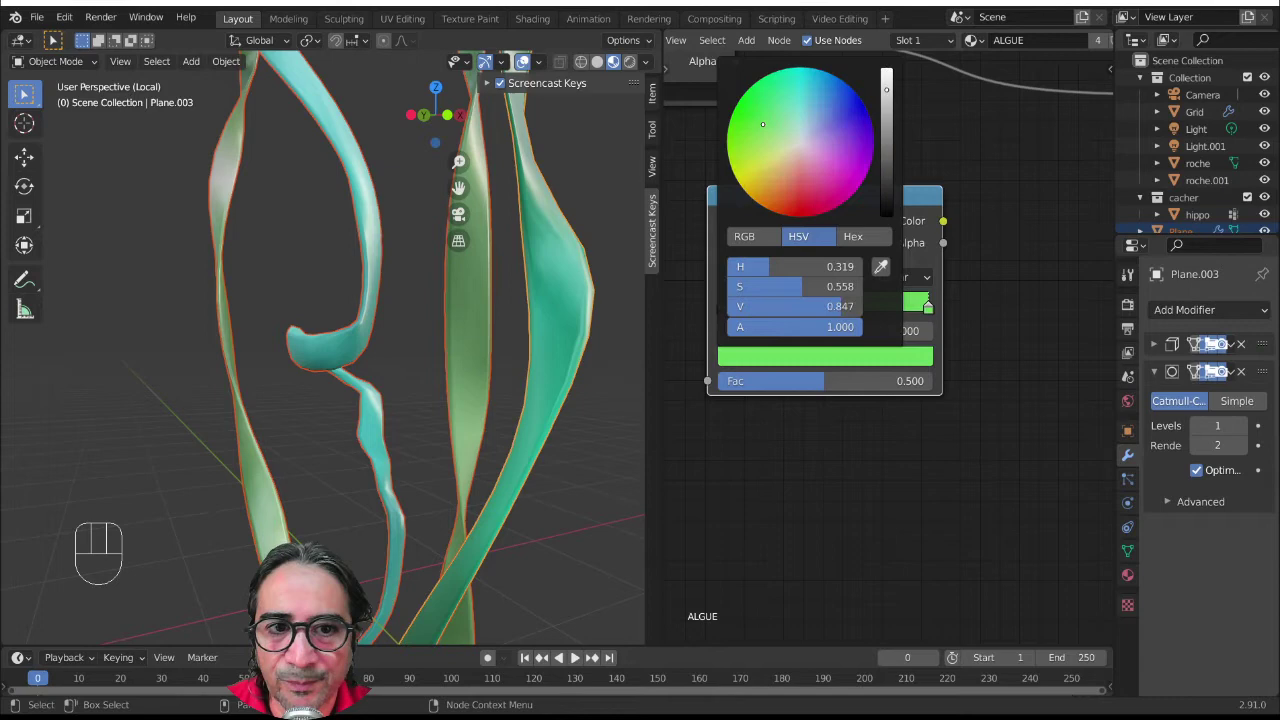
pyautogui.moveTo(740, 320); pyautogui.dragTo(936, 325)
pyautogui.moveTo(940, 321); pyautogui.dragTo(805, 514)
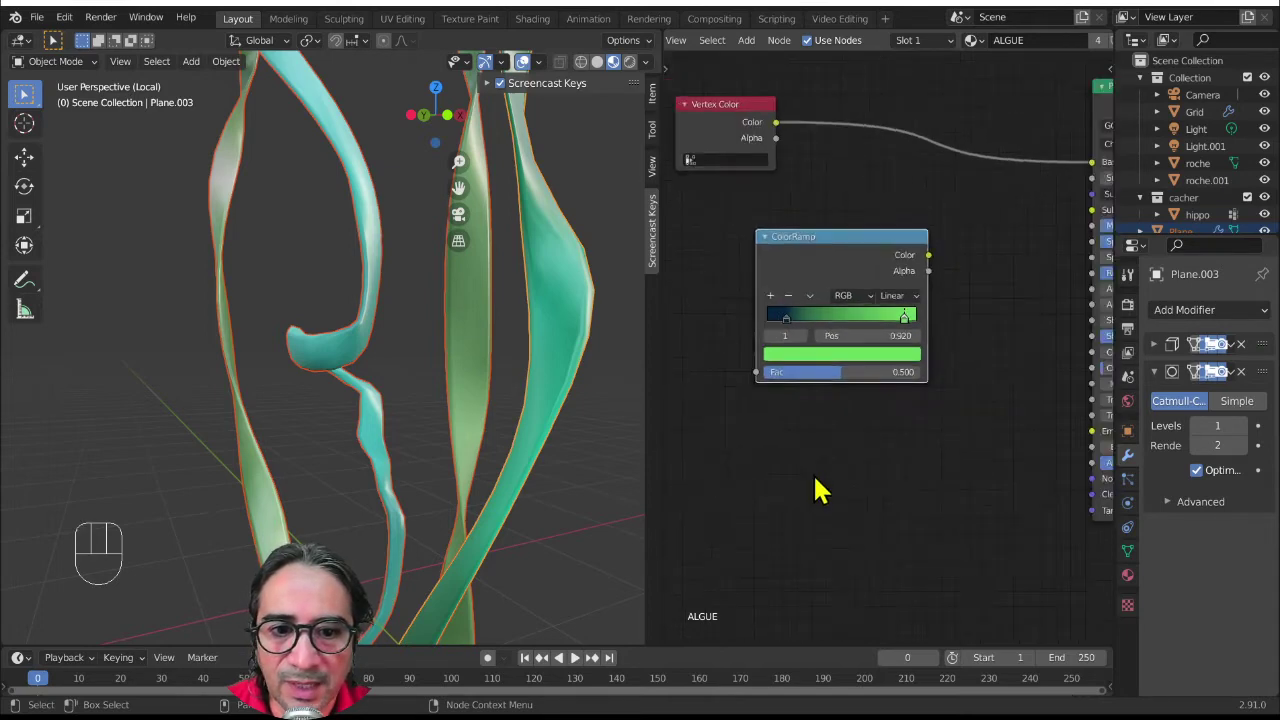
pyautogui.middleClick(858, 488)
pyautogui.click(889, 250)
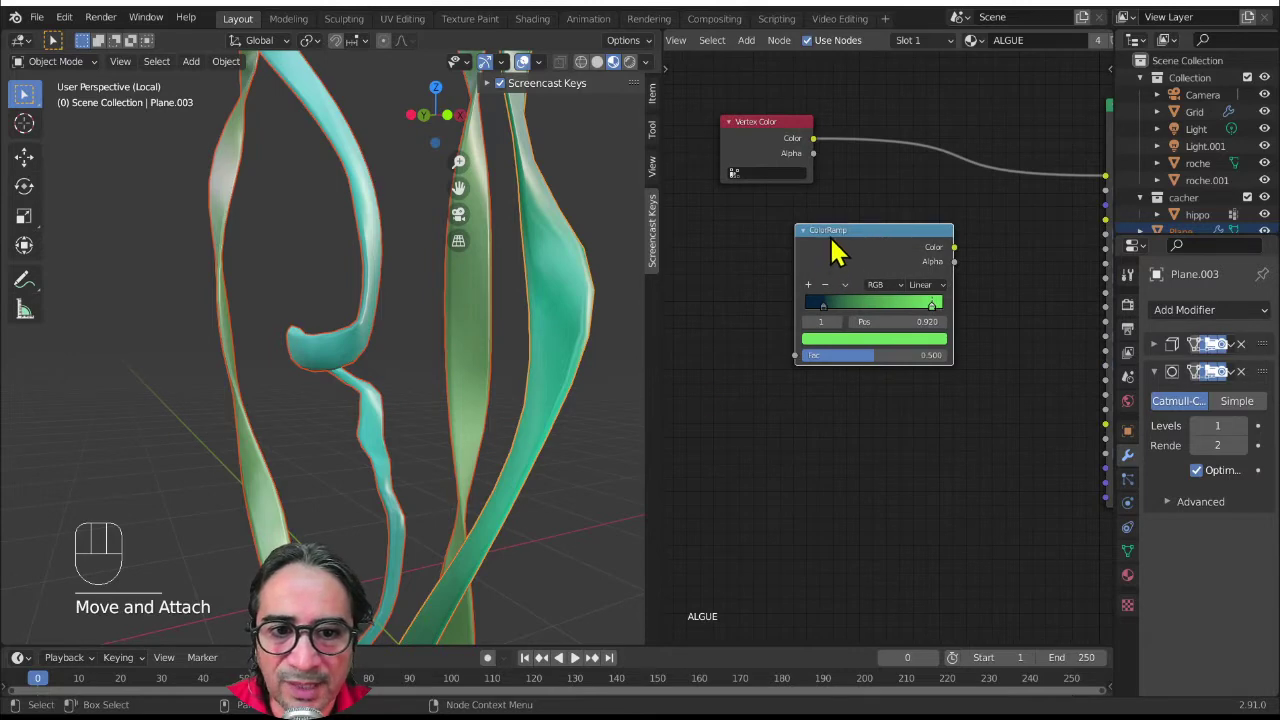
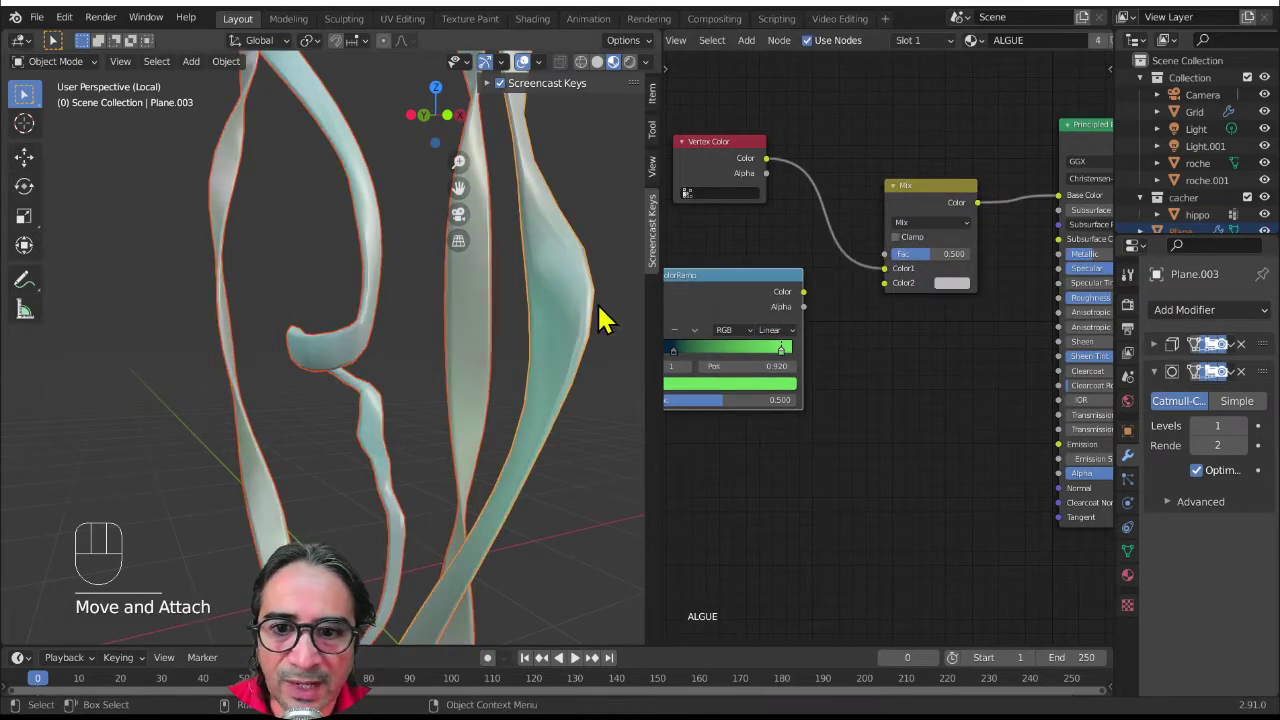
# - Feed the ramp colour into the Mix node's Color2 so the ribbons turn teal-green
pyautogui.moveTo(420, 365); pyautogui.dragTo(798, 359)
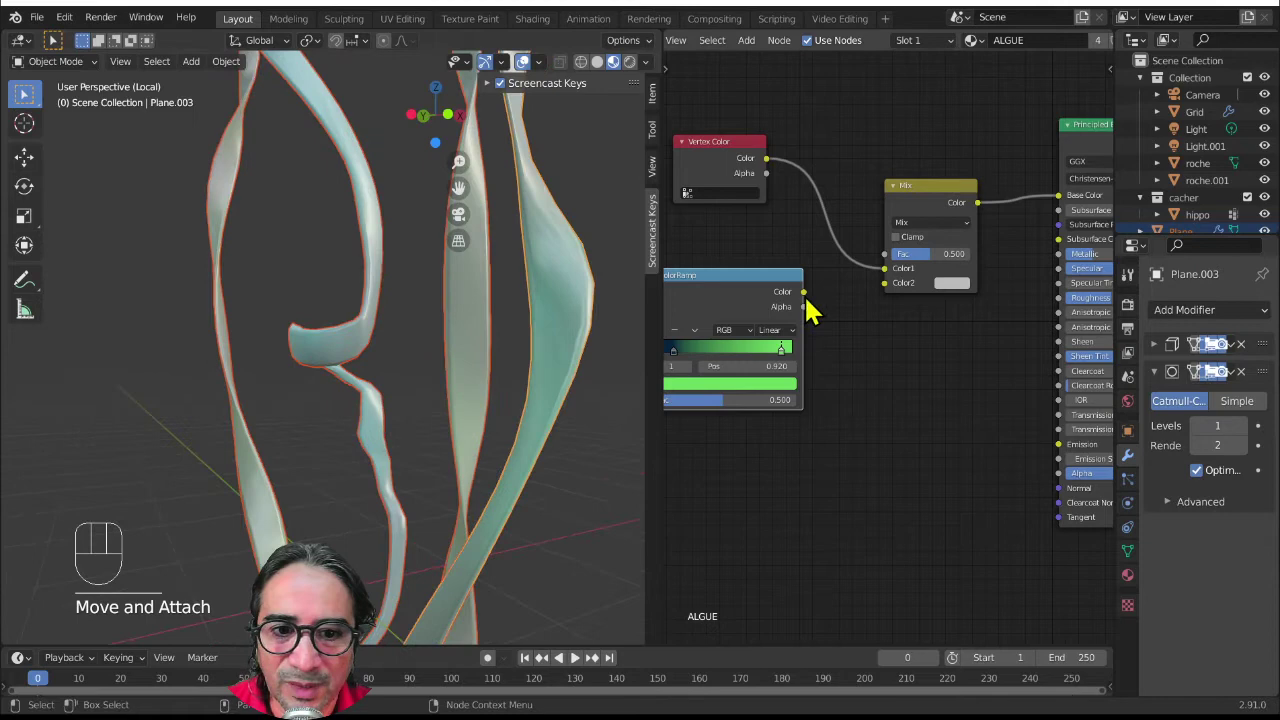
pyautogui.moveTo(814, 304); pyautogui.dragTo(955, 301)
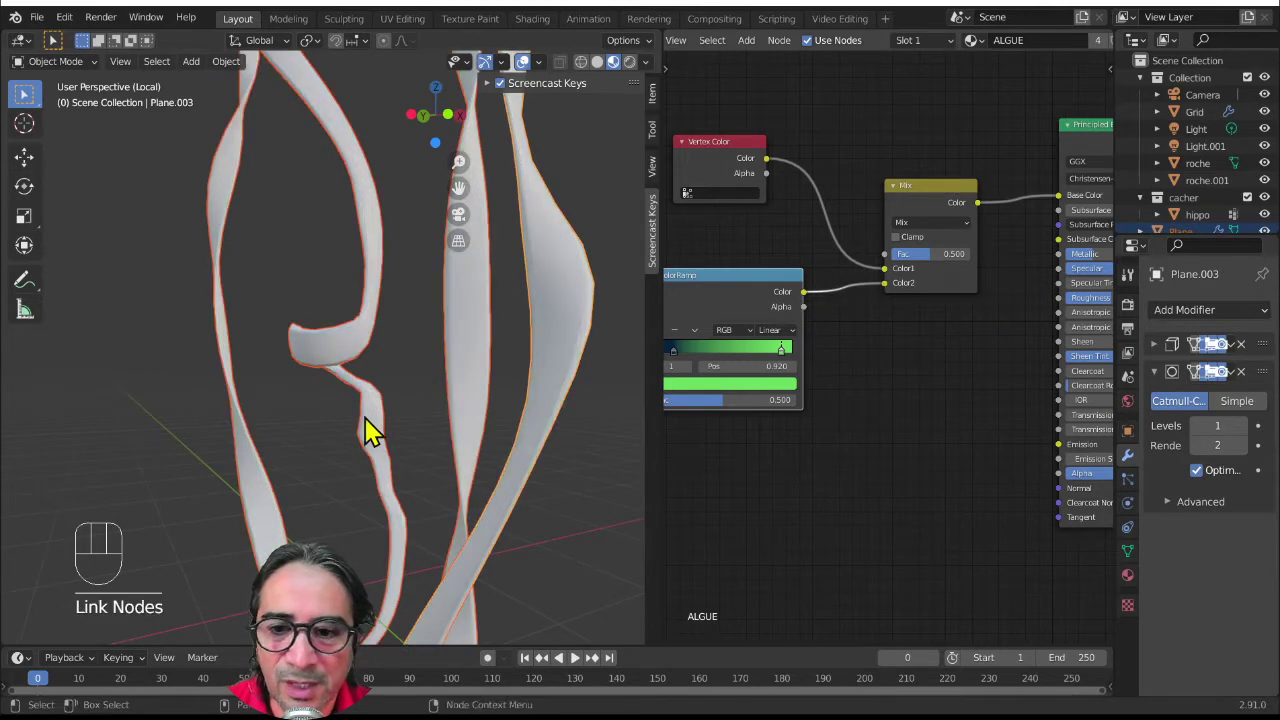
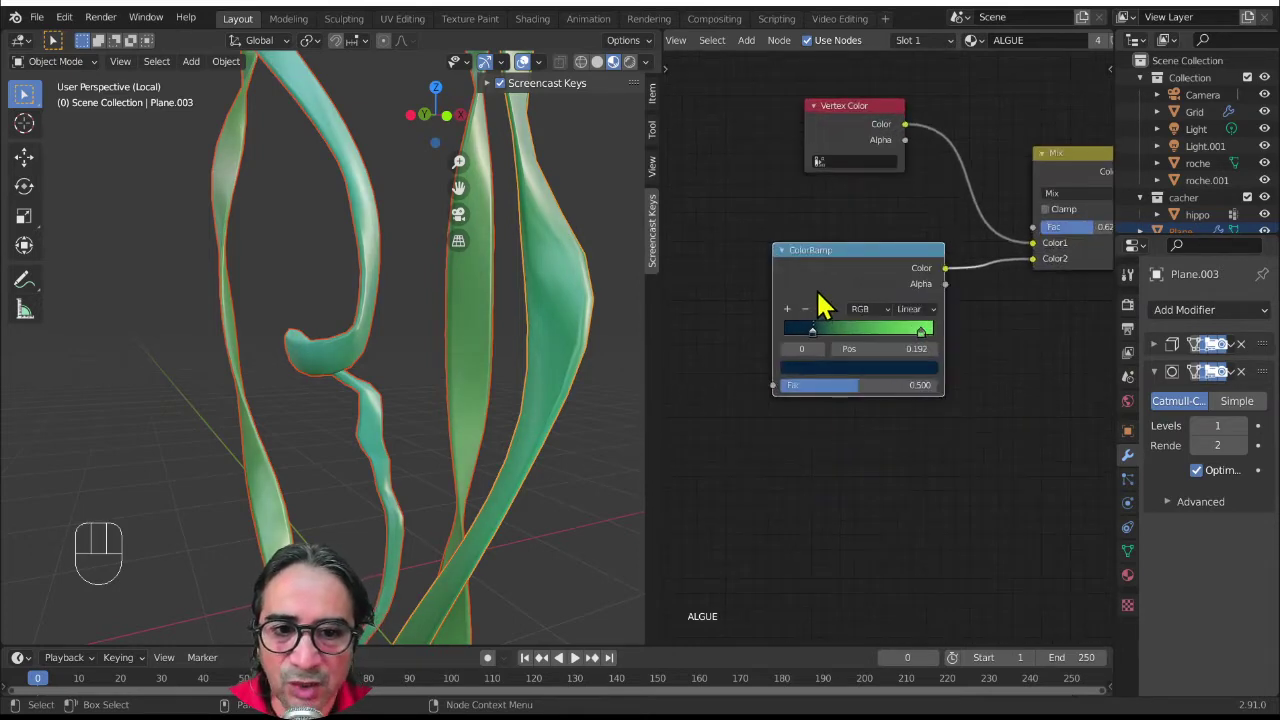
pyautogui.click(831, 256)
pyautogui.click(823, 267)
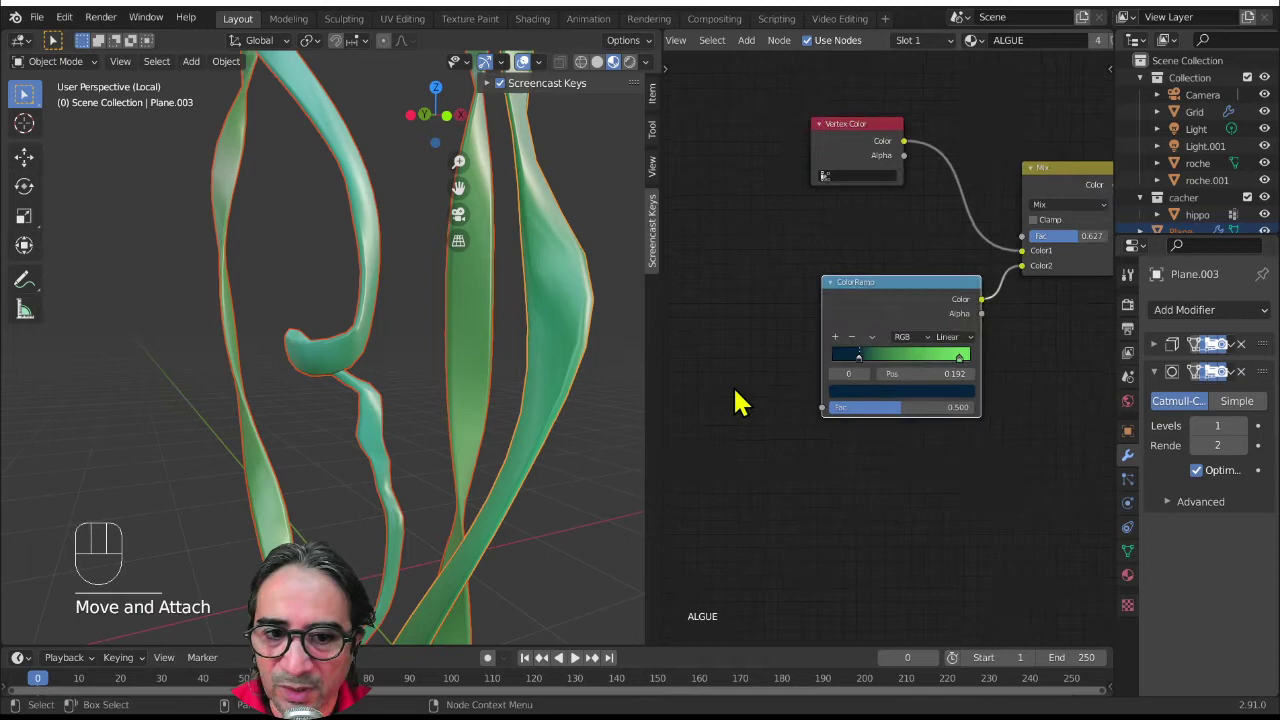
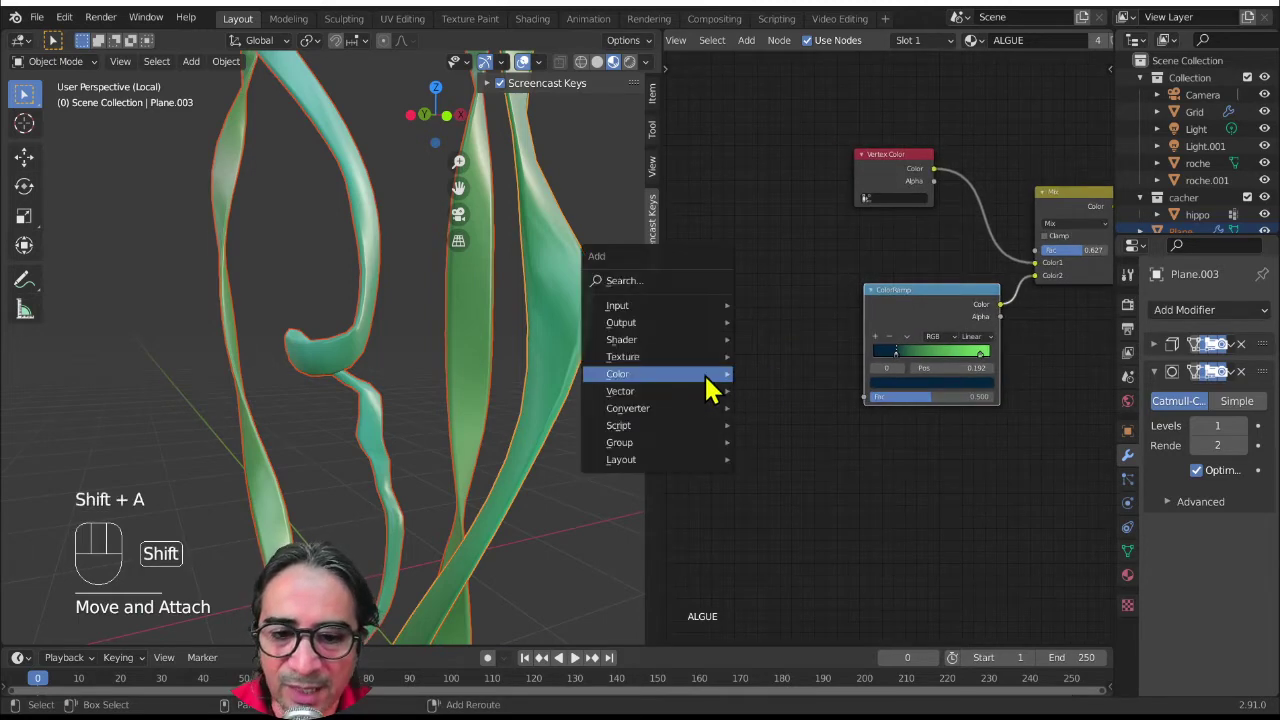
# - Add a Noise Texture beside the ramp and wire its Fac into the ColorRamp's Fac input
pyautogui.press('shift+a')
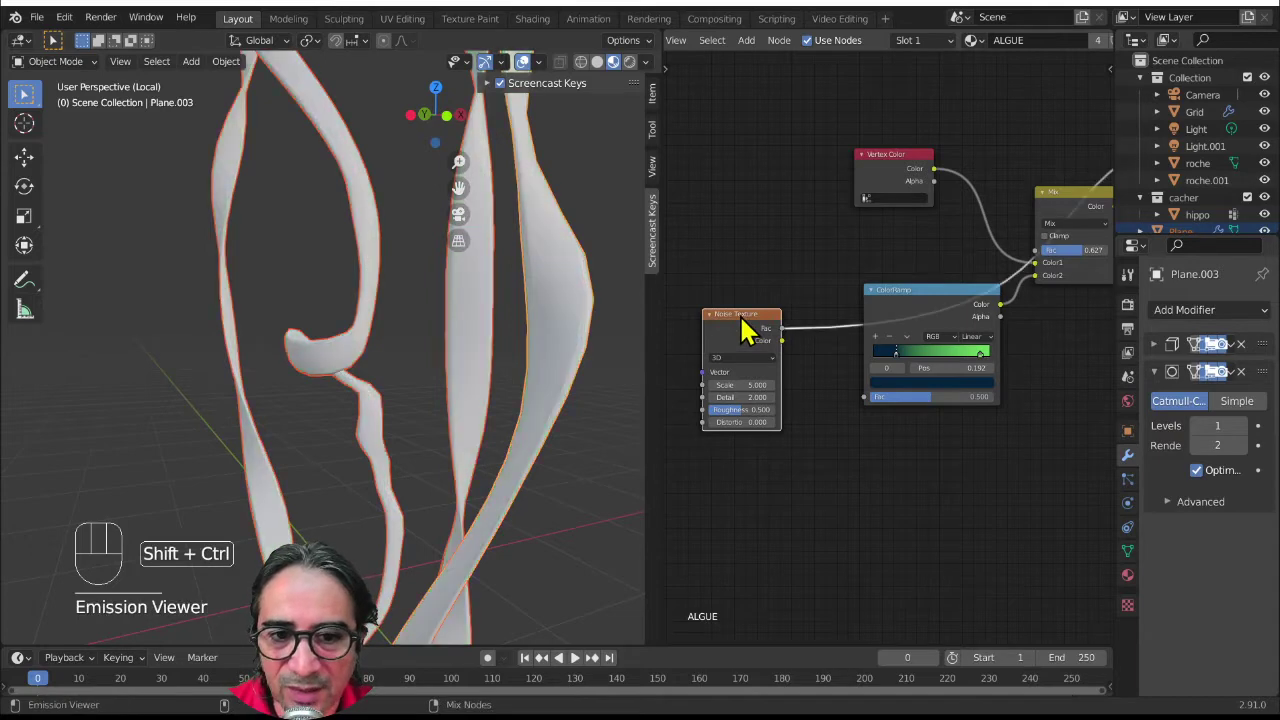
pyautogui.moveTo(307, 504); pyautogui.dragTo(691, 491)
pyautogui.moveTo(748, 332); pyautogui.dragTo(725, 309)
pyautogui.click(951, 302)
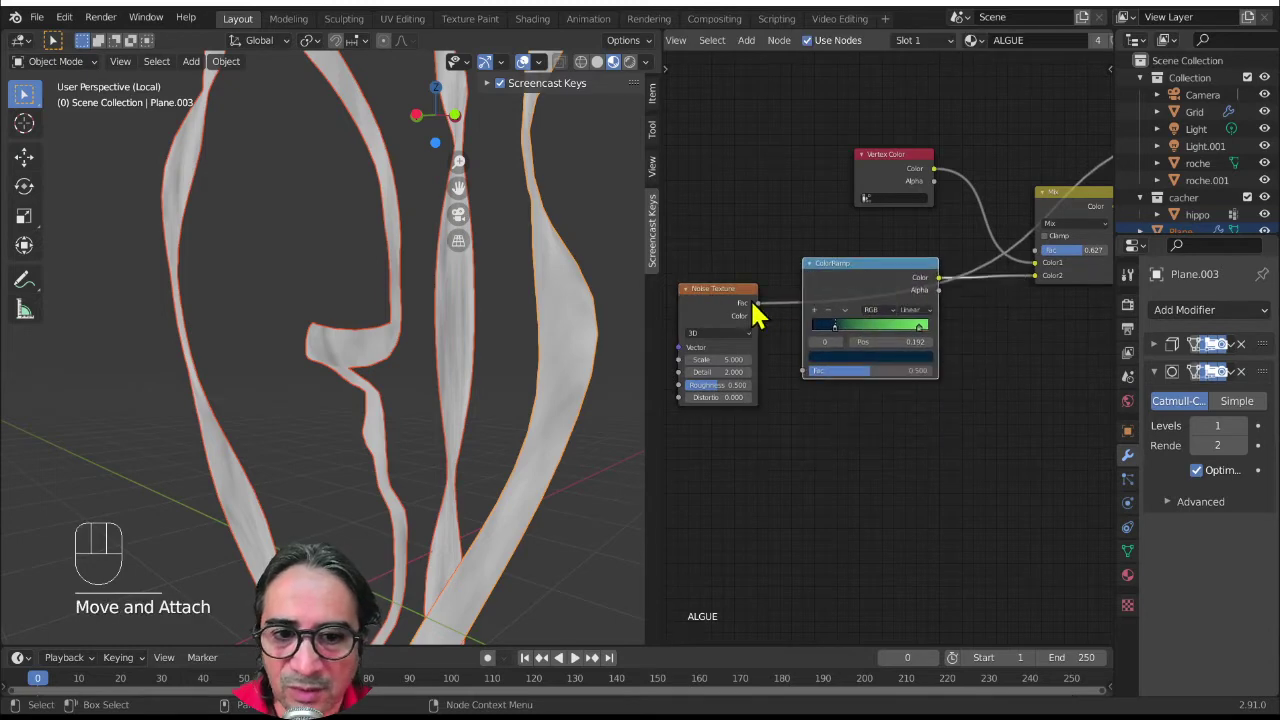
pyautogui.click(739, 298)
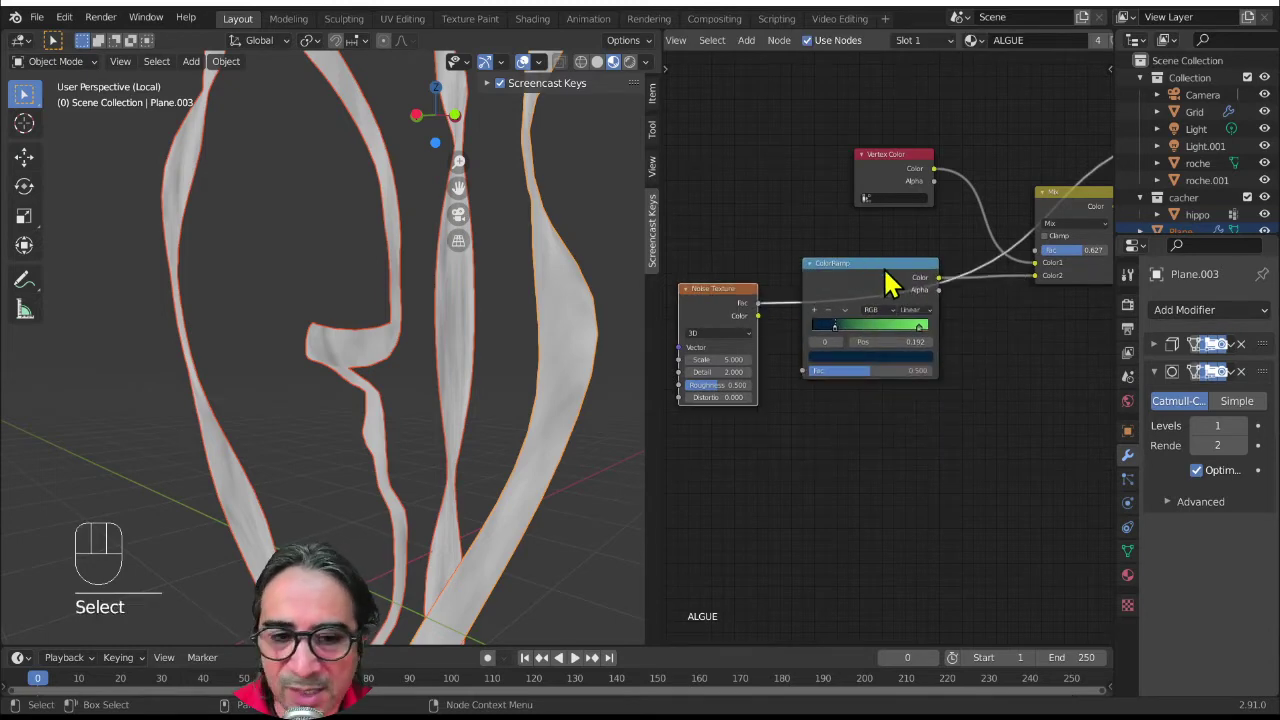
pyautogui.moveTo(738, 292); pyautogui.dragTo(726, 320)
pyautogui.moveTo(769, 318); pyautogui.dragTo(879, 265)
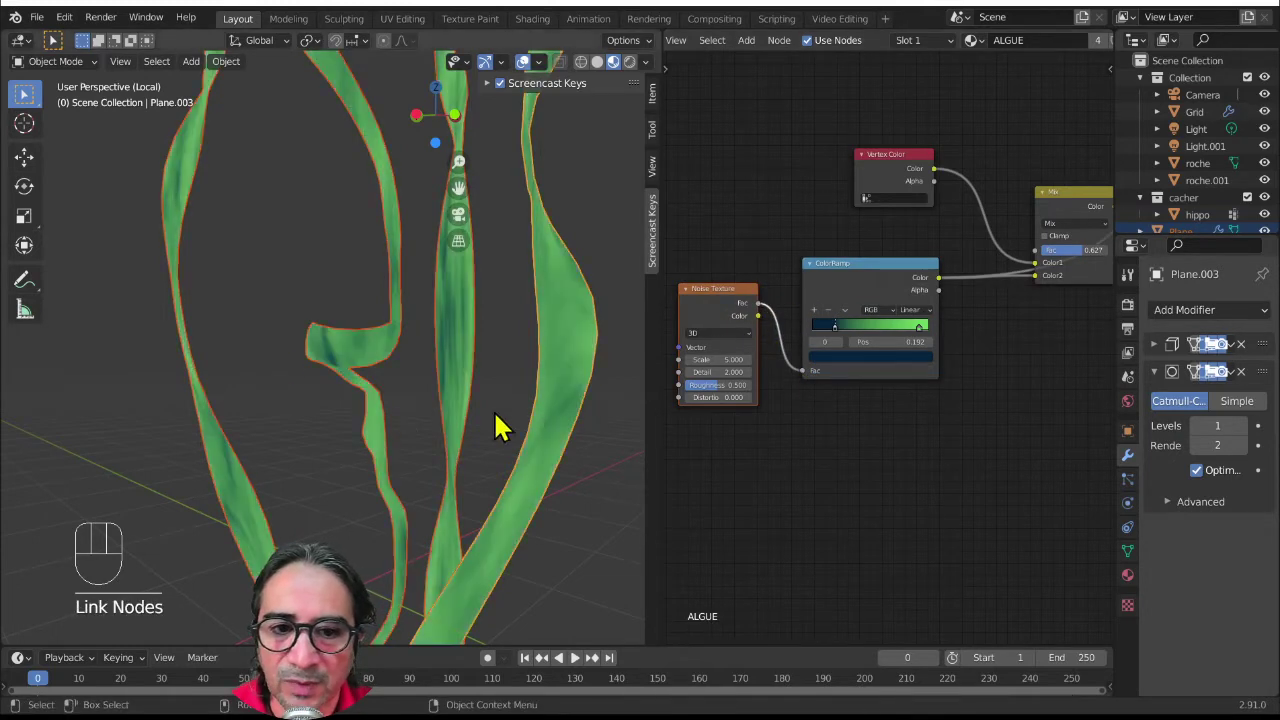
# - Shift the ramp stops inward (dark near 0.315, green at 0.710) and tweak the noise
pyautogui.moveTo(460, 482); pyautogui.dragTo(611, 482)
pyautogui.moveTo(849, 332); pyautogui.dragTo(796, 345)
pyautogui.moveTo(458, 465); pyautogui.dragTo(468, 473)
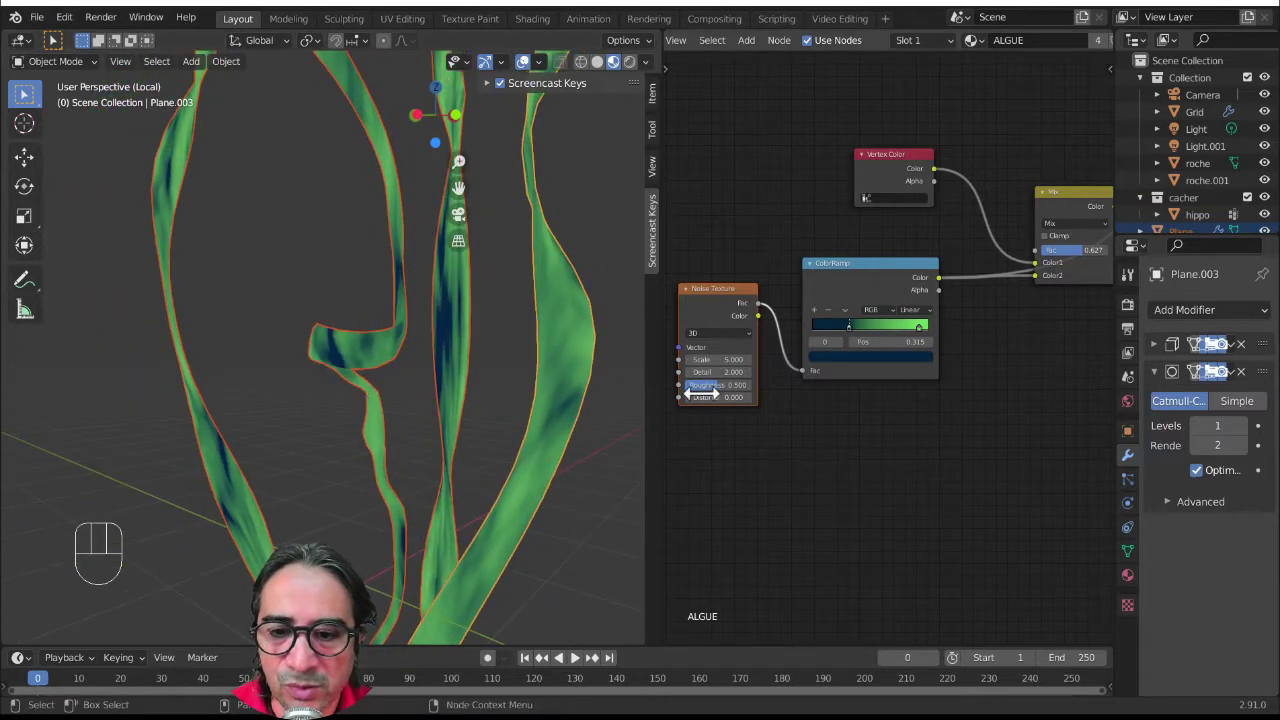
pyautogui.moveTo(932, 343); pyautogui.dragTo(898, 346)
pyautogui.moveTo(898, 336); pyautogui.dragTo(807, 480)
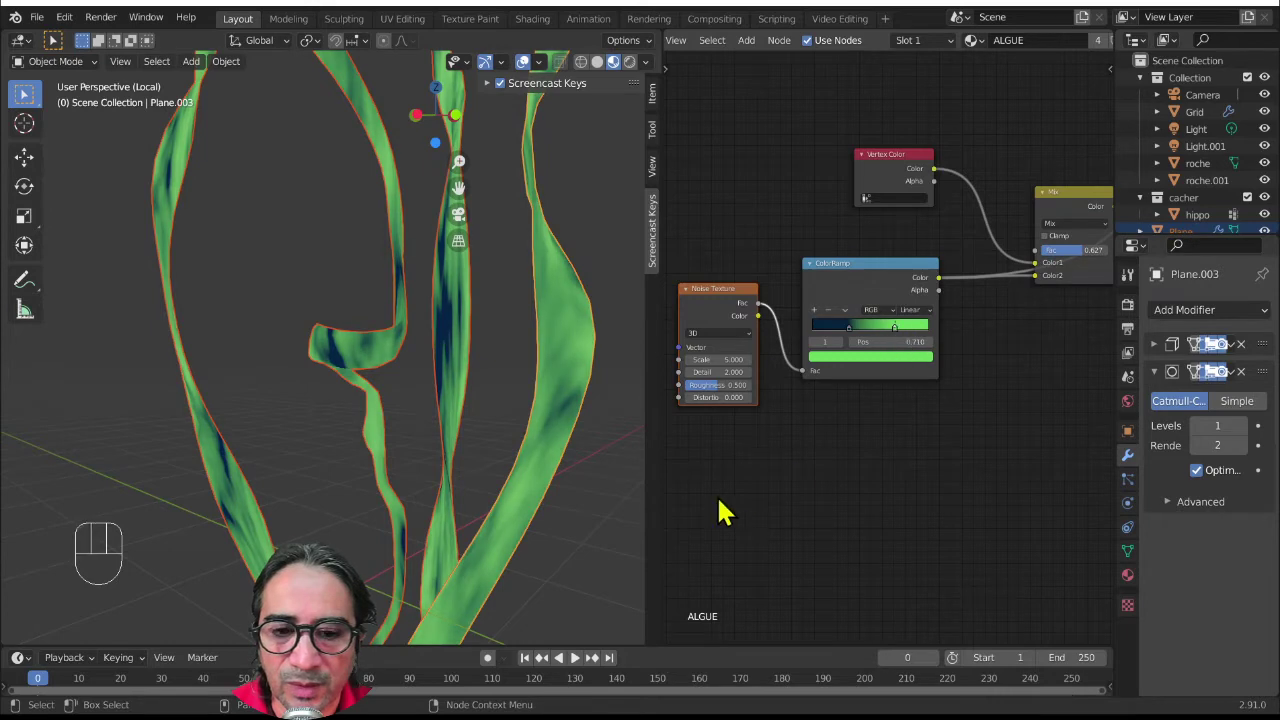
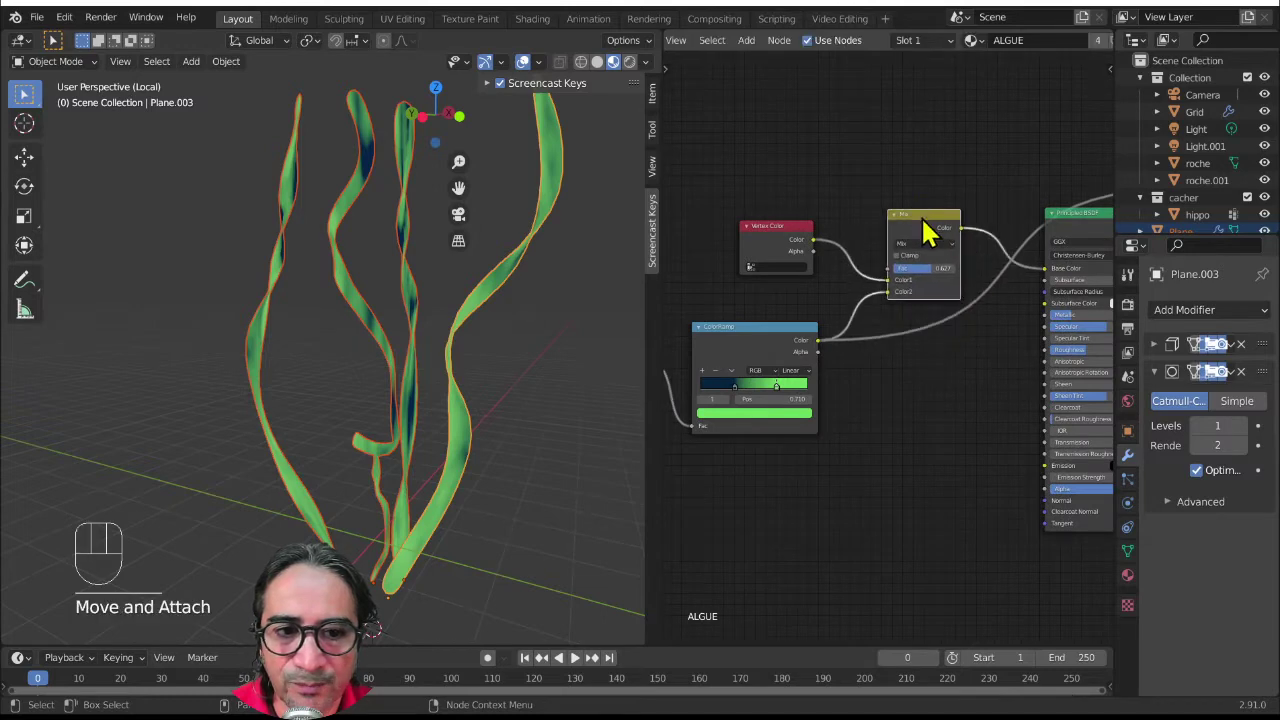
# - Preview the Mix node through a Viewer and move the Principled BSDF lower in the tree
pyautogui.middleClick(908, 386)
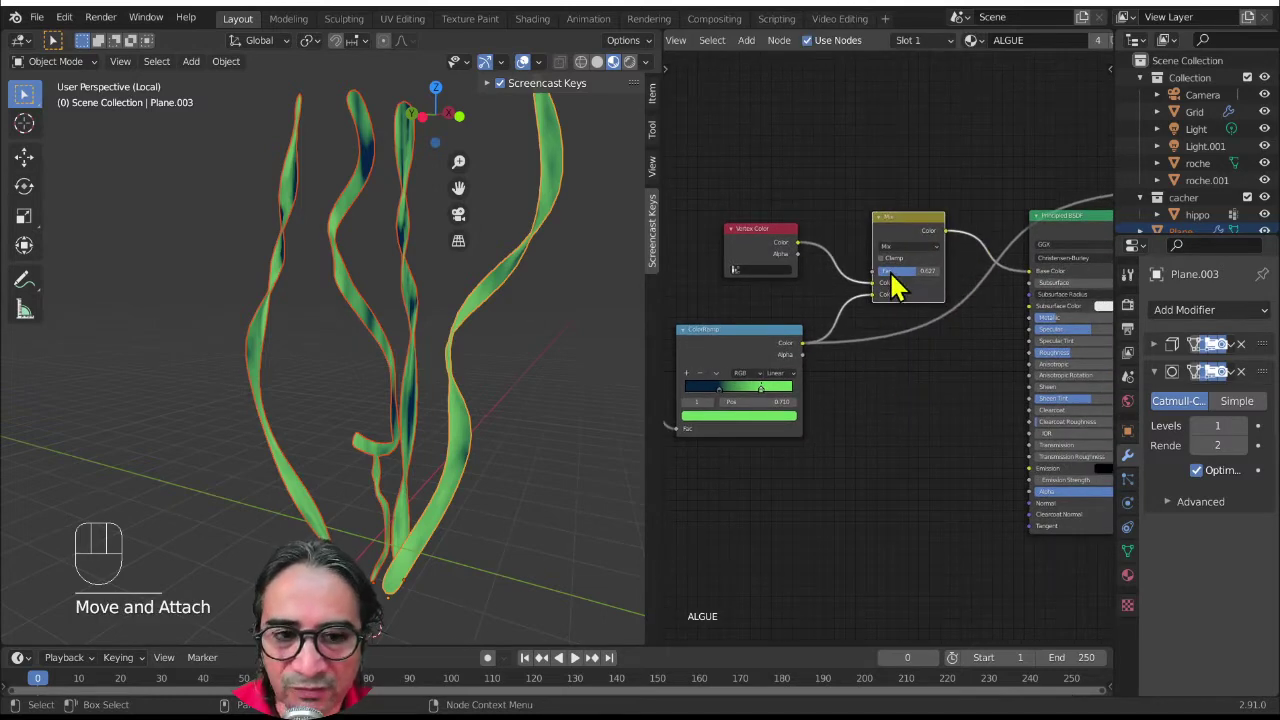
pyautogui.click(925, 233)
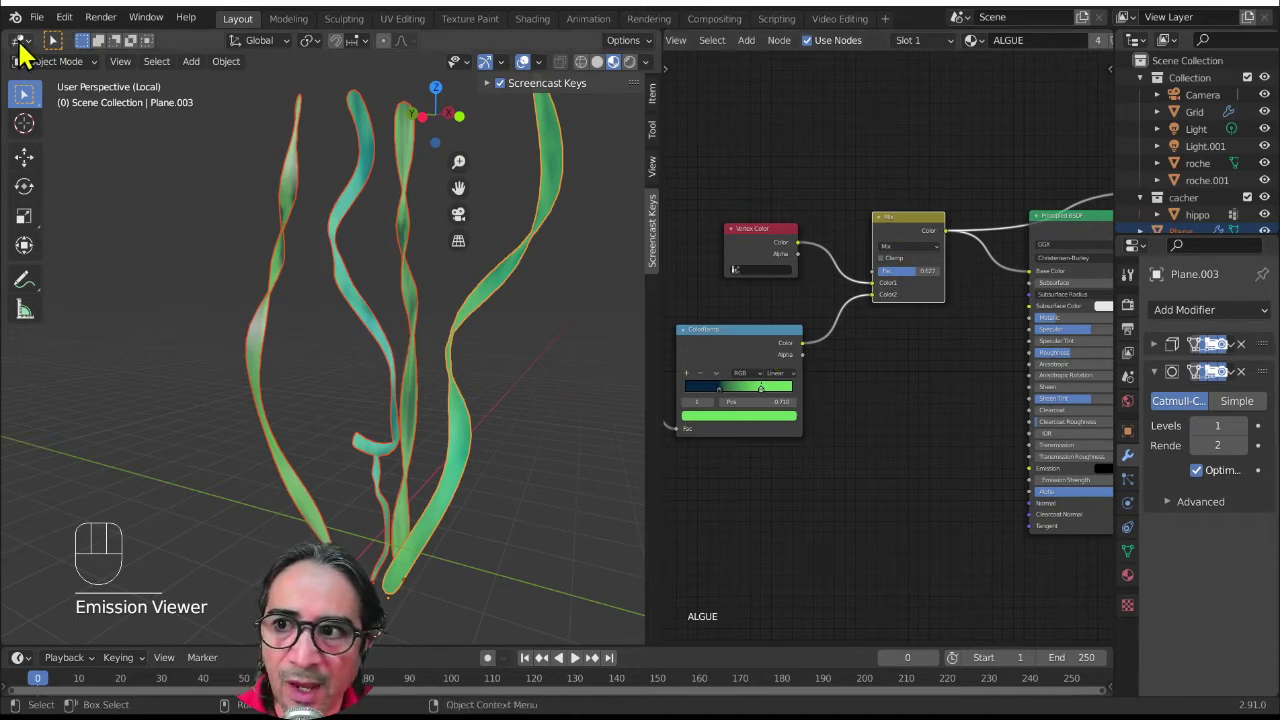
pyautogui.moveTo(32, 54); pyautogui.dragTo(506, 156)
pyautogui.click(59, 224)
pyautogui.moveTo(516, 77); pyautogui.dragTo(37, 60)
pyautogui.moveTo(35, 52); pyautogui.dragTo(64, 97)
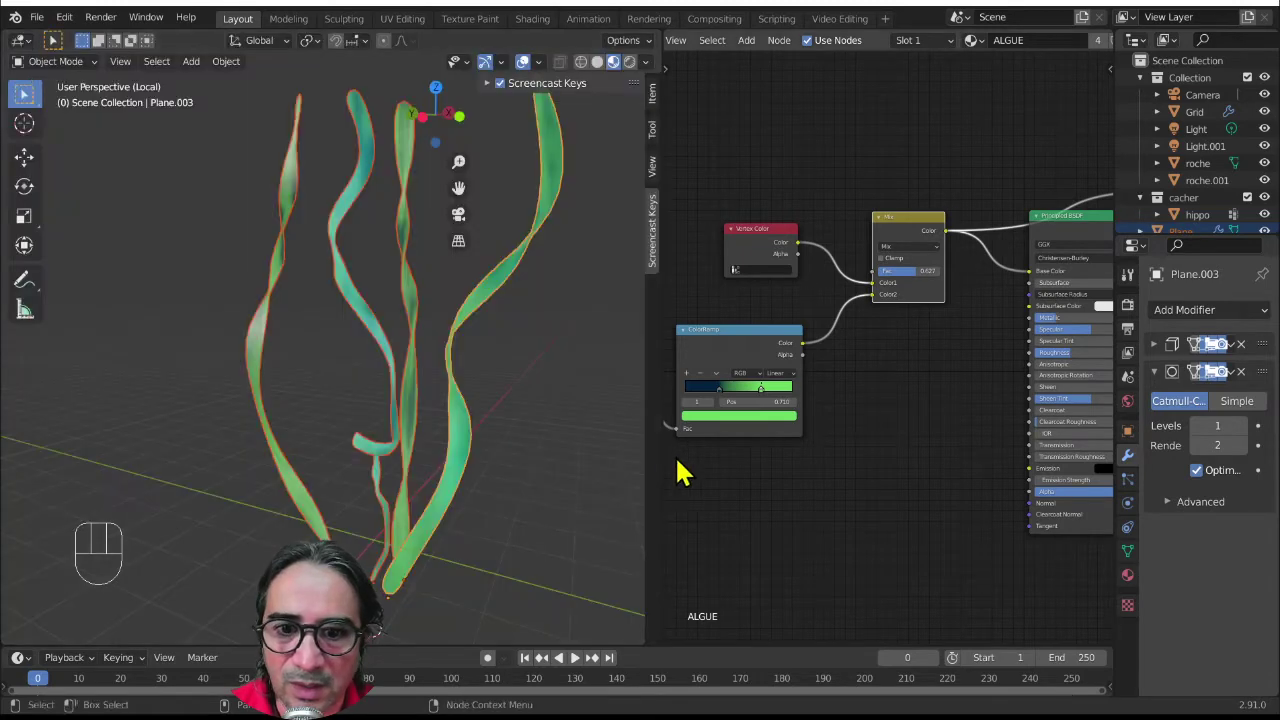
pyautogui.moveTo(873, 398); pyautogui.dragTo(750, 354)
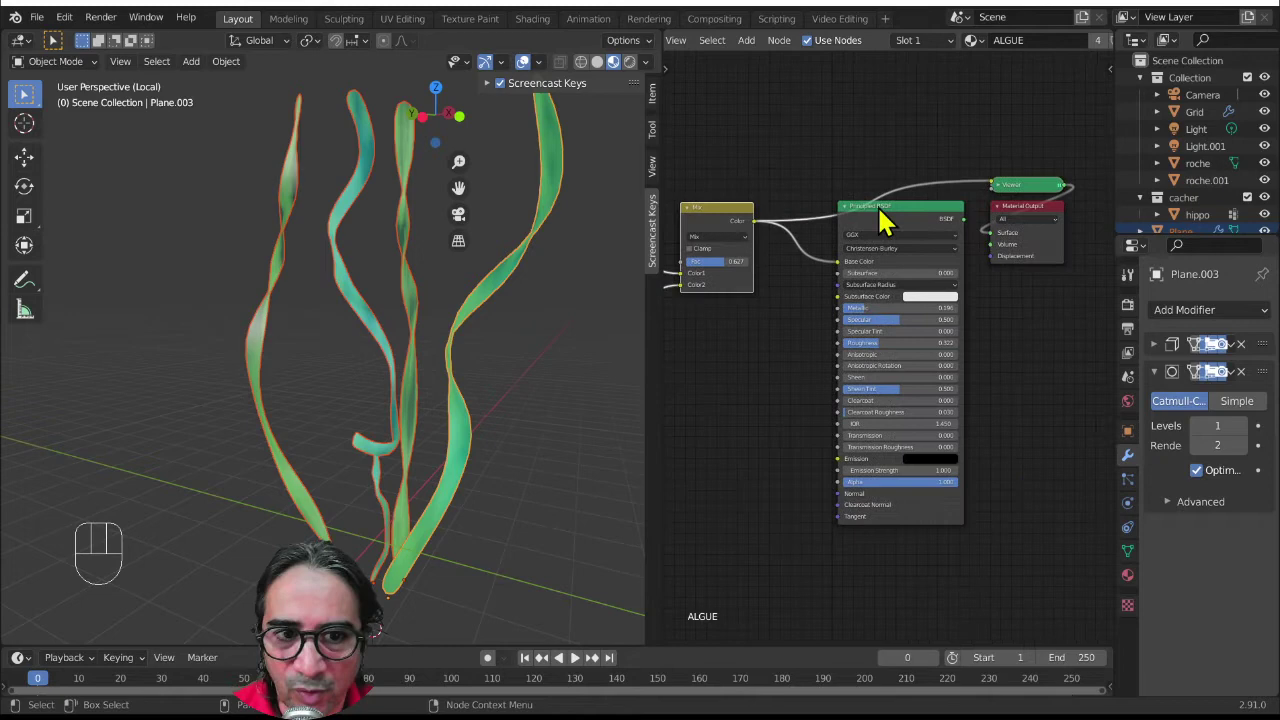
# - Cut the Viewer link and reconnect the Principled BSDF to the Material Output Surface
pyautogui.moveTo(925, 220); pyautogui.dragTo(902, 252)
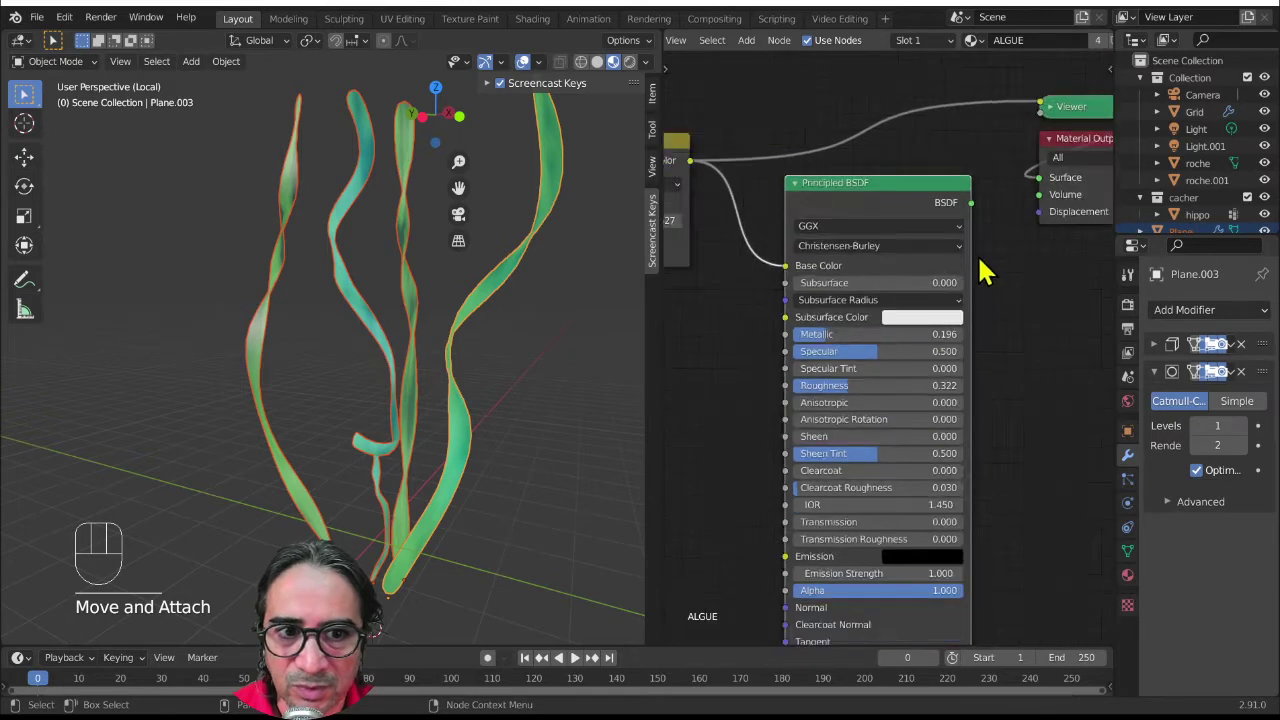
pyautogui.click(920, 235)
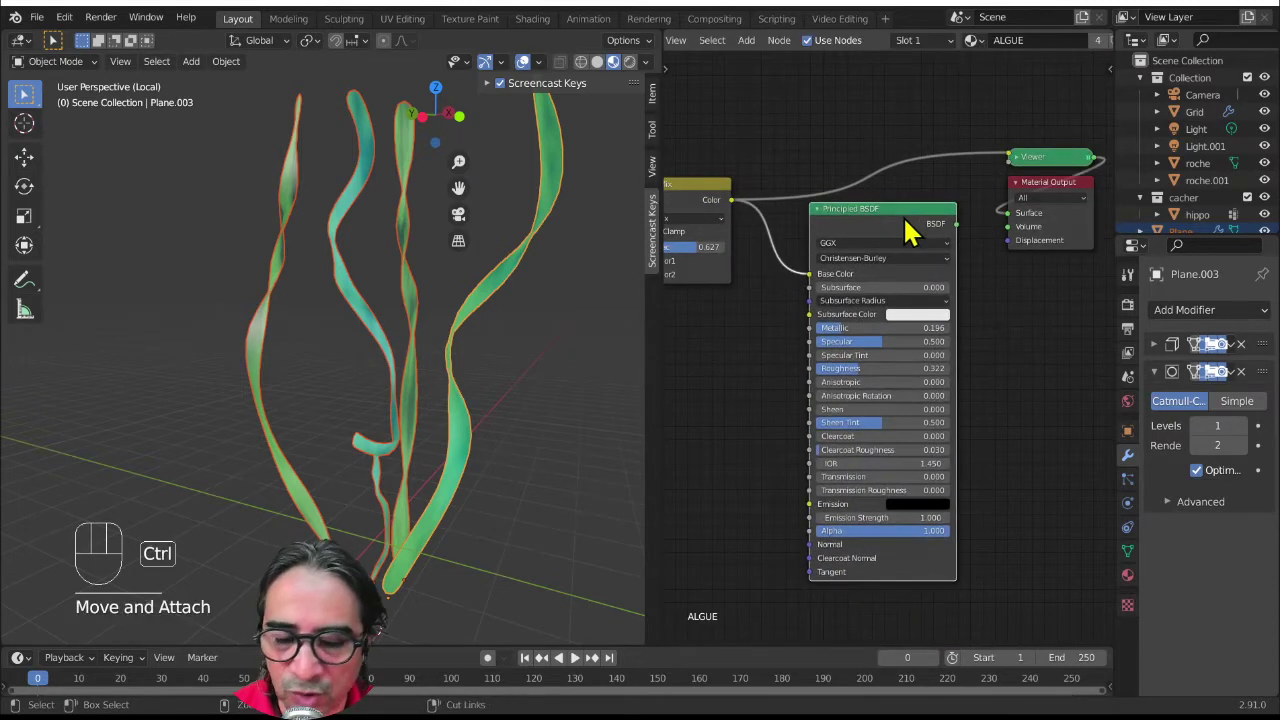
pyautogui.moveTo(1061, 194); pyautogui.dragTo(559, 291)
pyautogui.moveTo(334, 416); pyautogui.dragTo(494, 257)
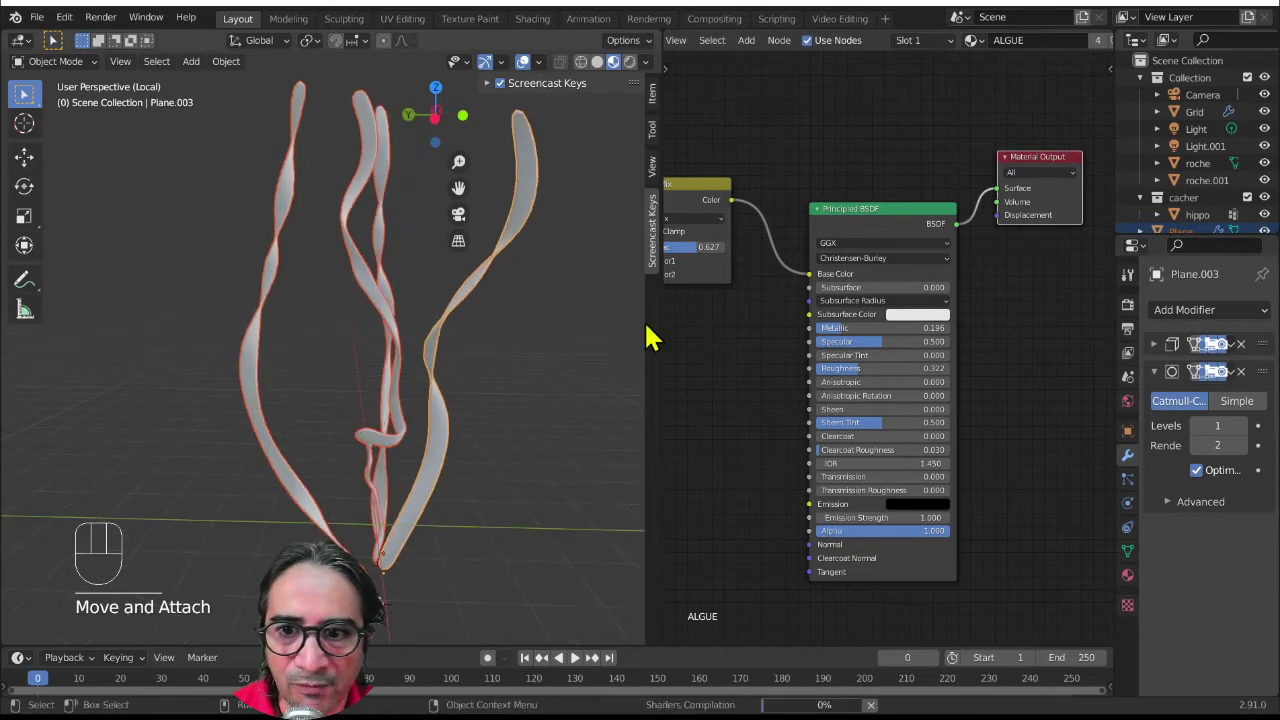
# - Orbit around the ribbons to inspect the green shading, then bring the Noise Texture into view
pyautogui.middleClick(507, 398)
pyautogui.moveTo(511, 400); pyautogui.dragTo(521, 392)
pyautogui.moveTo(479, 351); pyautogui.dragTo(442, 439)
pyautogui.moveTo(446, 456); pyautogui.dragTo(487, 410)
pyautogui.moveTo(483, 346); pyautogui.dragTo(389, 493)
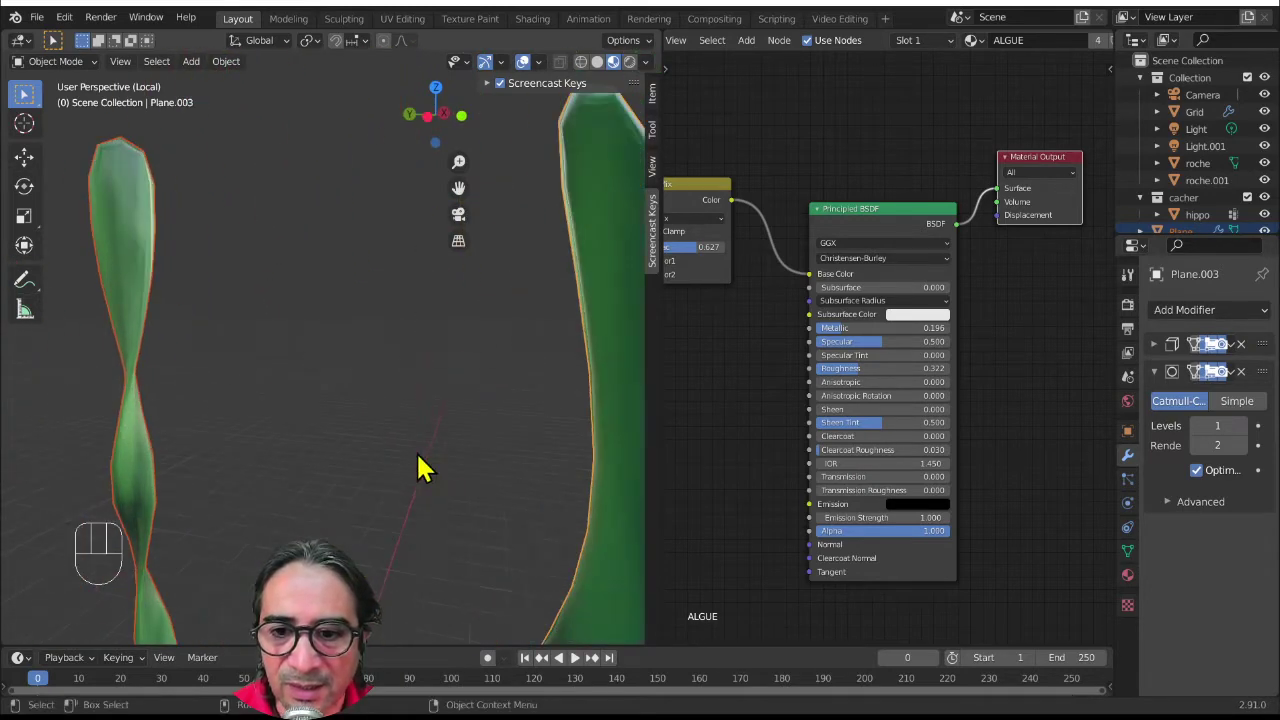
pyautogui.moveTo(450, 466); pyautogui.dragTo(483, 465)
pyautogui.moveTo(492, 485); pyautogui.dragTo(498, 486)
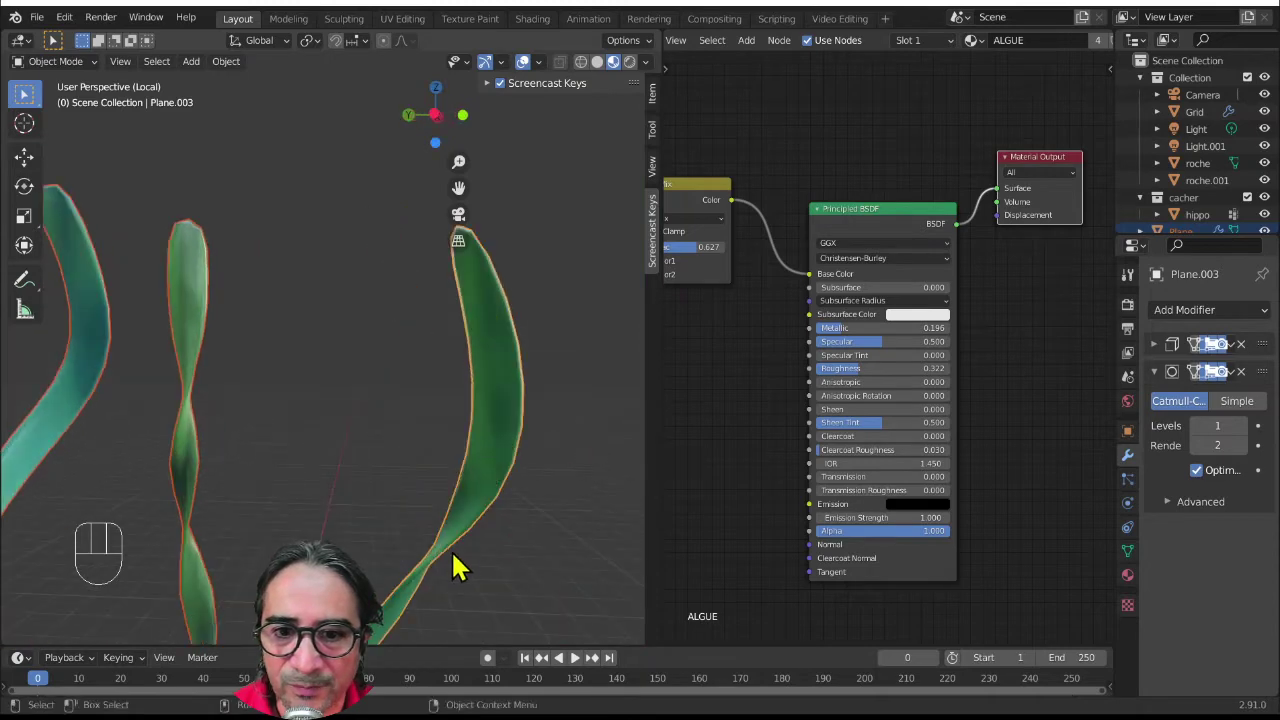
pyautogui.click(883, 217)
pyautogui.moveTo(725, 438); pyautogui.dragTo(905, 350)
pyautogui.middleClick(791, 402)
pyautogui.moveTo(799, 182); pyautogui.dragTo(832, 332)
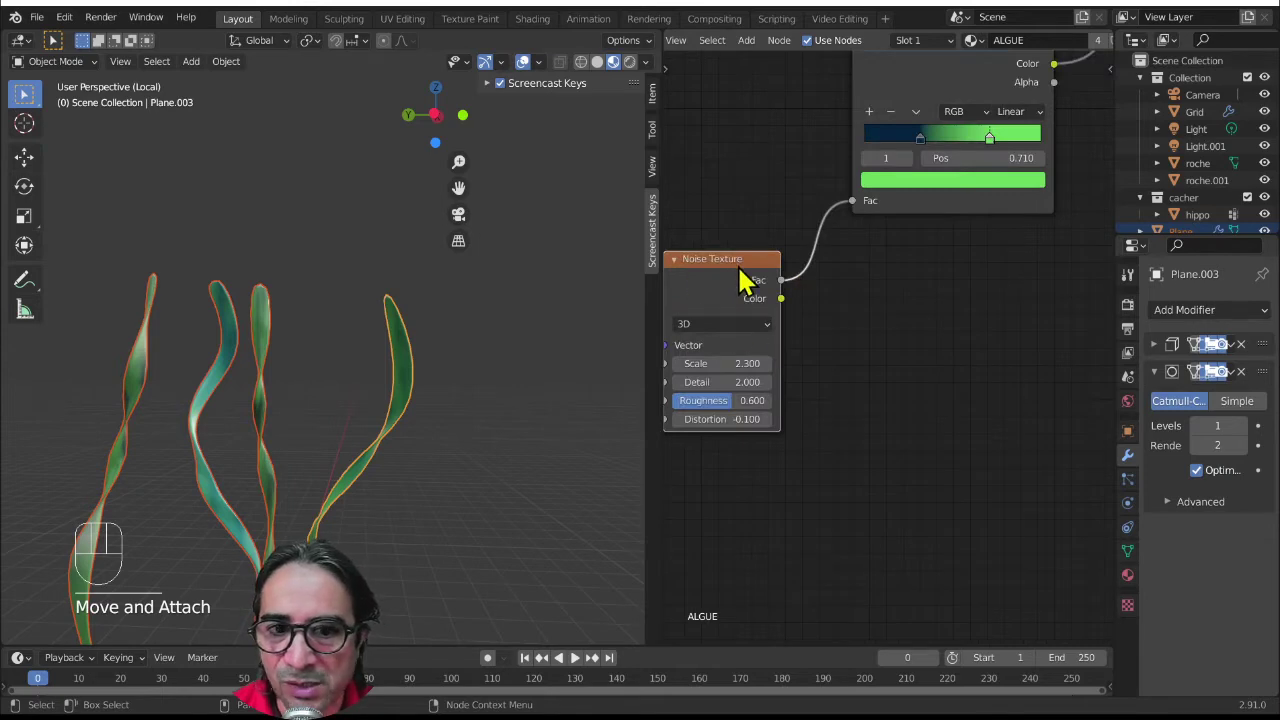
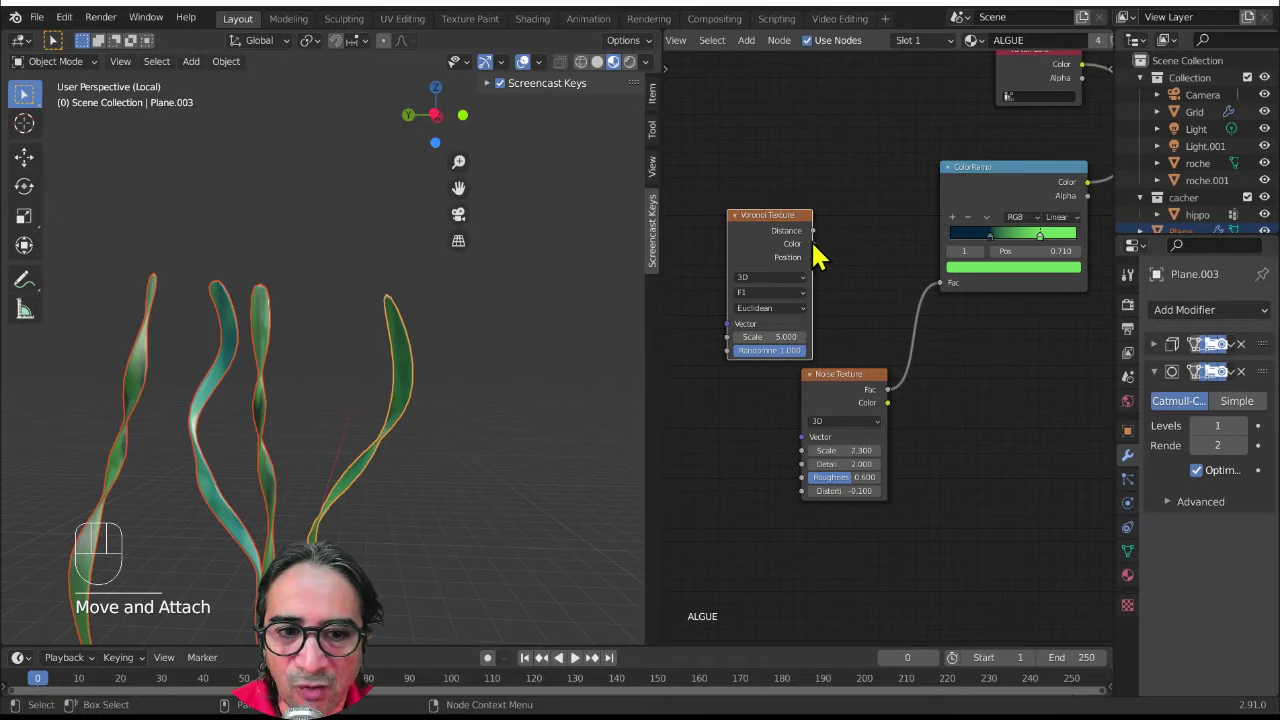
# - Wire the Voronoi Distance into the ColorRamp factor, preview it on the ribbons, and set its scale to 5
pyautogui.moveTo(870, 269); pyautogui.dragTo(941, 324)
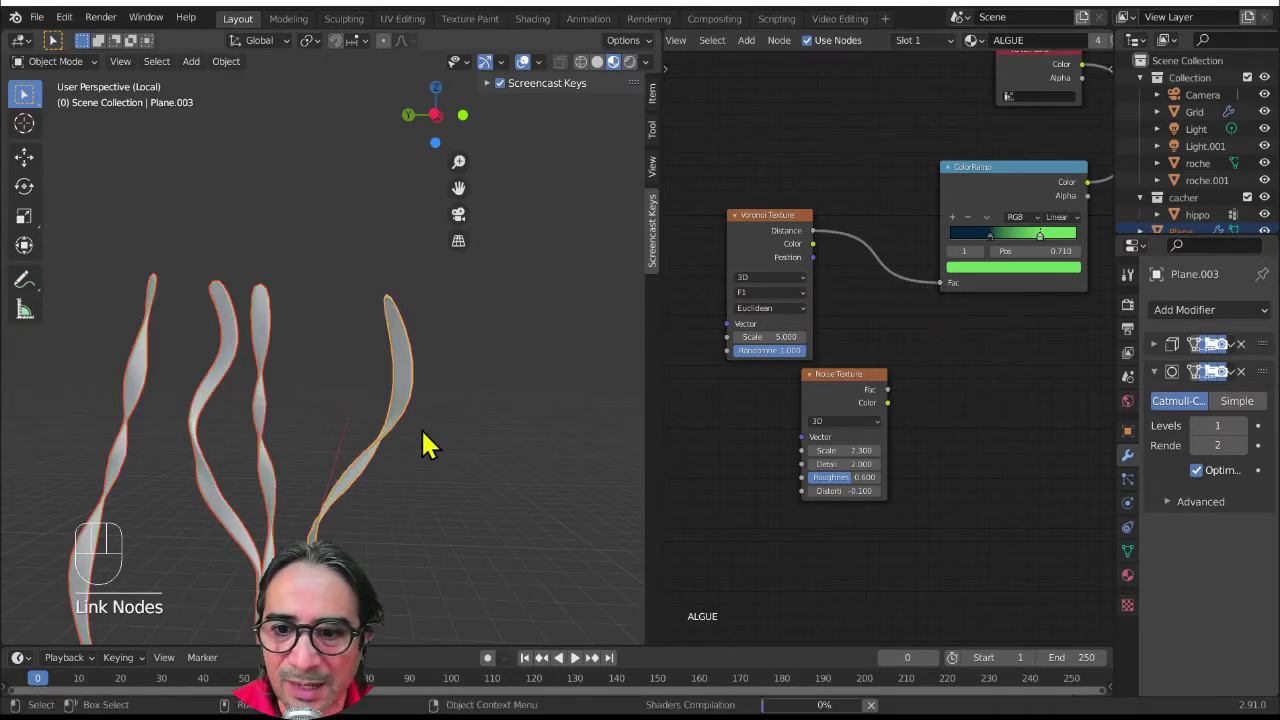
pyautogui.moveTo(368, 502); pyautogui.dragTo(516, 270)
pyautogui.click(859, 387)
pyautogui.moveTo(410, 436); pyautogui.dragTo(806, 324)
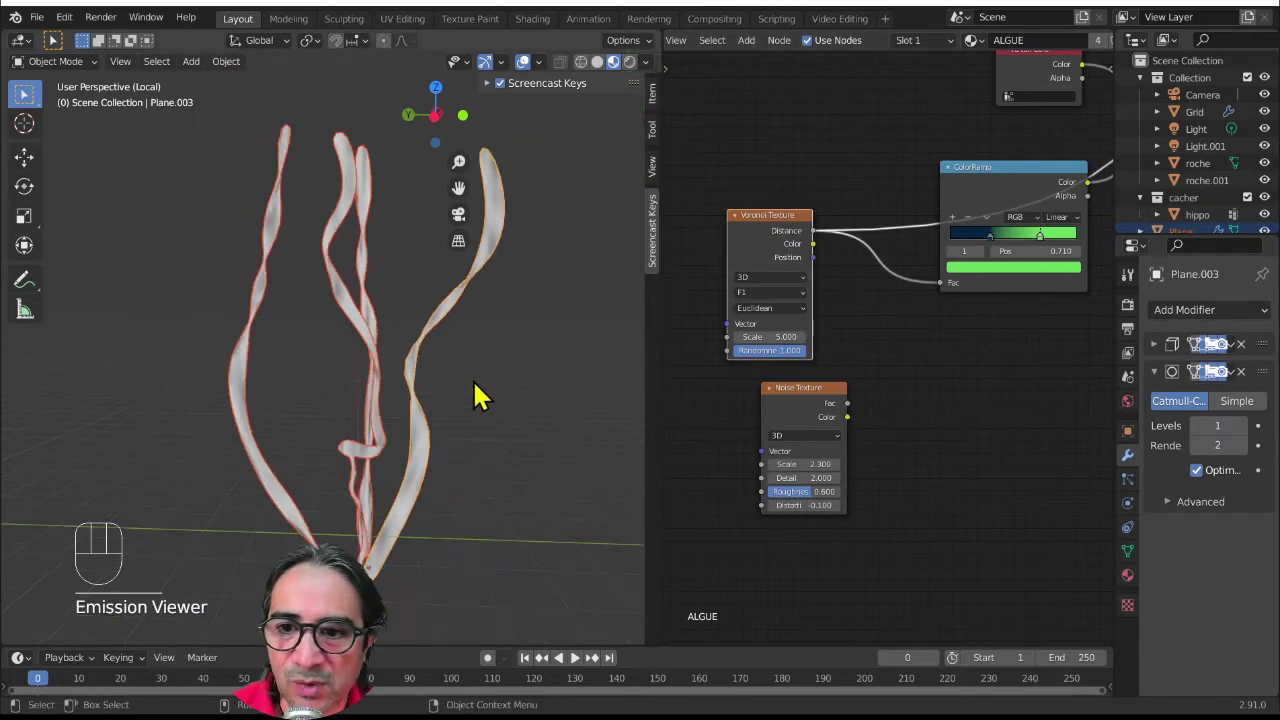
pyautogui.moveTo(454, 391); pyautogui.dragTo(527, 382)
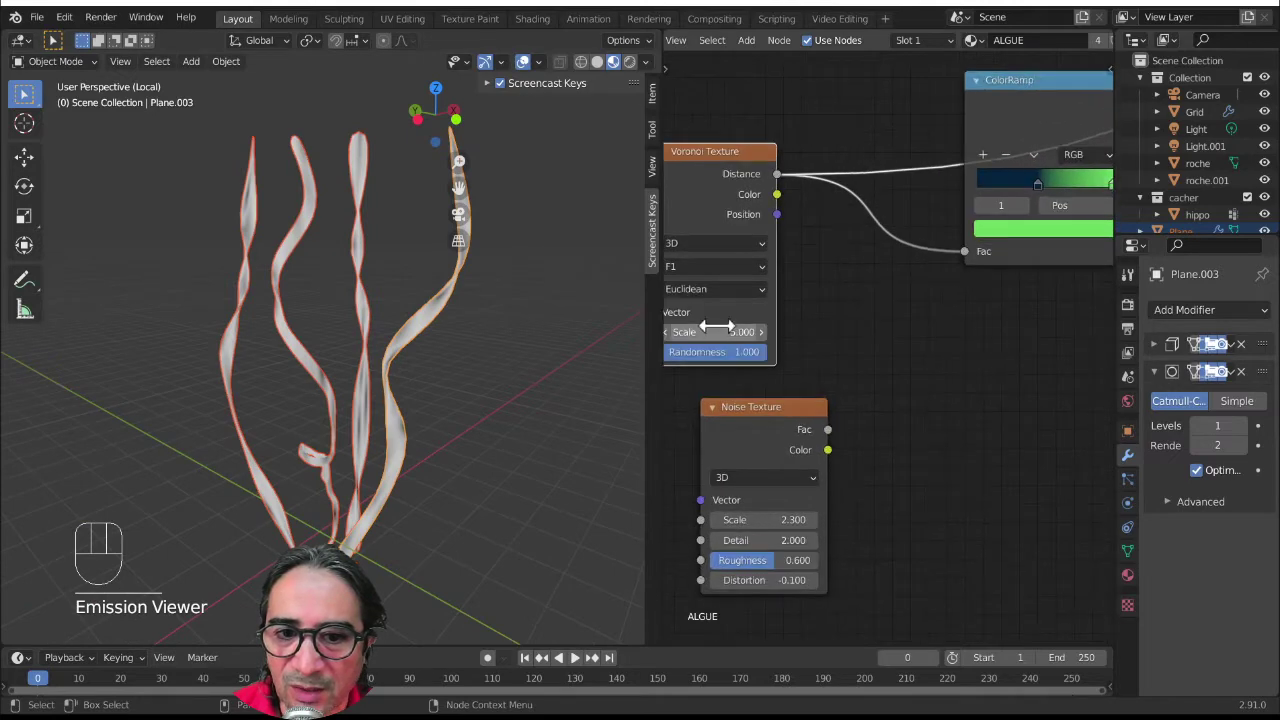
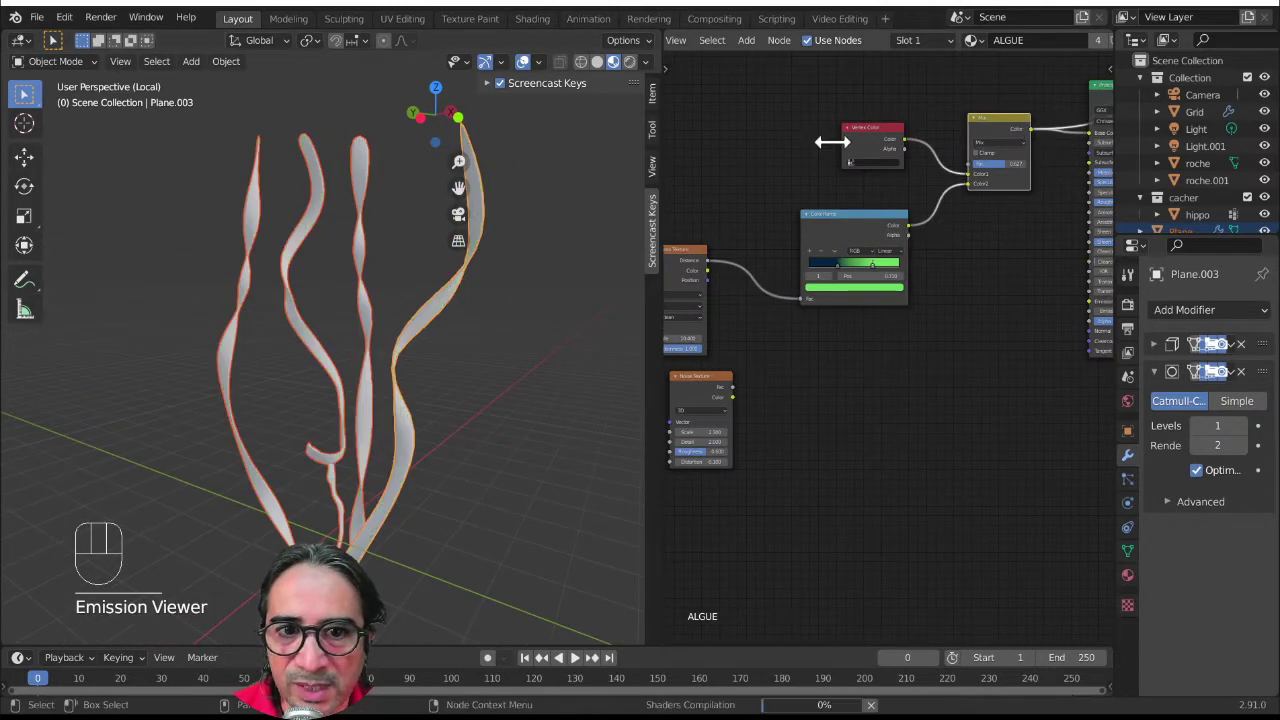
# - Inspect the dark Voronoi spots on the green ribbons, then frame the colour ramp and shader nodes
pyautogui.moveTo(336, 444); pyautogui.dragTo(338, 451)
pyautogui.moveTo(416, 475); pyautogui.dragTo(406, 415)
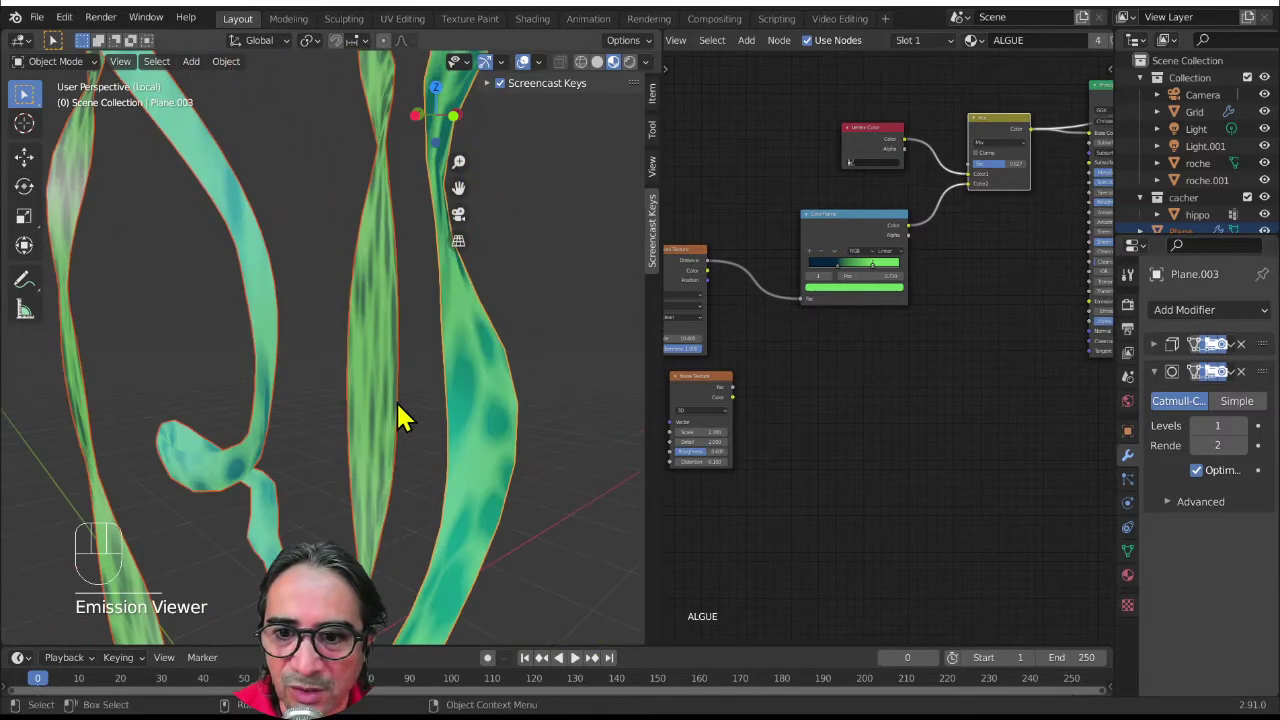
pyautogui.moveTo(861, 235); pyautogui.dragTo(799, 268)
pyautogui.click(711, 391)
pyautogui.middleClick(965, 376)
pyautogui.moveTo(711, 164); pyautogui.dragTo(1061, 284)
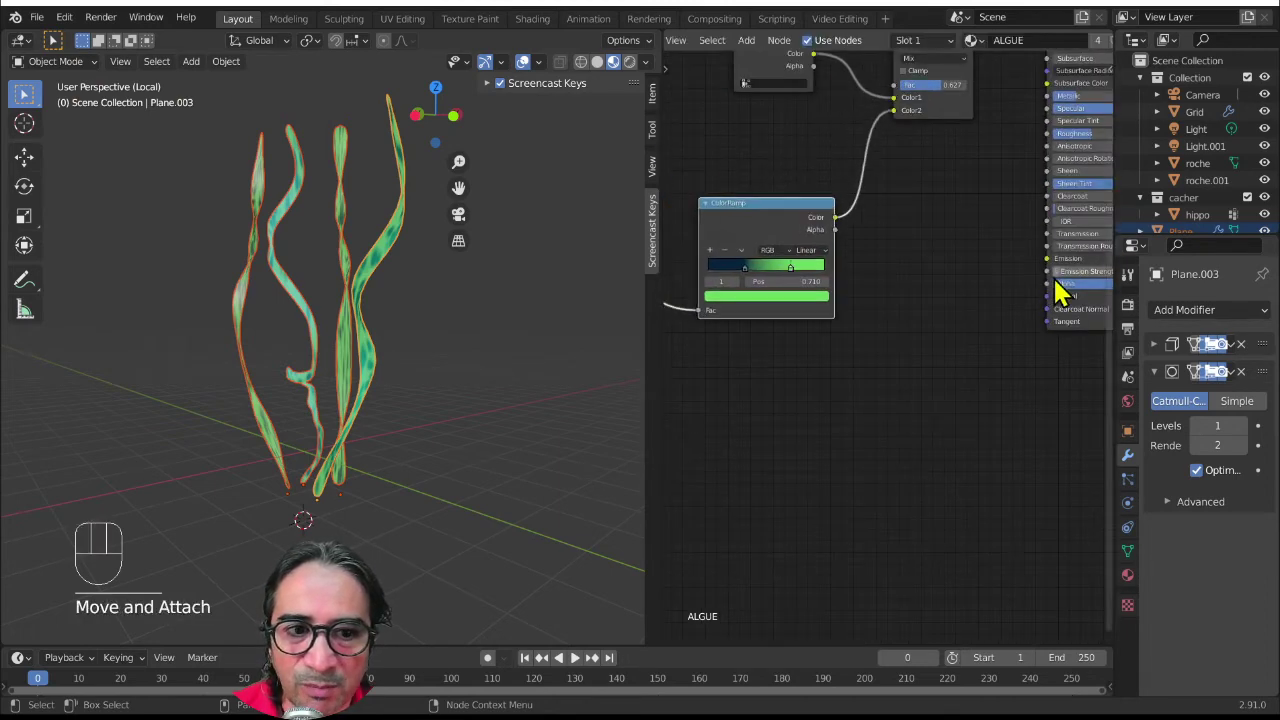
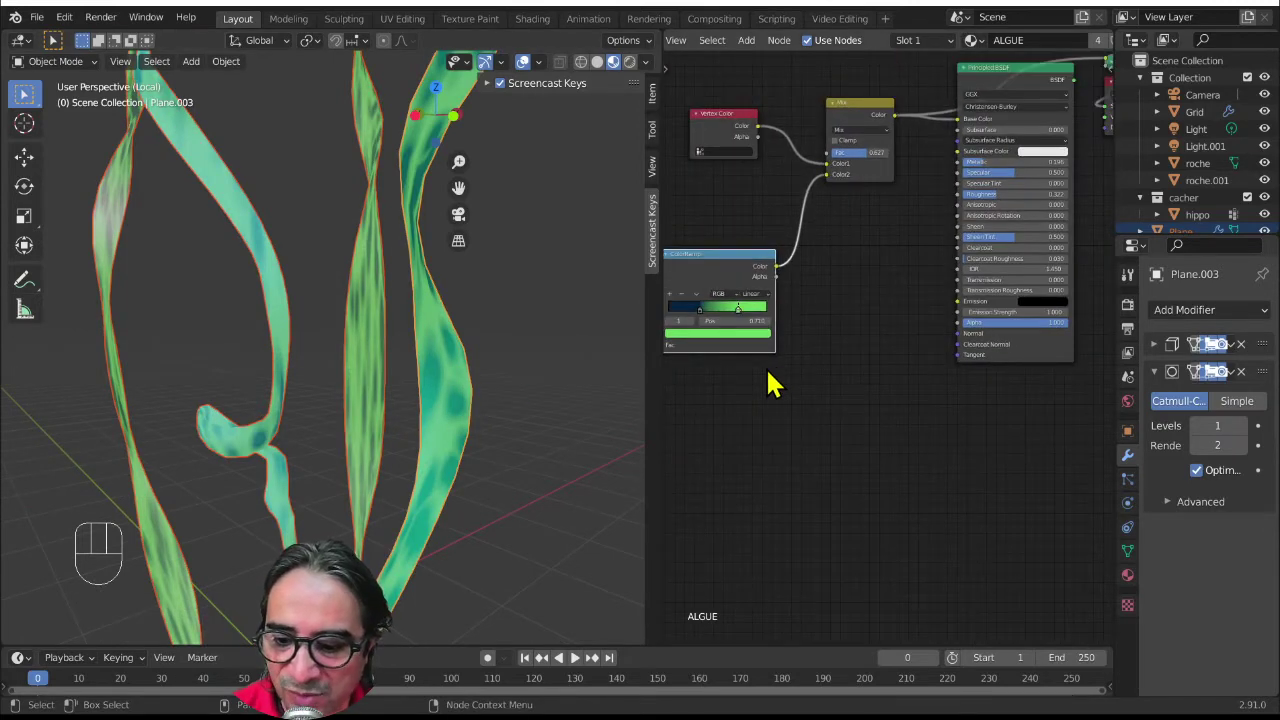
# - Add a Bump node driven by the colour ramp's Color and feed its Normal into the Principled BSDF
pyautogui.press('shift+a')
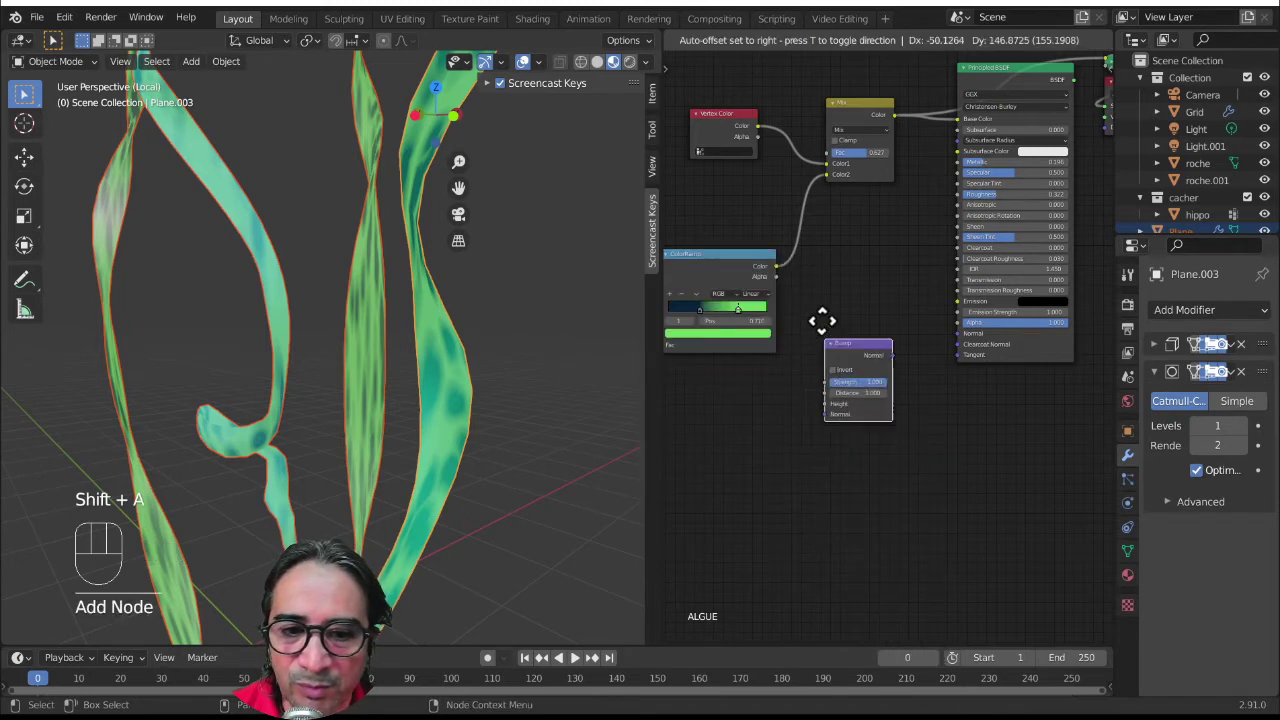
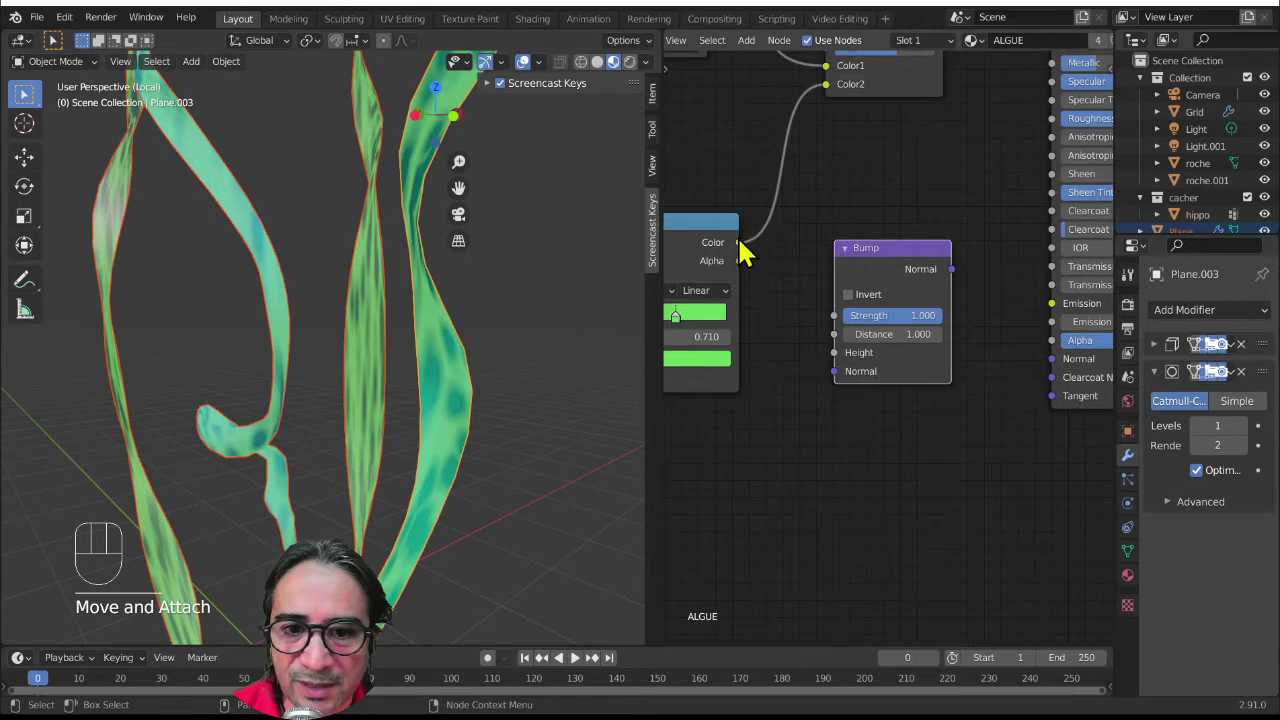
pyautogui.moveTo(750, 253); pyautogui.dragTo(843, 370)
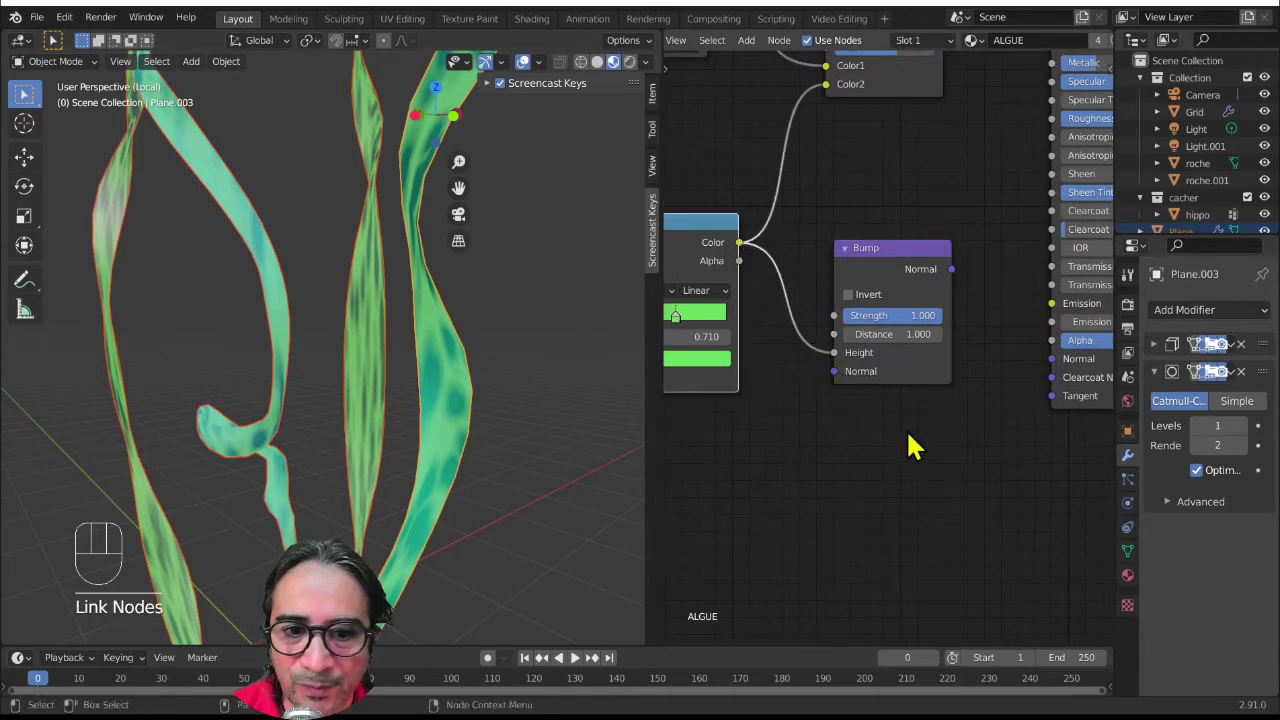
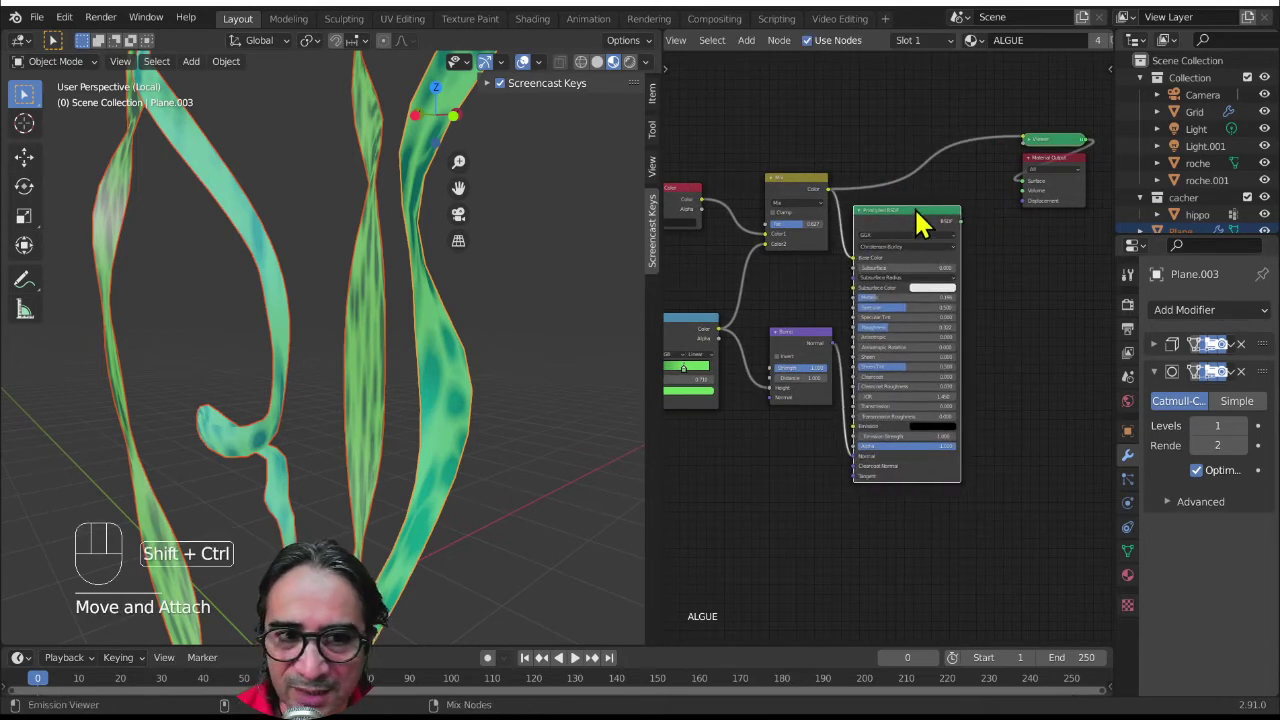
pyautogui.moveTo(923, 224); pyautogui.dragTo(472, 324)
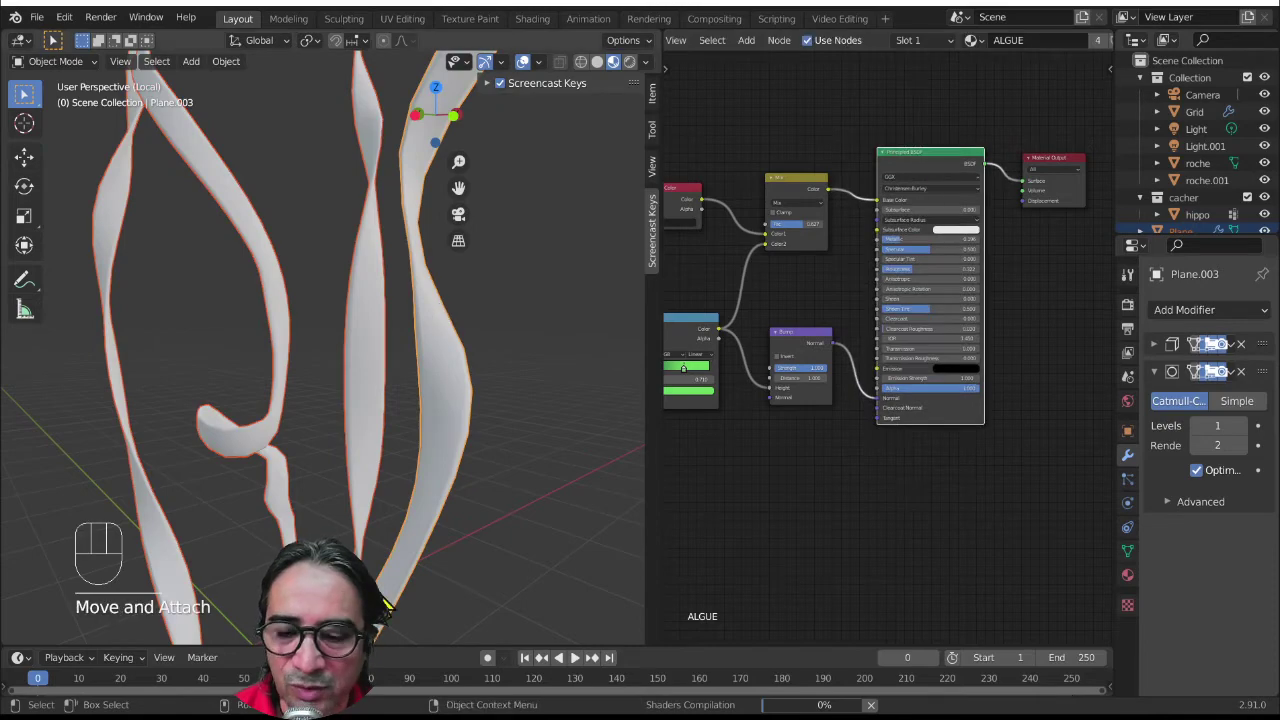
pyautogui.moveTo(415, 540); pyautogui.dragTo(469, 494)
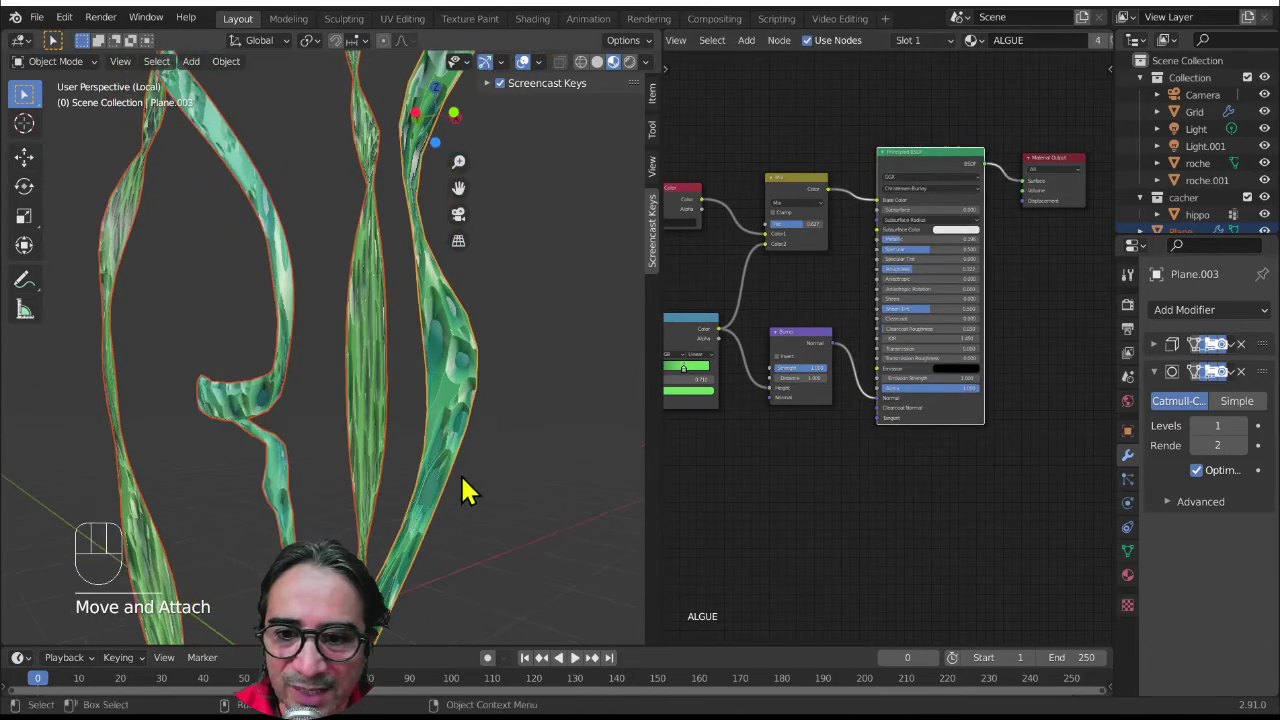
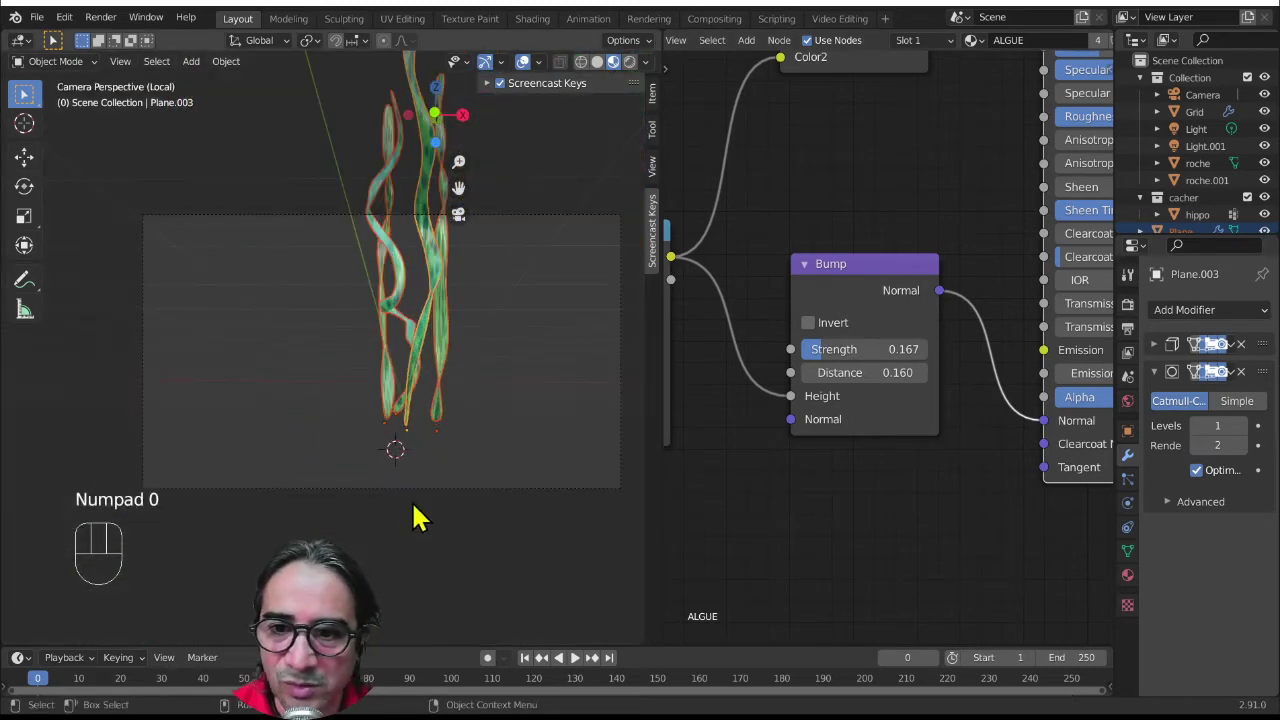
# - Check the softened bump on the ribbons through the camera, then frame the texture nodes
pyautogui.moveTo(490, 389); pyautogui.dragTo(424, 431)
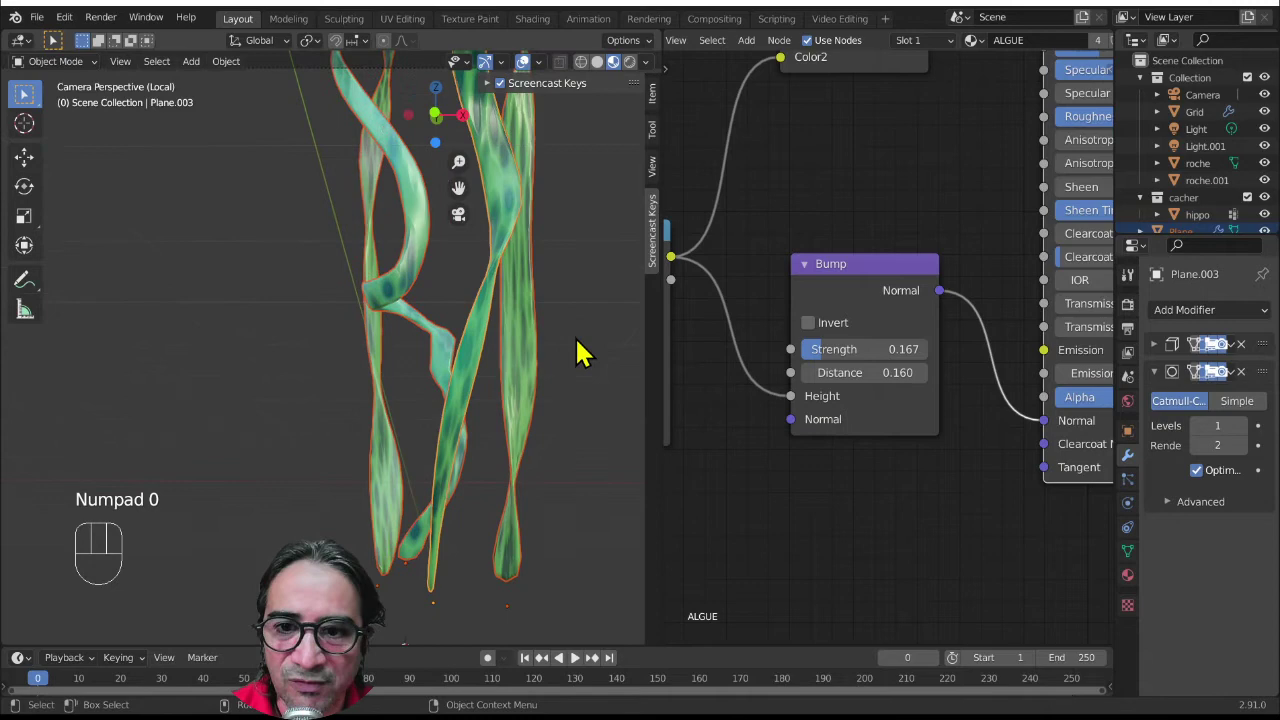
pyautogui.middleClick(493, 351)
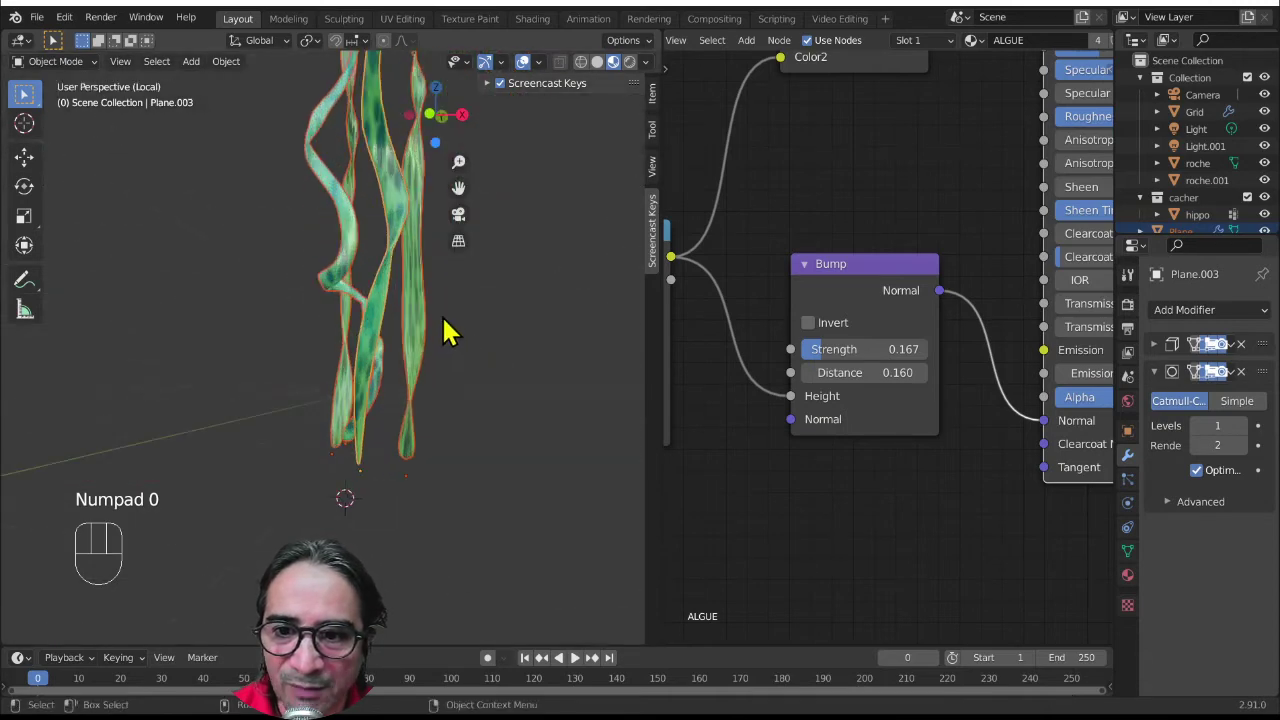
pyautogui.moveTo(461, 333); pyautogui.dragTo(432, 339)
pyautogui.moveTo(435, 375); pyautogui.dragTo(440, 439)
pyautogui.middleClick(468, 427)
pyautogui.middleClick(839, 381)
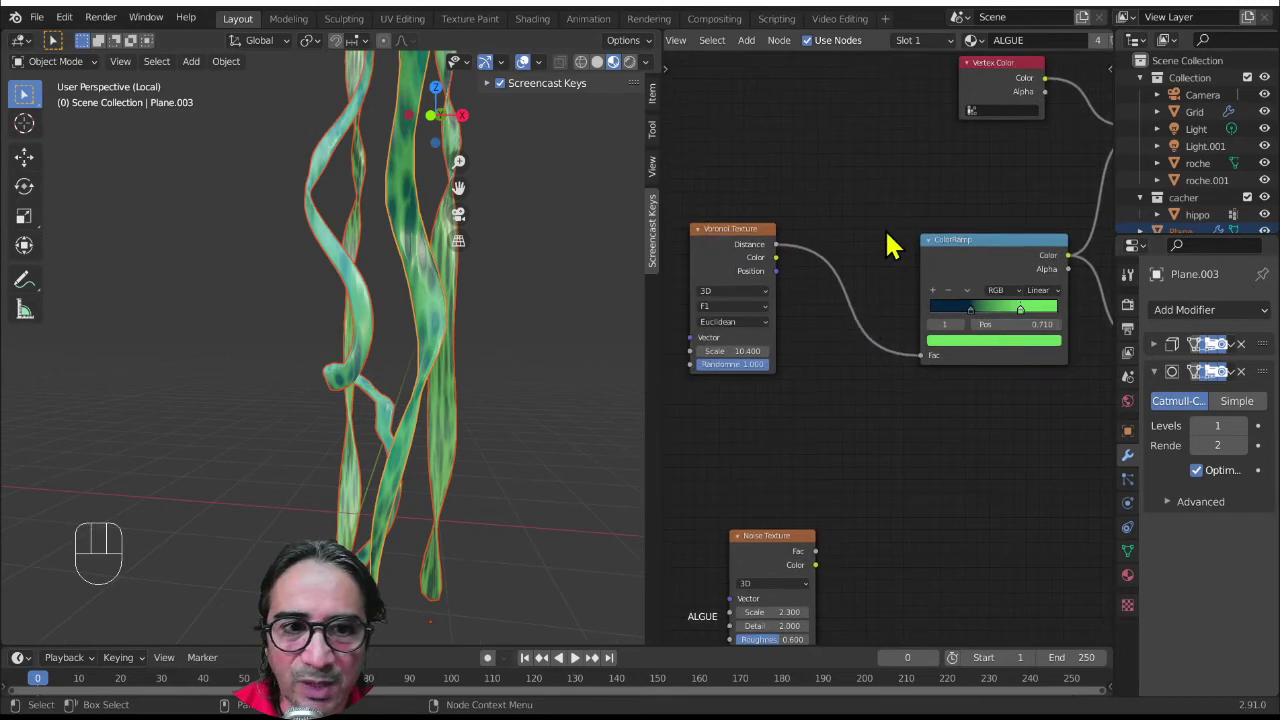
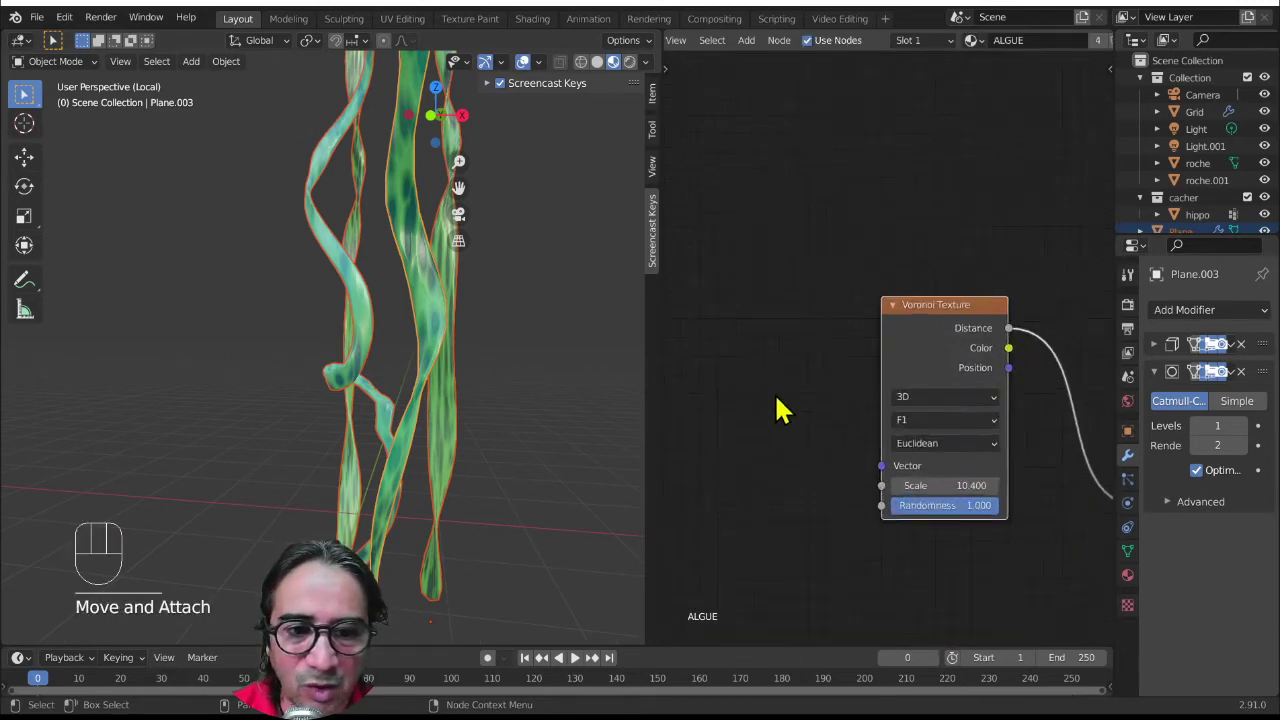
# - Bring up the node list beside the Voronoi Texture to add coordinate and mapping nodes
pyautogui.press('shift+a')
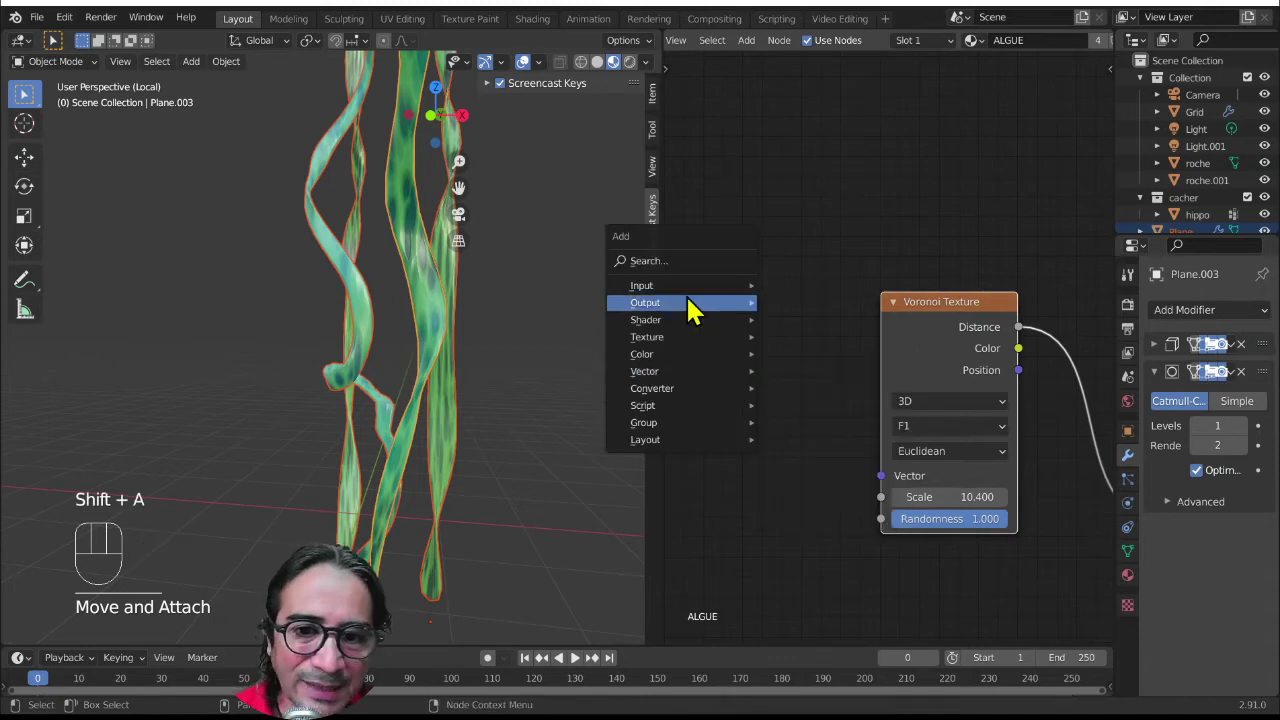
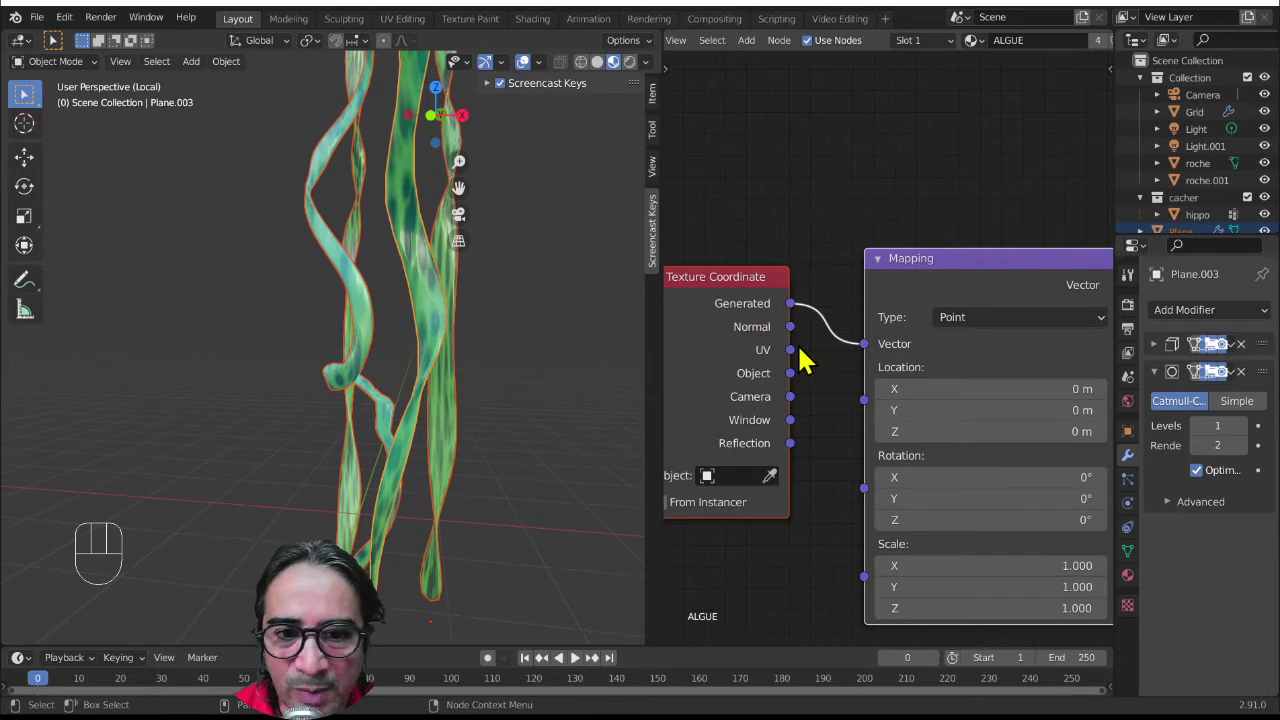
# - Unwrap all of Plane.002's ribbon geometry into UV islands and enter the Texture Paint workspace
pyautogui.moveTo(410, 435); pyautogui.dragTo(491, 440)
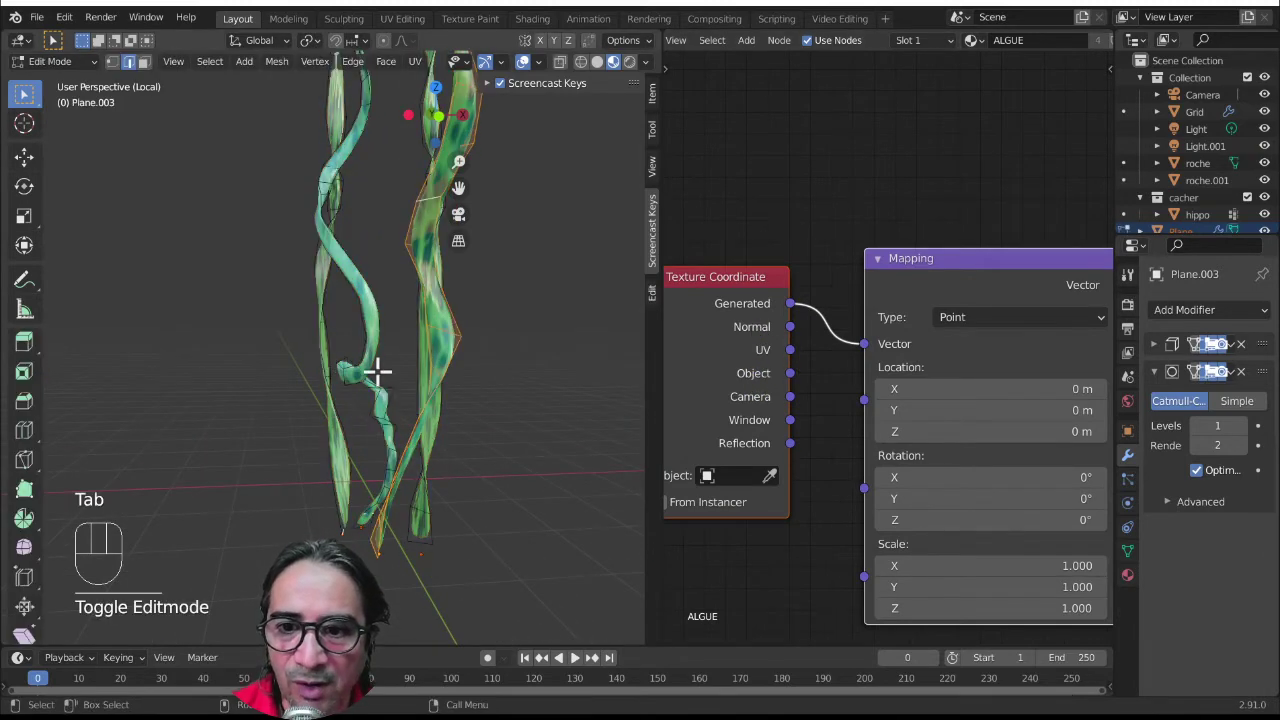
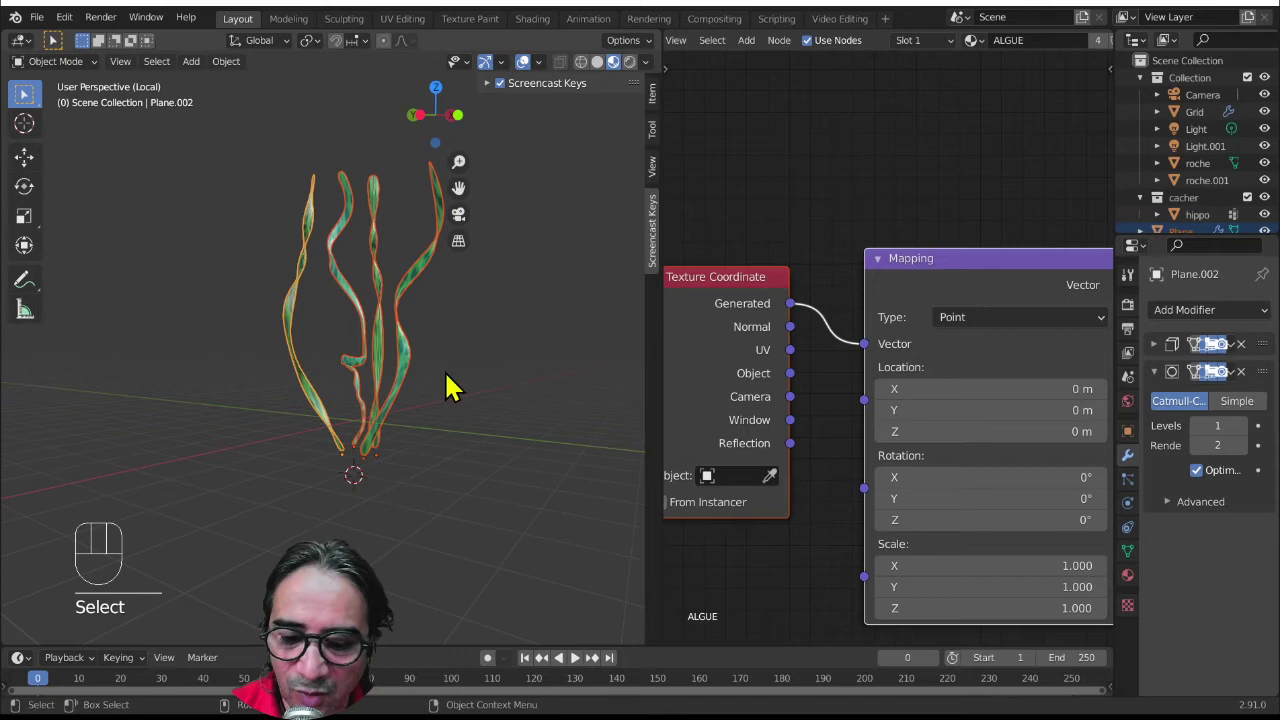
pyautogui.press('Tab')
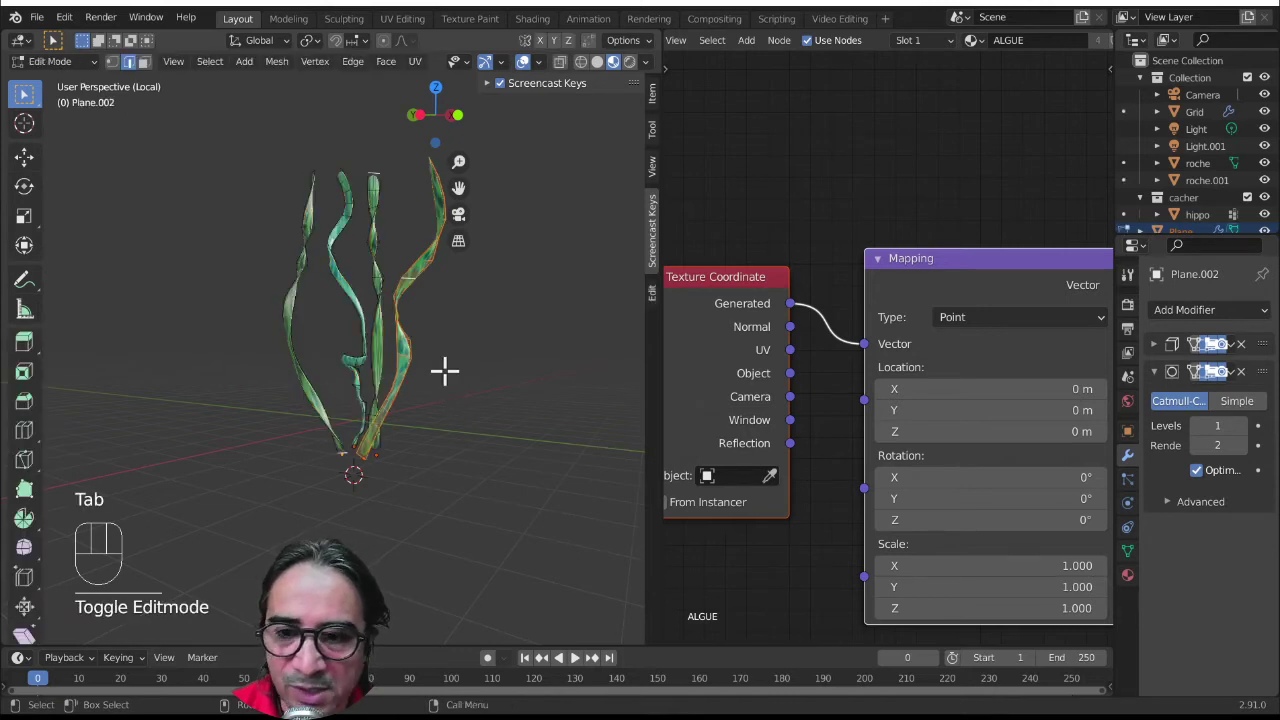
pyautogui.press('a')
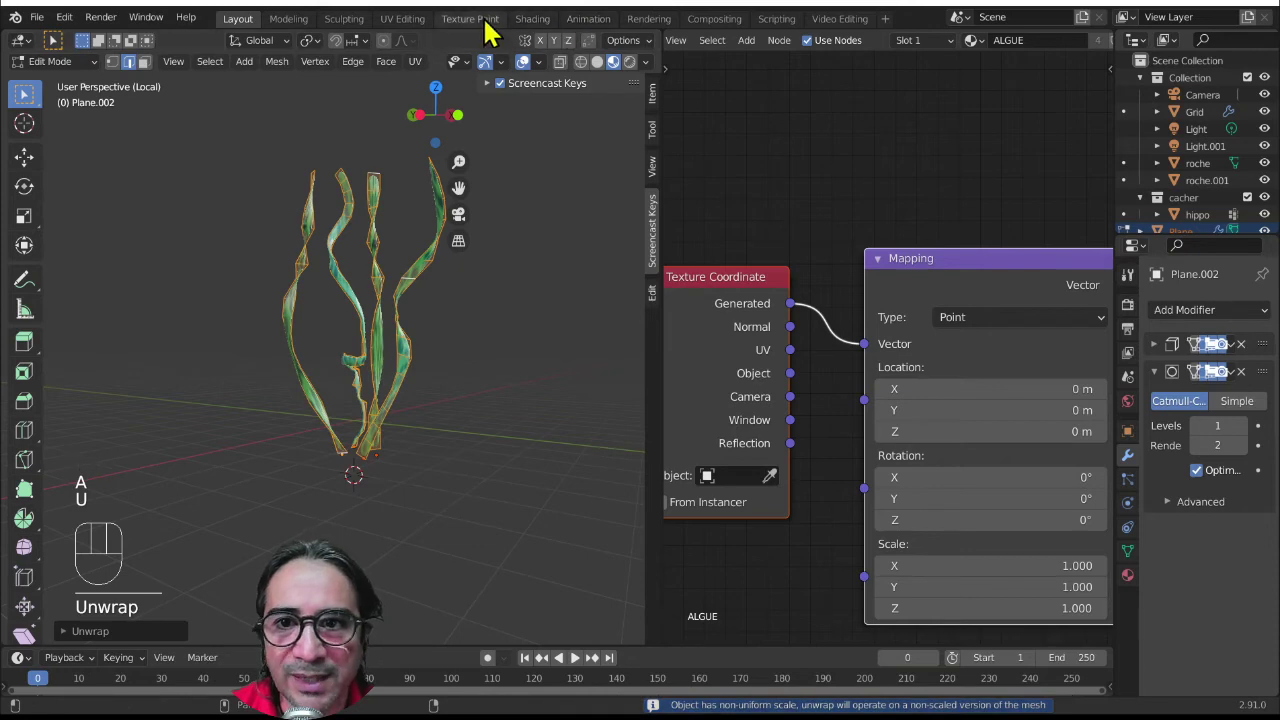
pyautogui.press('a')
pyautogui.press('u')
pyautogui.click(475, 27)
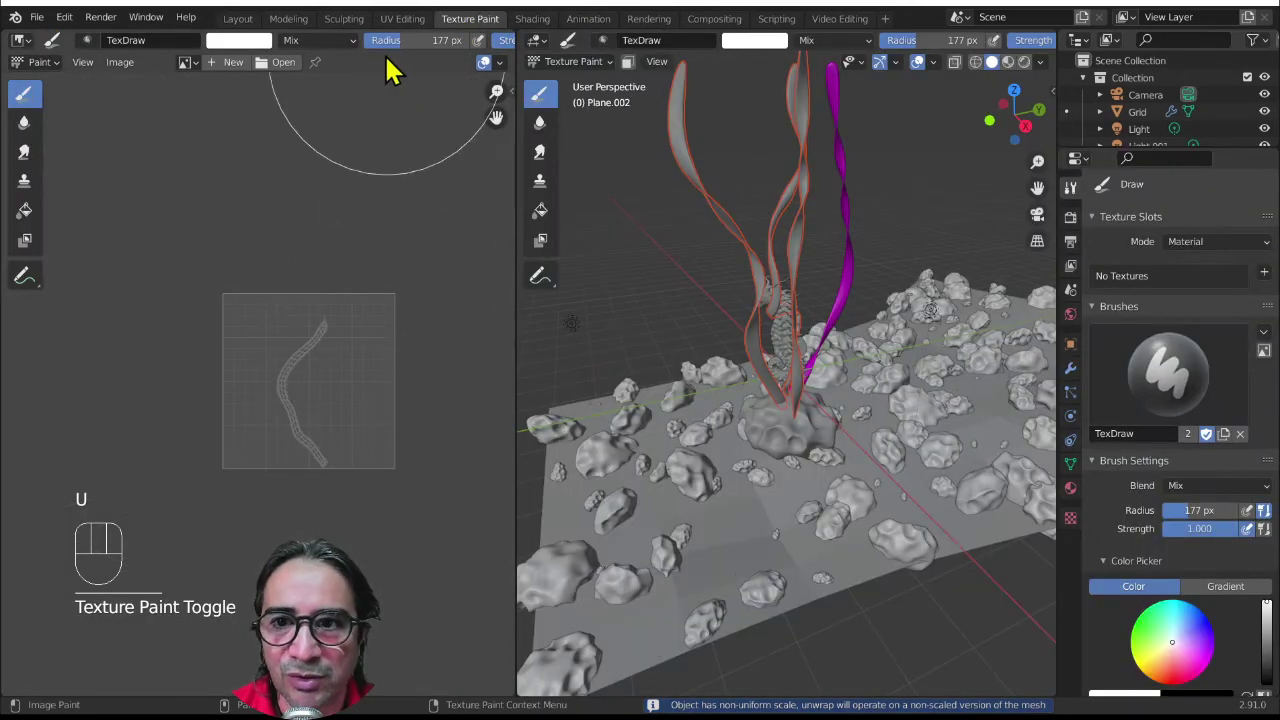
# - Feed the Texture Coordinate UV output into the Mapping node so the spots follow the ribbons' UVs
pyautogui.click(421, 27)
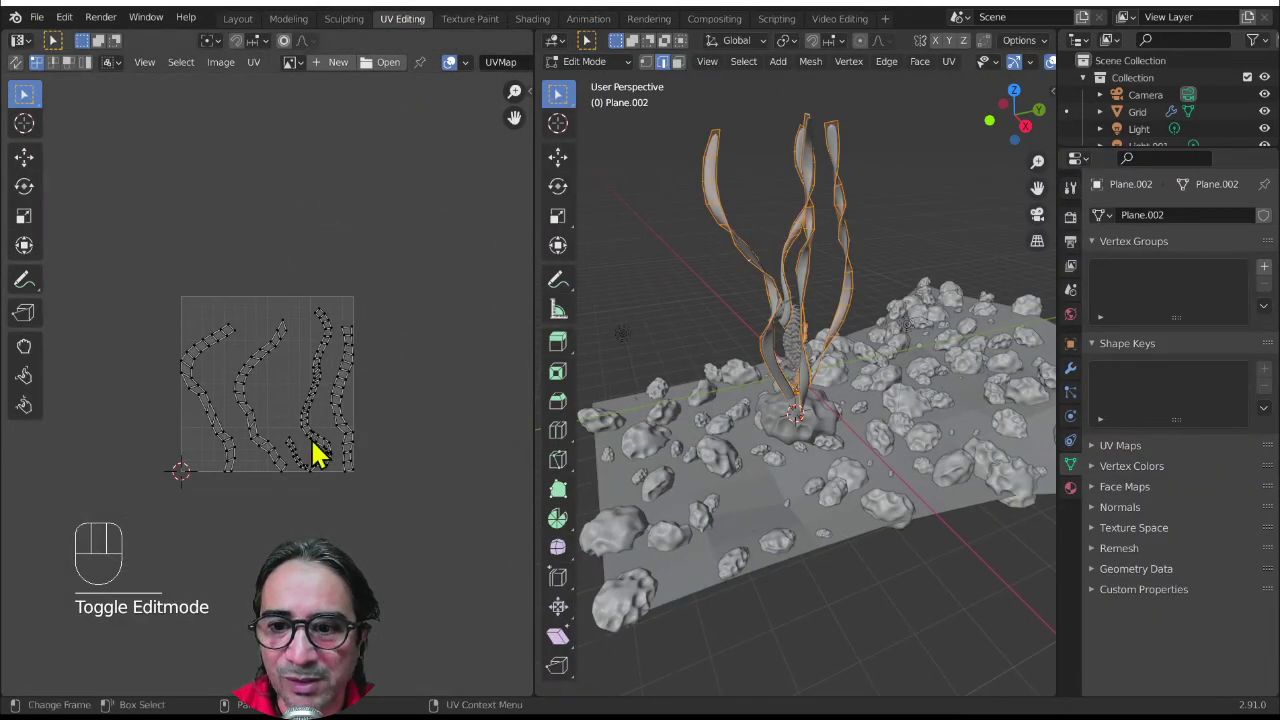
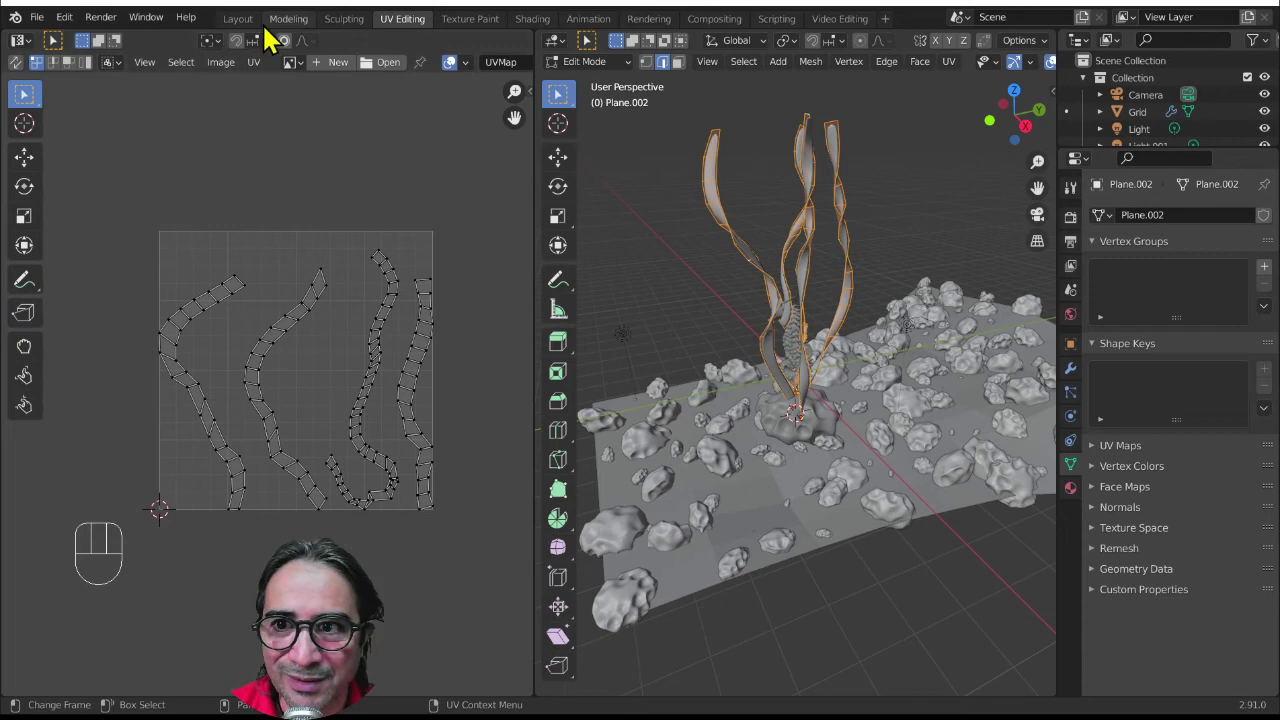
pyautogui.click(257, 30)
pyautogui.moveTo(476, 463); pyautogui.dragTo(423, 454)
pyautogui.moveTo(839, 360); pyautogui.dragTo(502, 400)
pyautogui.moveTo(527, 470); pyautogui.dragTo(484, 389)
pyautogui.moveTo(431, 377); pyautogui.dragTo(479, 379)
pyautogui.moveTo(400, 386); pyautogui.dragTo(458, 340)
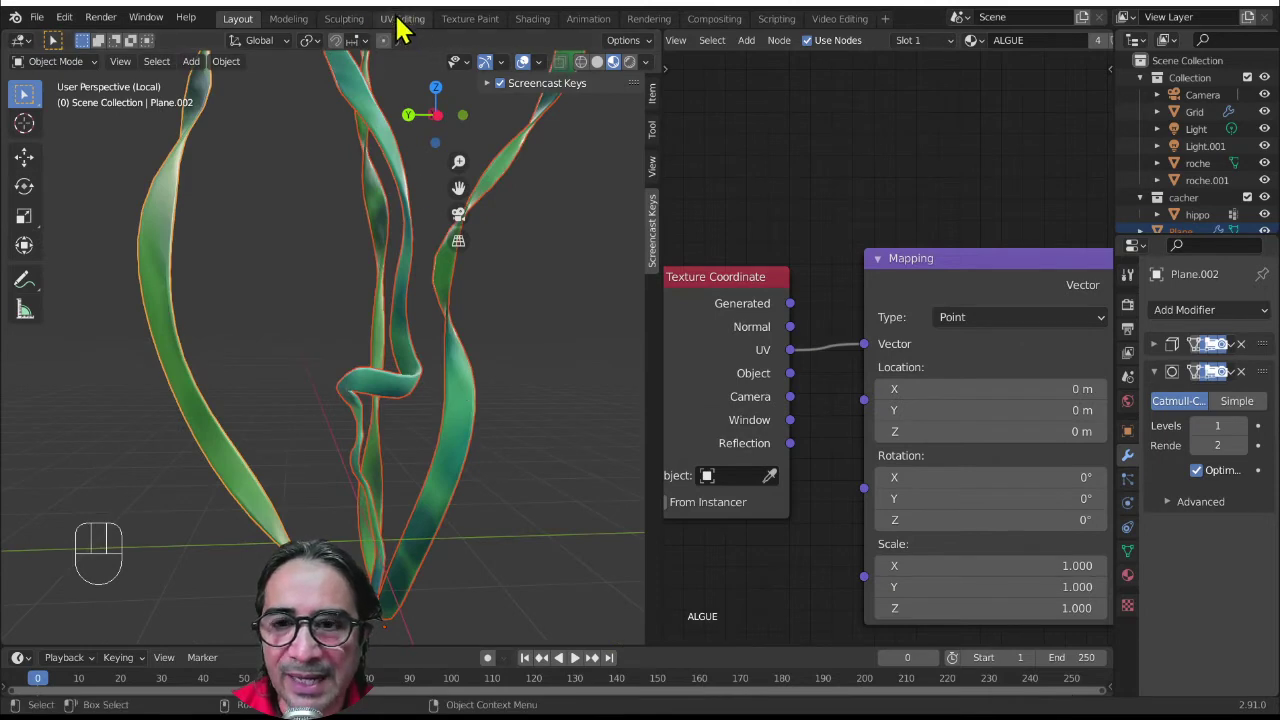
# - In UV Editing, scale up and reposition all the UV islands so the Voronoi spots appear larger
pyautogui.click(475, 32)
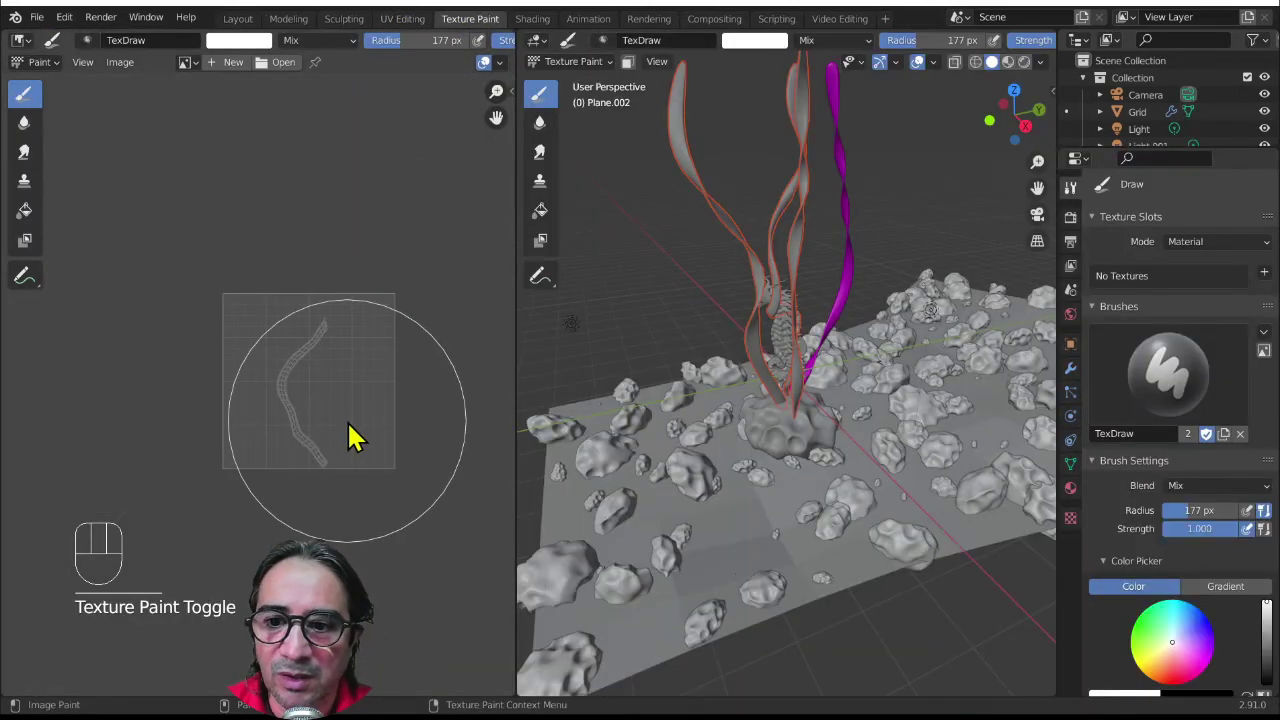
pyautogui.click(414, 31)
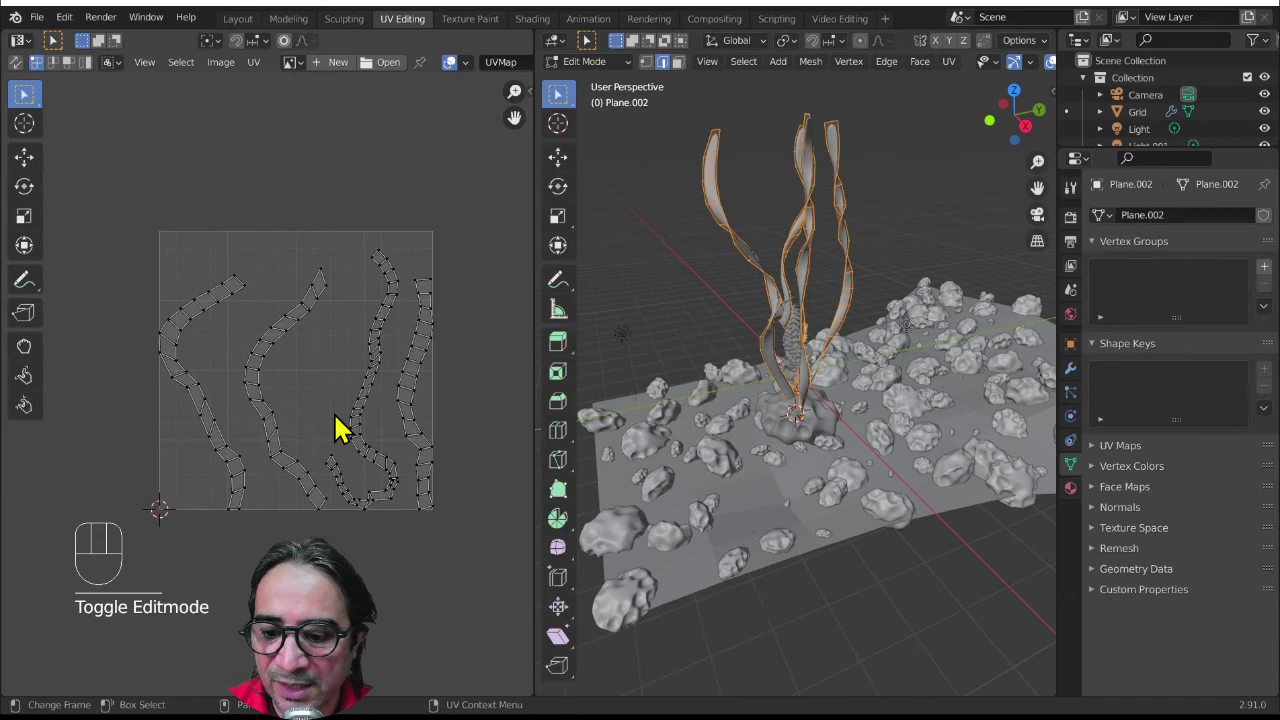
pyautogui.press('a')
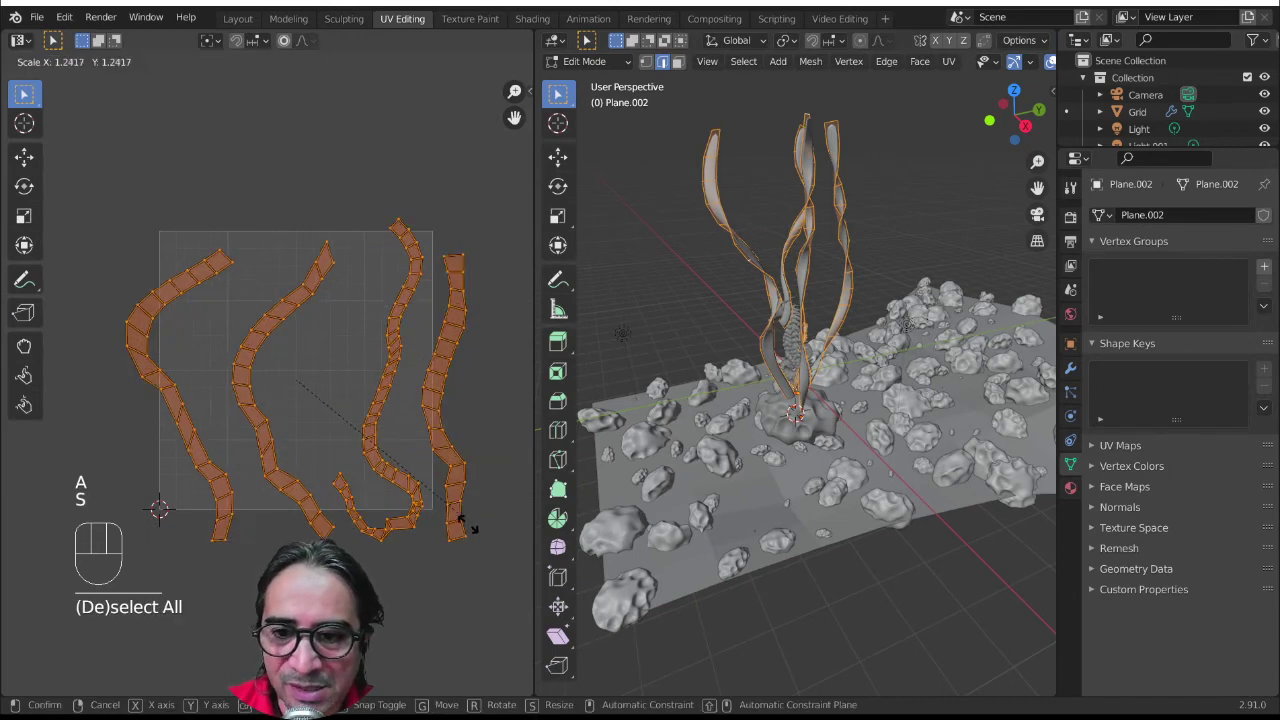
pyautogui.press('s')
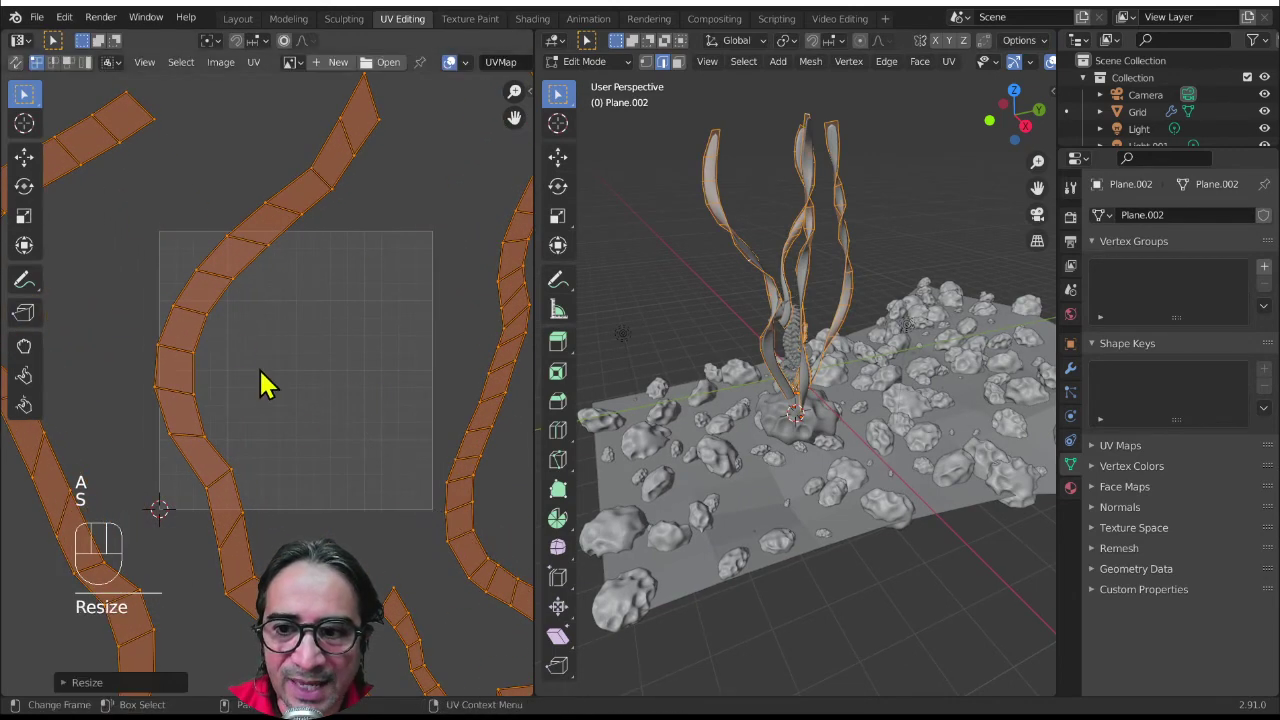
pyautogui.press('g')
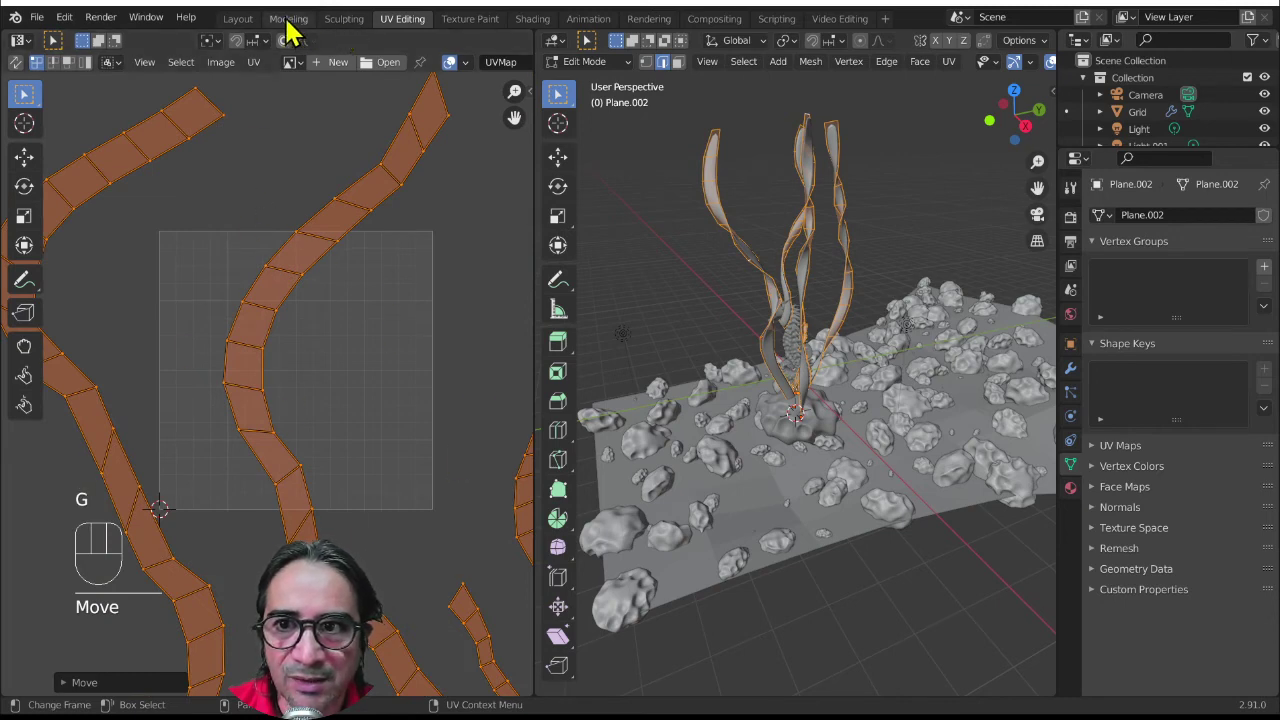
pyautogui.click(257, 31)
# - Orbit and zoom on the spotted ribbons to check the enlarged spots, bringing the node tree into view
pyautogui.moveTo(309, 439); pyautogui.dragTo(395, 385)
pyautogui.moveTo(265, 310); pyautogui.dragTo(276, 413)
pyautogui.moveTo(226, 388); pyautogui.dragTo(401, 377)
pyautogui.moveTo(278, 421); pyautogui.dragTo(435, 400)
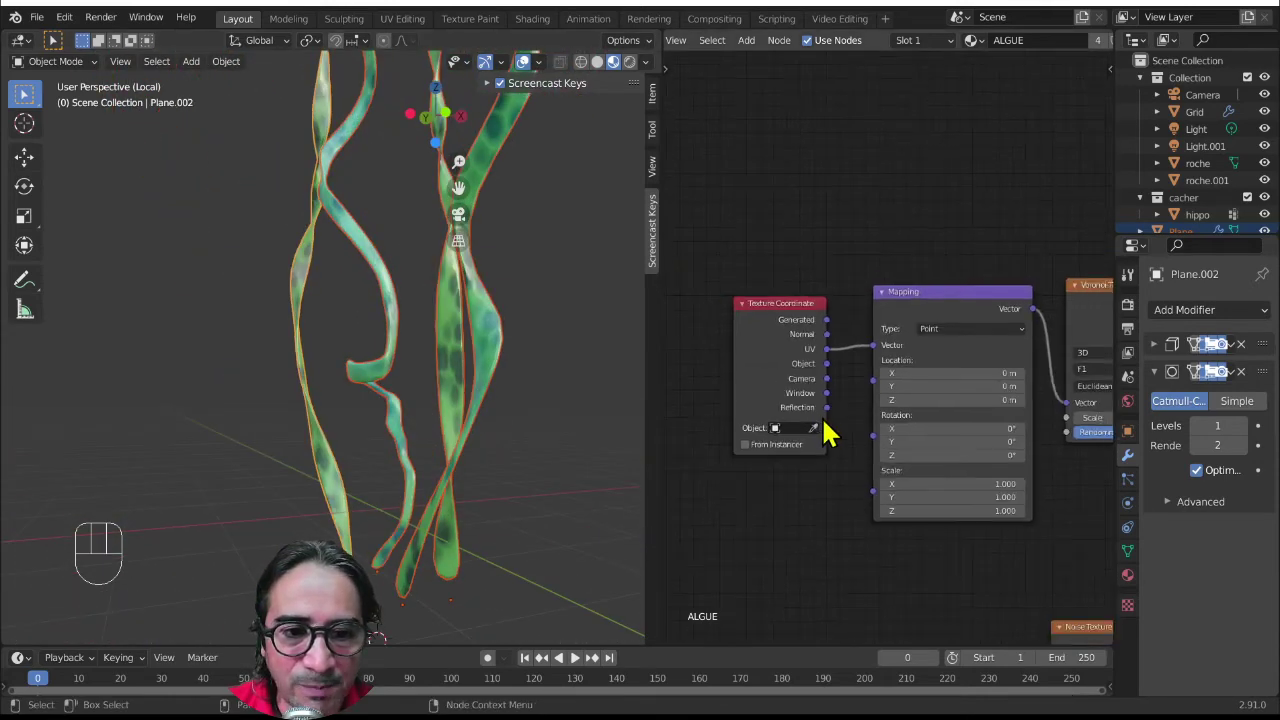
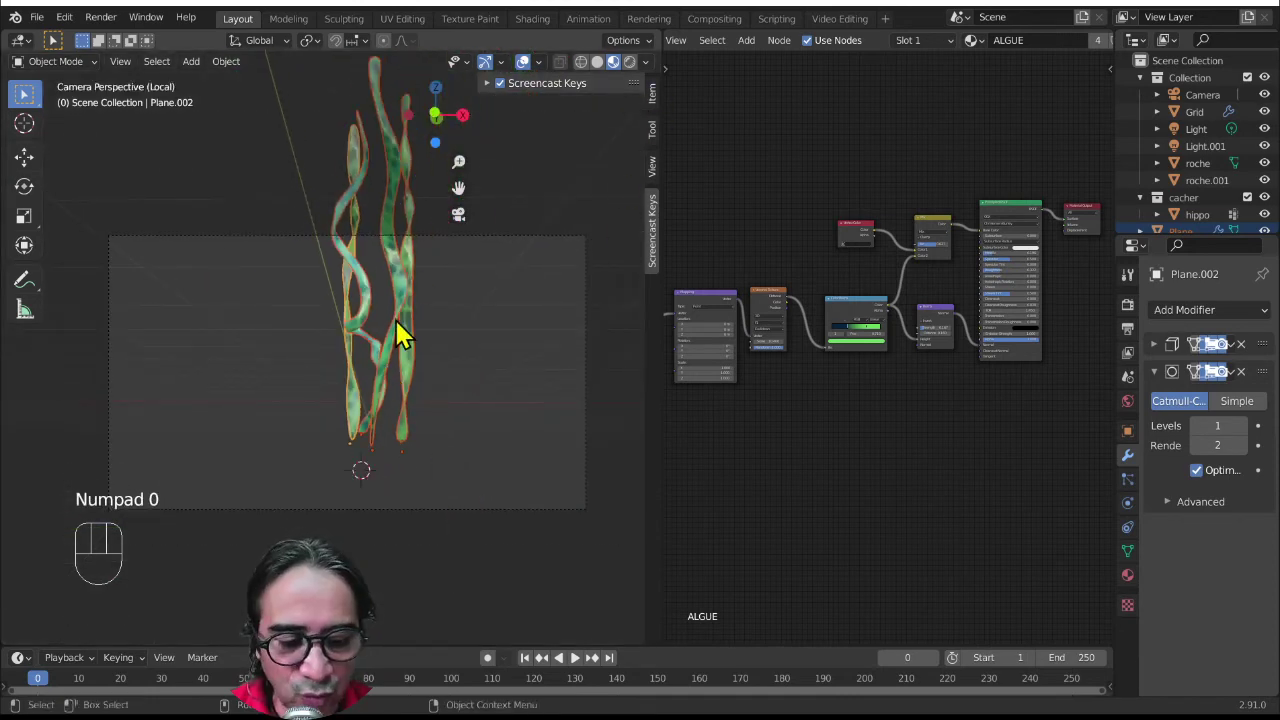
# - Leave local view and show the seaweed, seahorse and mossy rocks through the camera, maximised
pyautogui.press('KP_Divide')
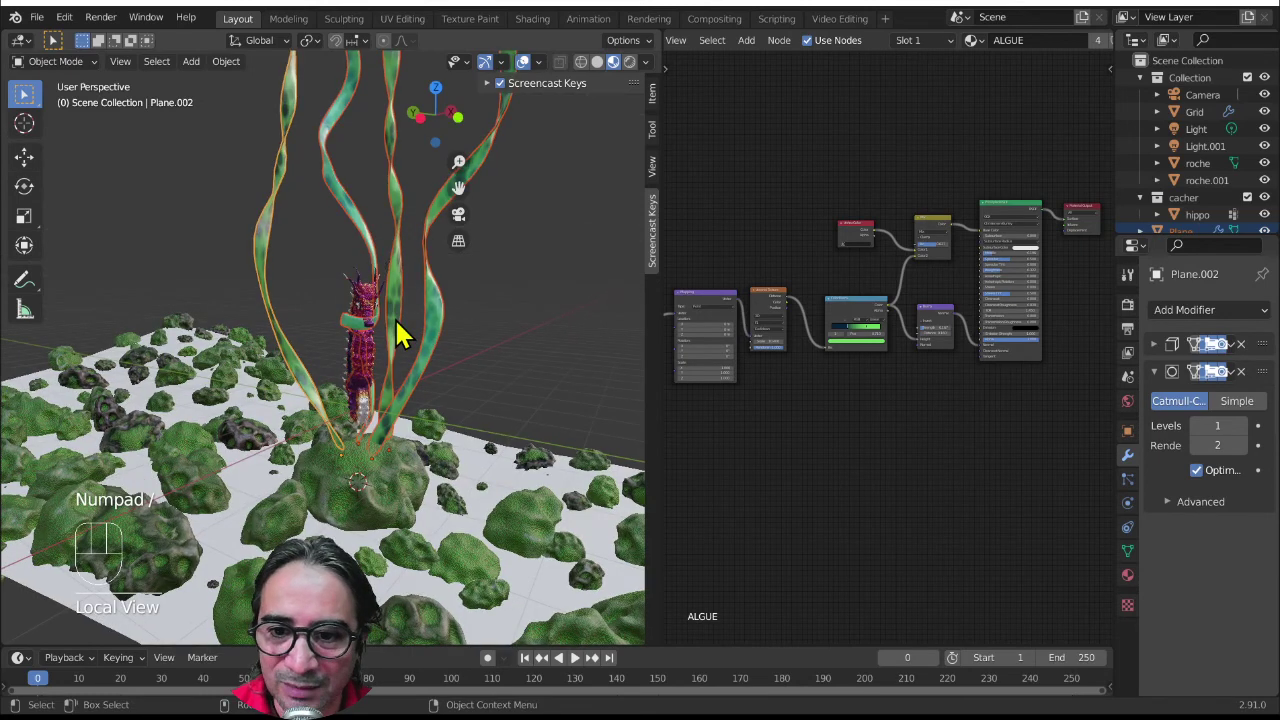
pyautogui.press('KP_0')
pyautogui.press('ctrl+space')
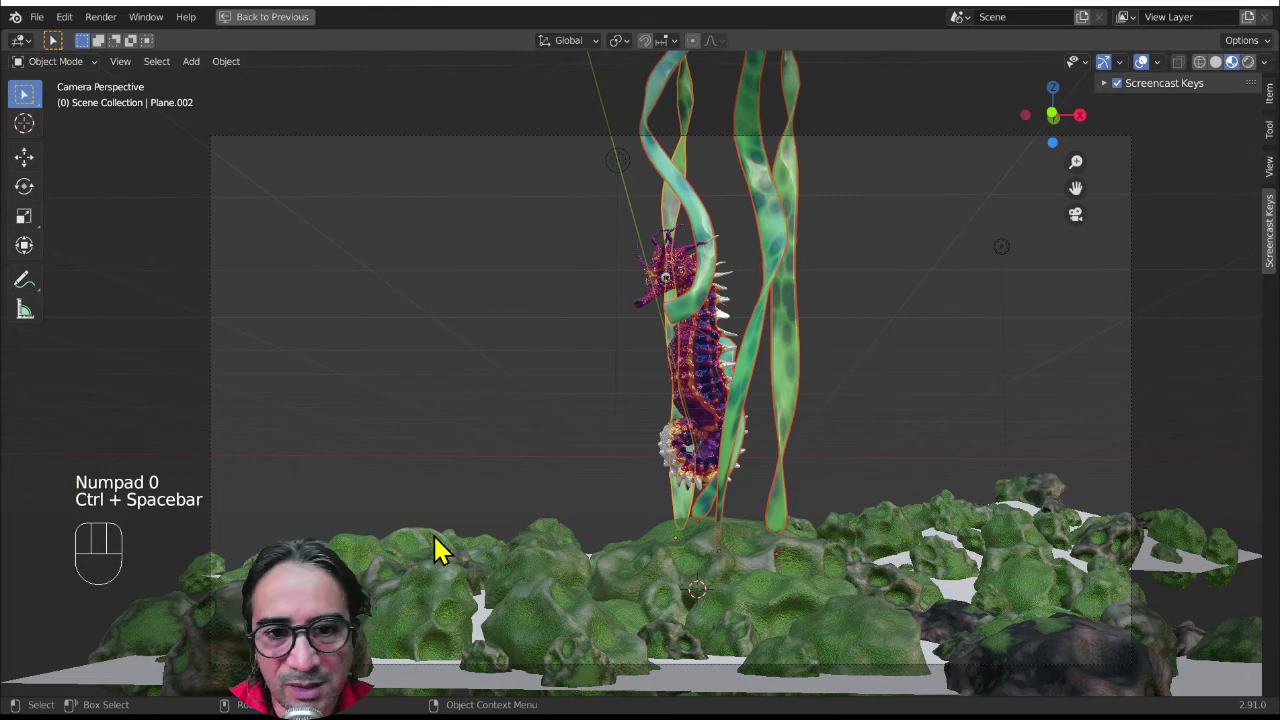